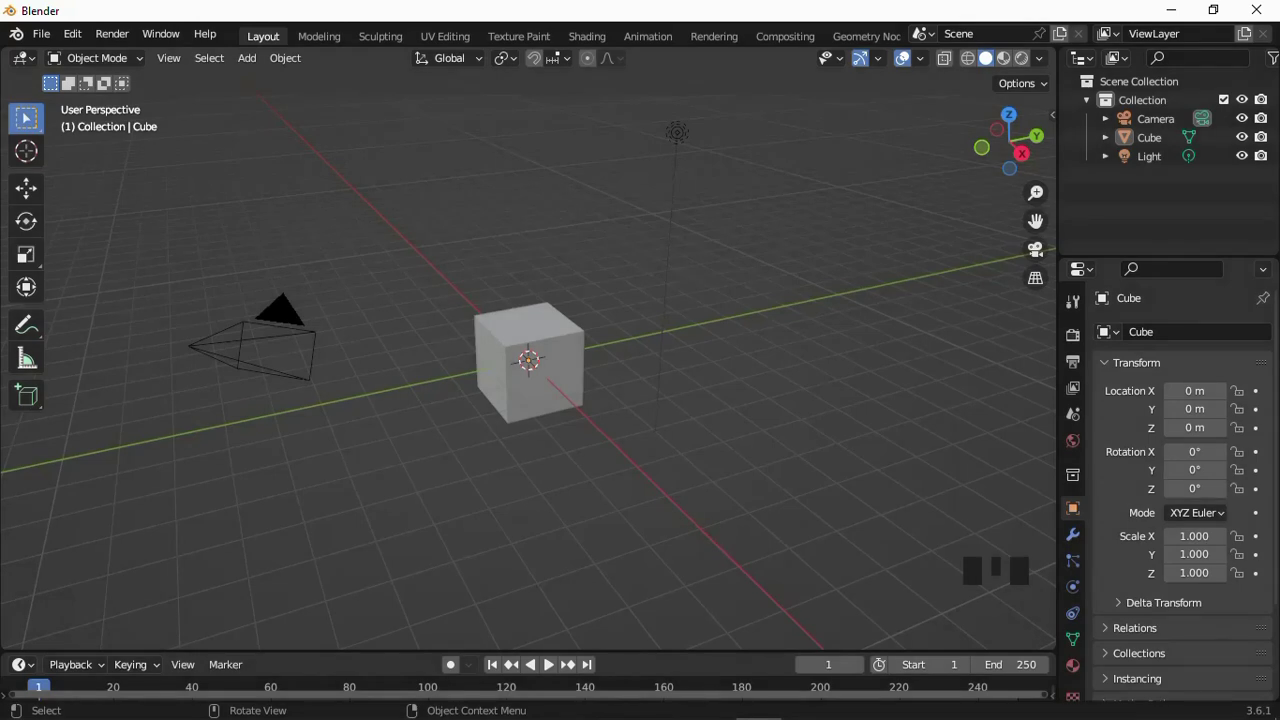
Select the default camera, cube and light together with select-all.
scroll(down, 3)
scroll(up, 3)
scroll(up, 3)
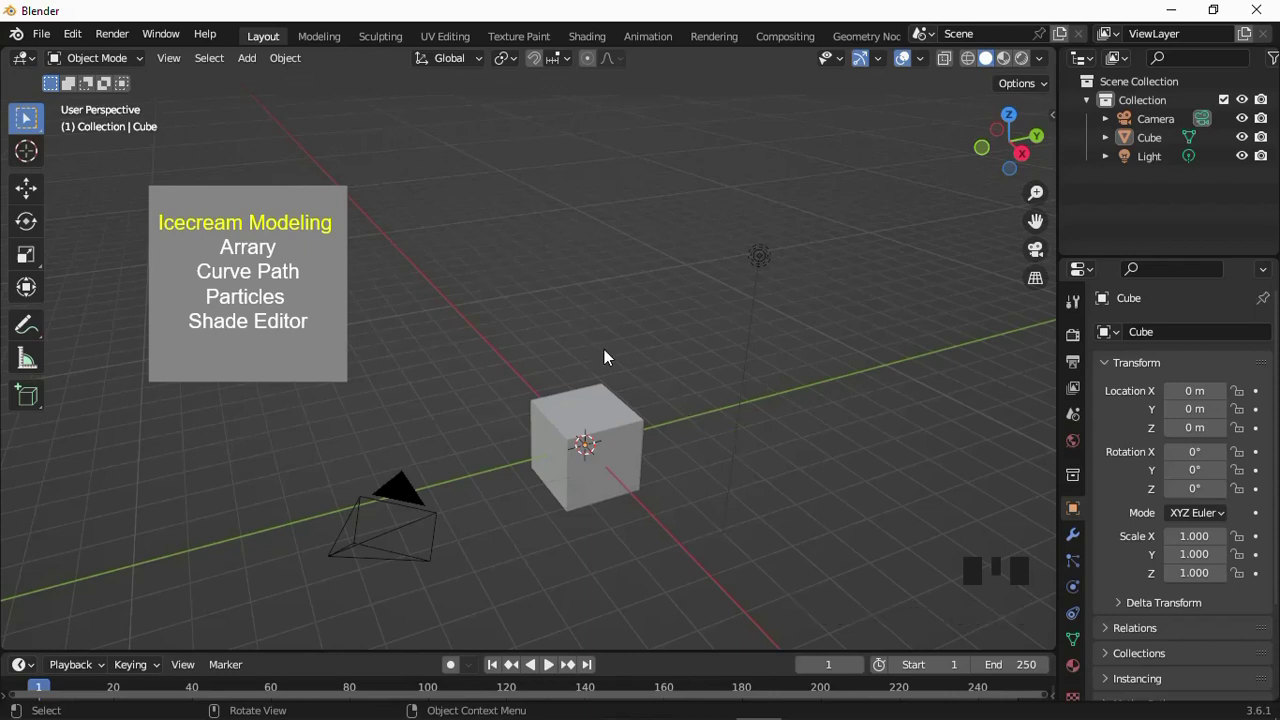
click(821, 256)
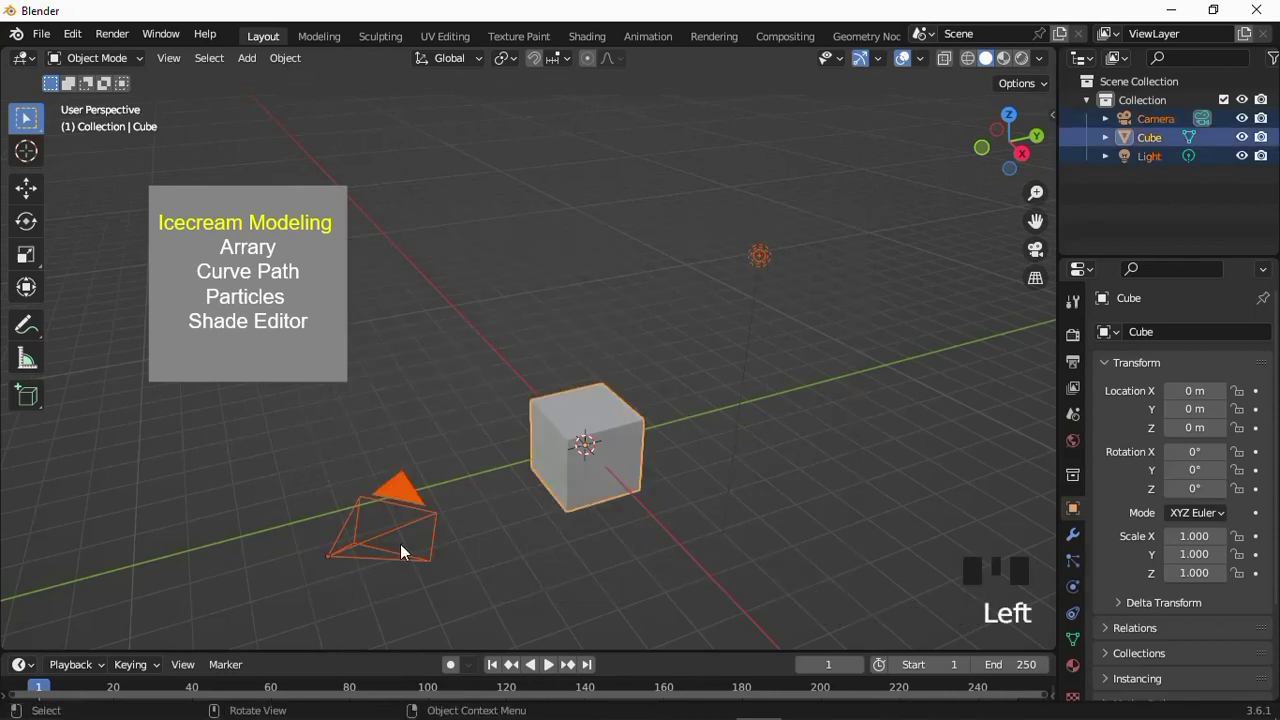
Delete the default objects and add a circle mesh at the world origin.
key(Delete)
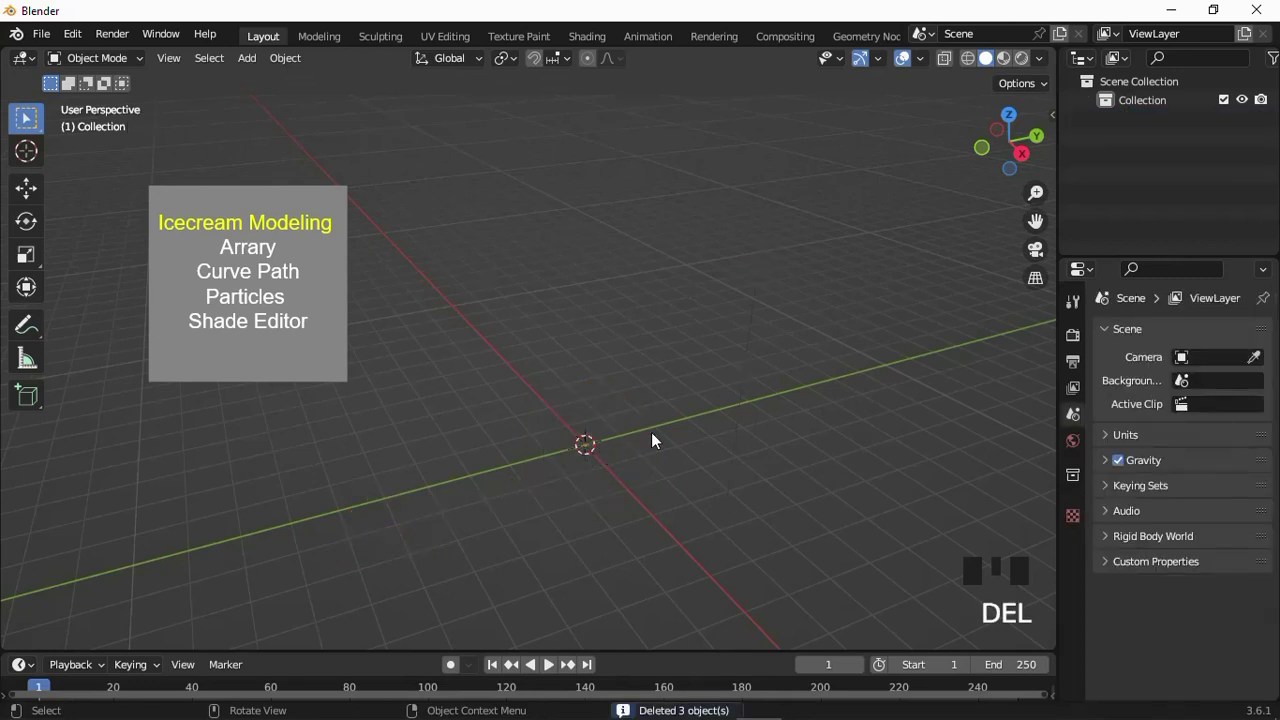
drag(639, 442, 599, 441)
key(shift+a)
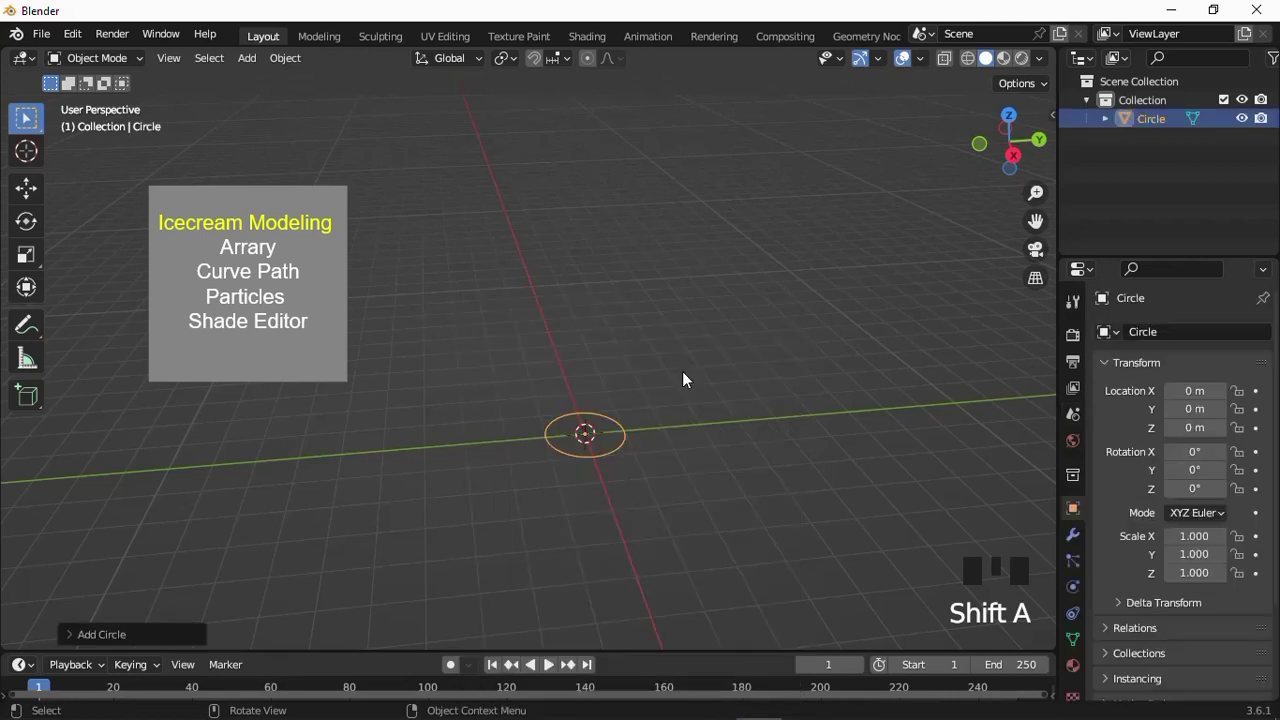
scroll(up, 3)
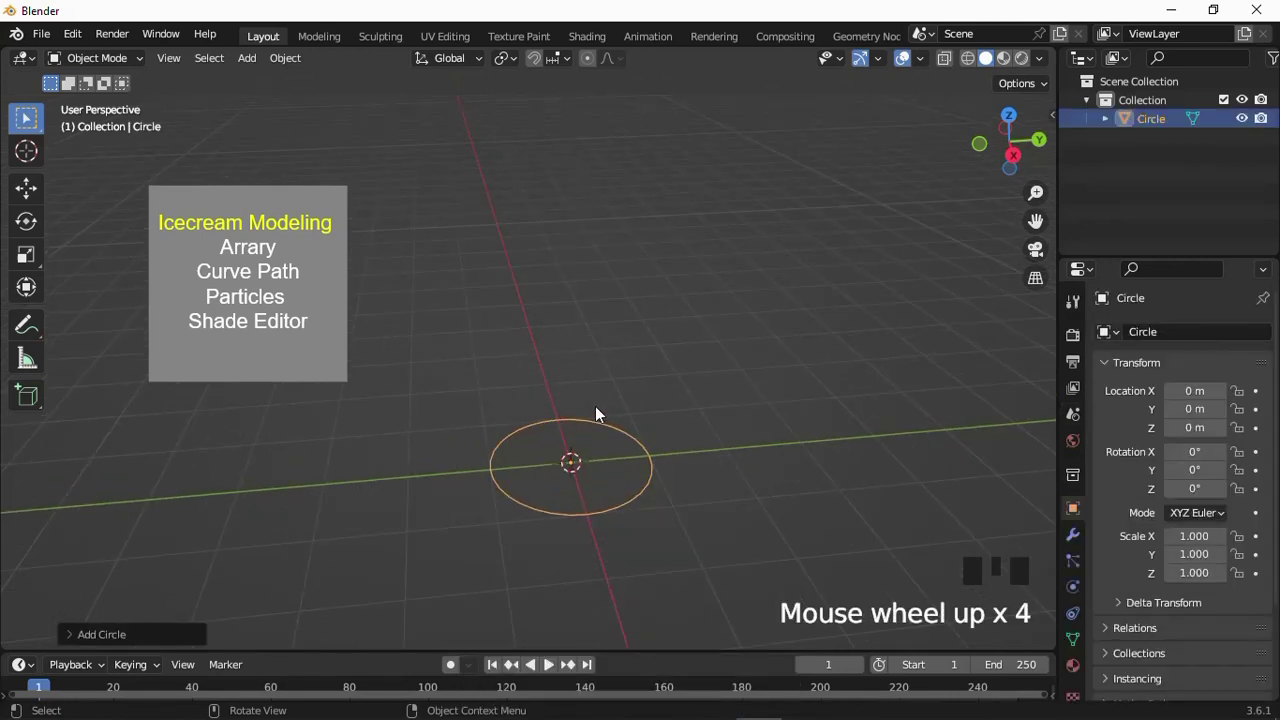
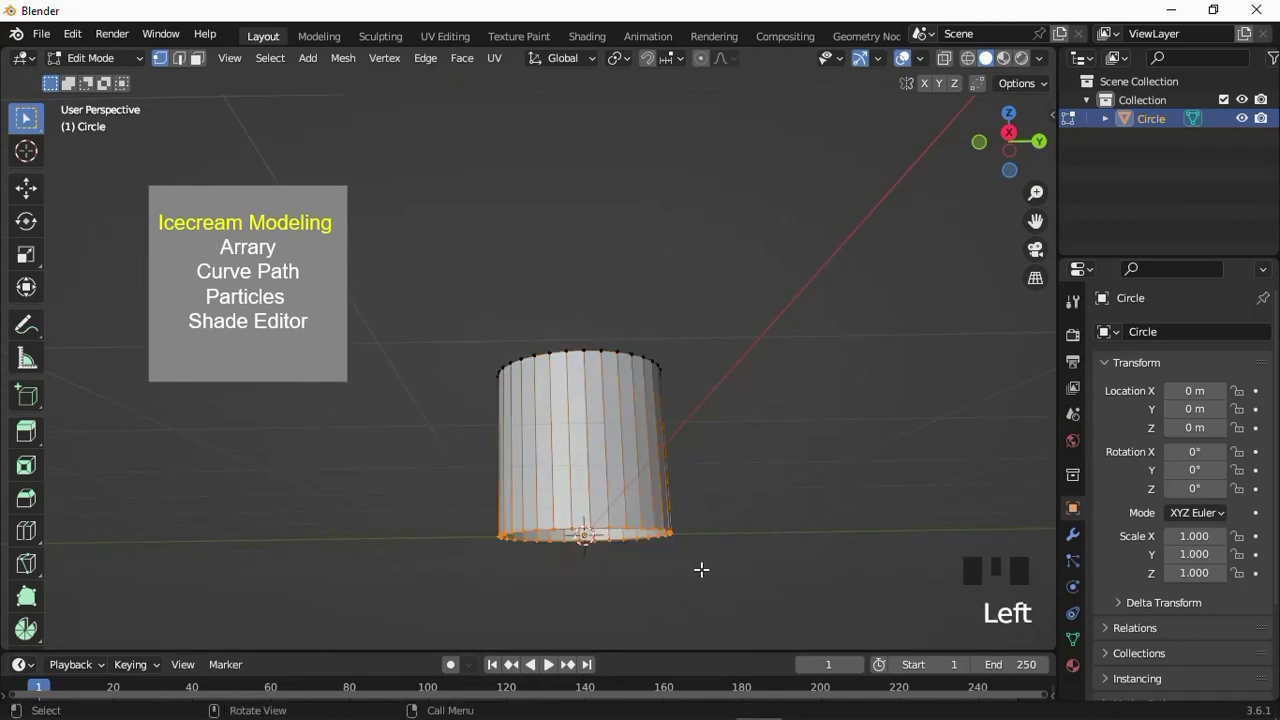
Lengthen the tube downward and shrink its bottom ring so it tapers toward the base.
scroll(up, 3)
key(e)
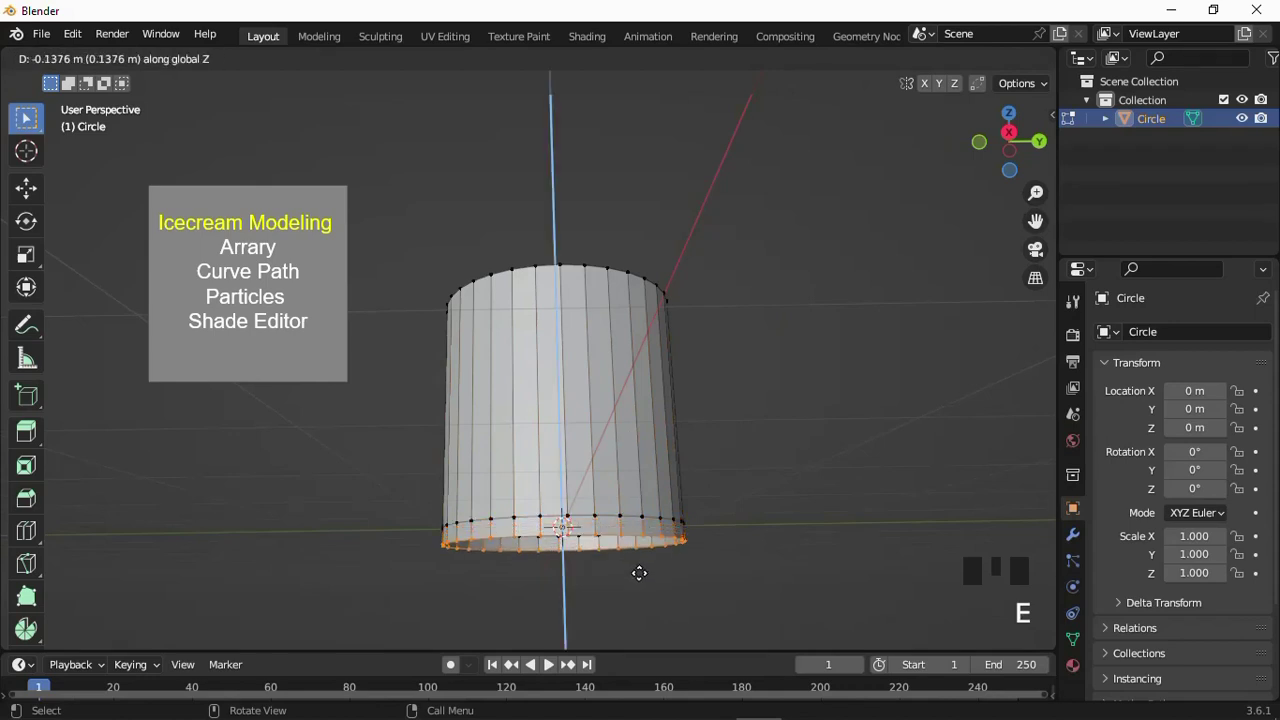
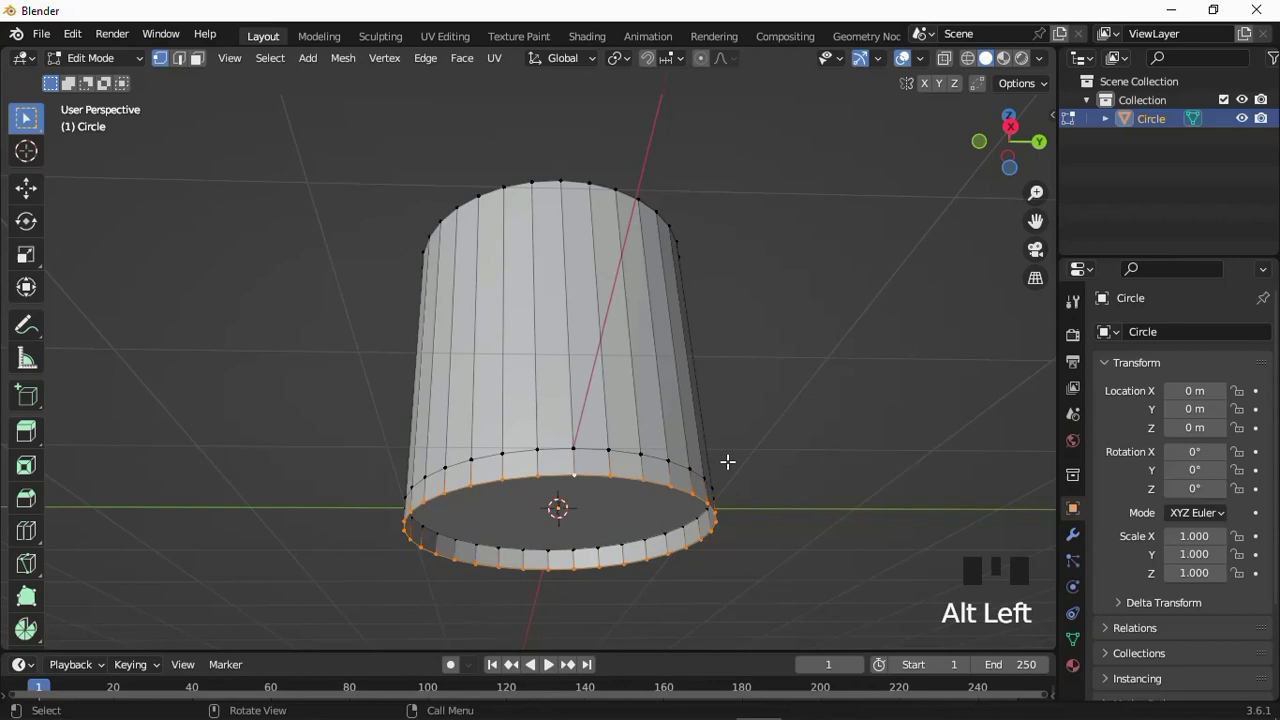
key(s)
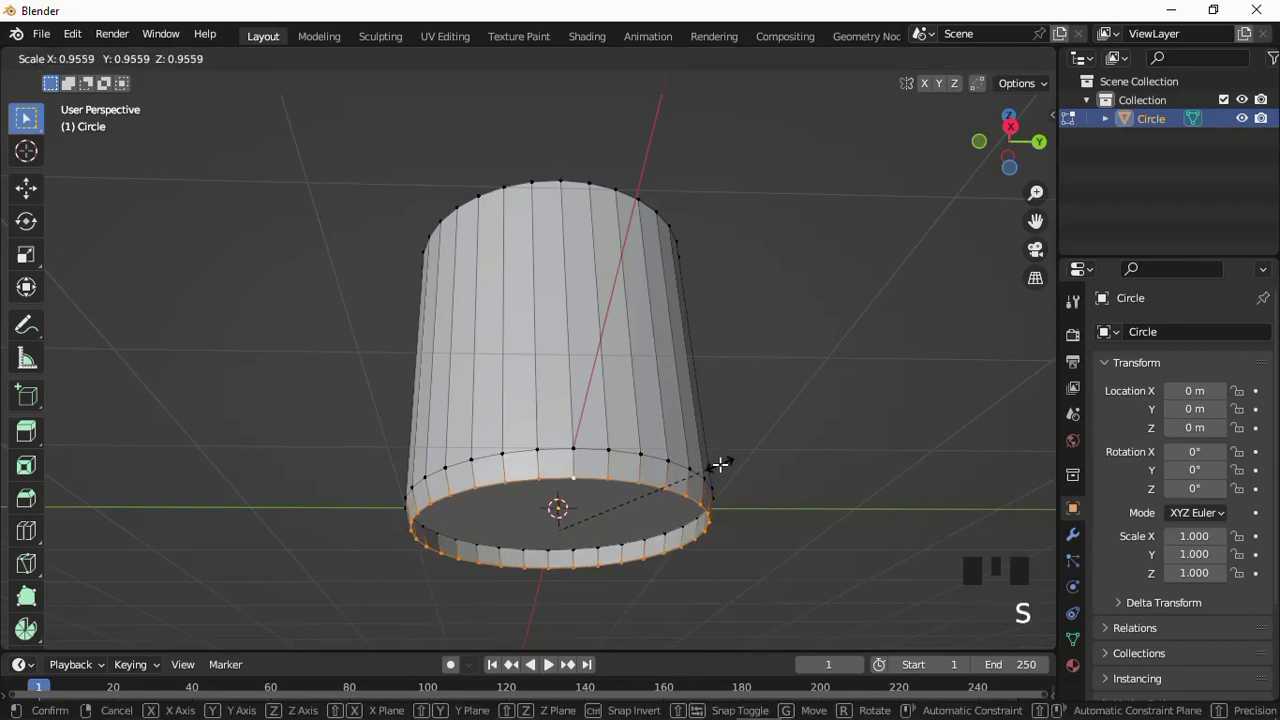
Extrude a new ring from the bottom edge and pull it inward into a ledge.
key(ctrl+z)
key(e)
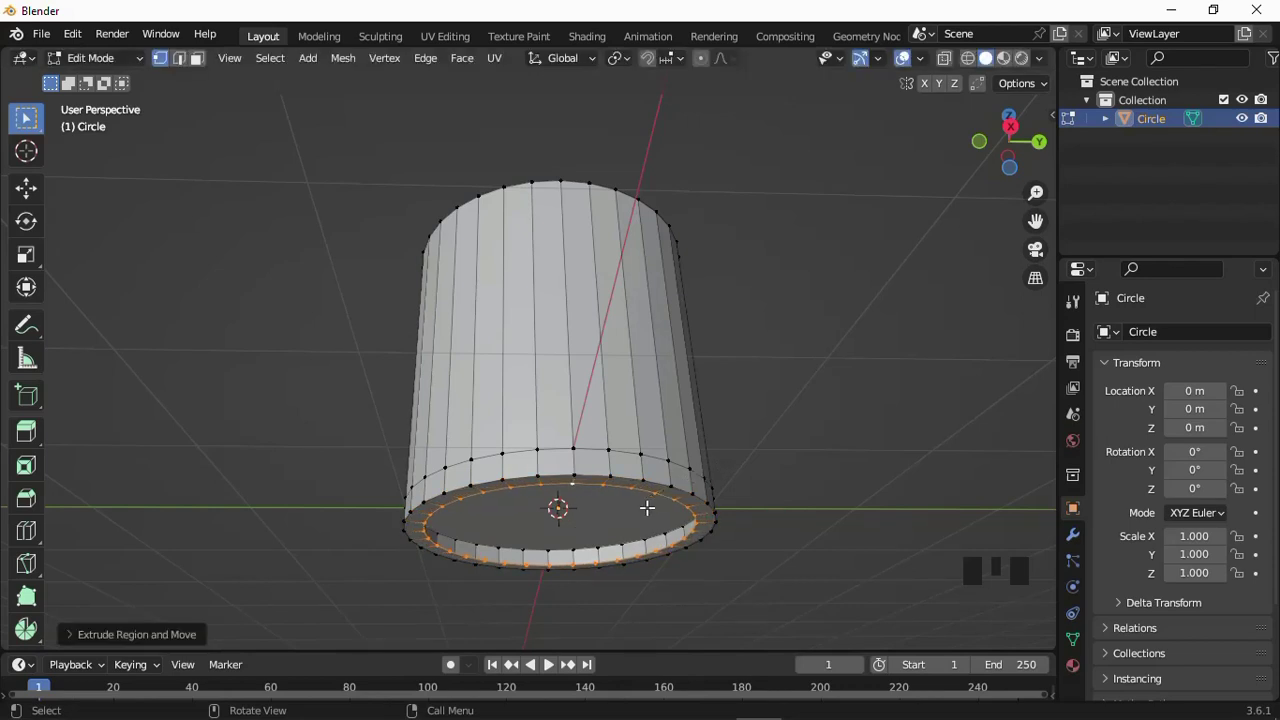
key(e)
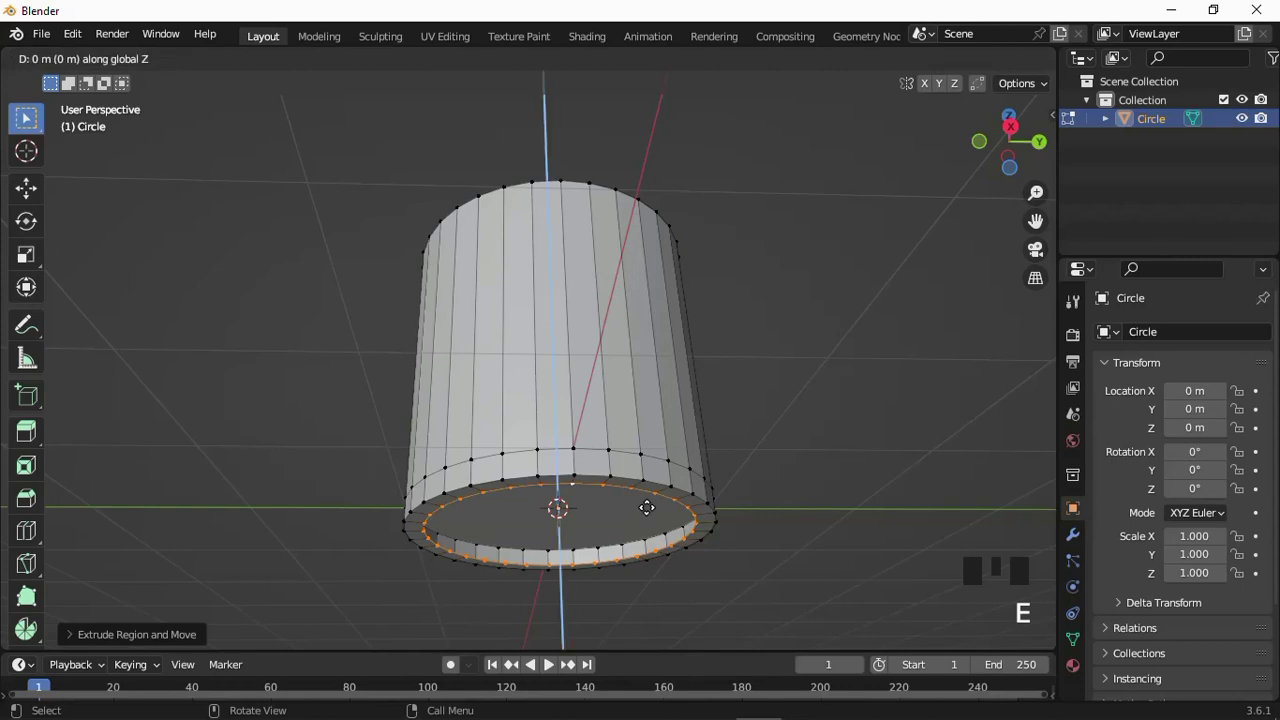
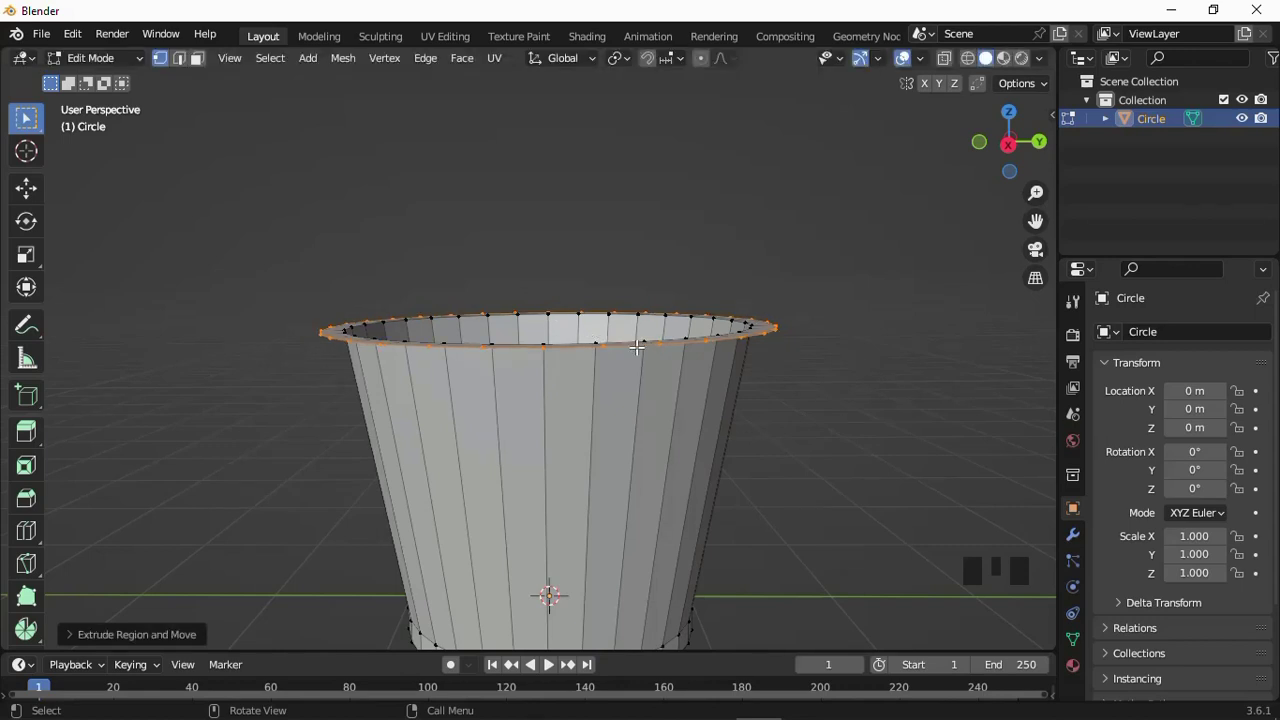
Extrude the top rim ring downward and scale it to thicken the cup's lip.
key(e)
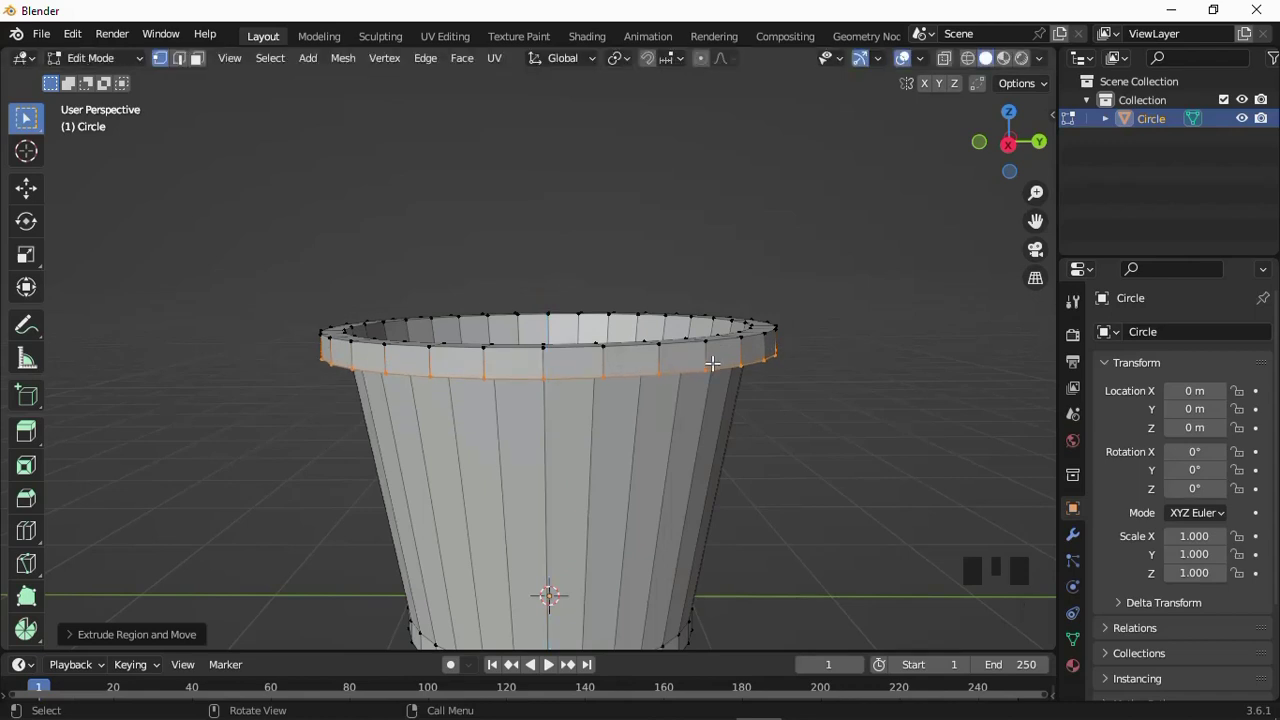
key(s)
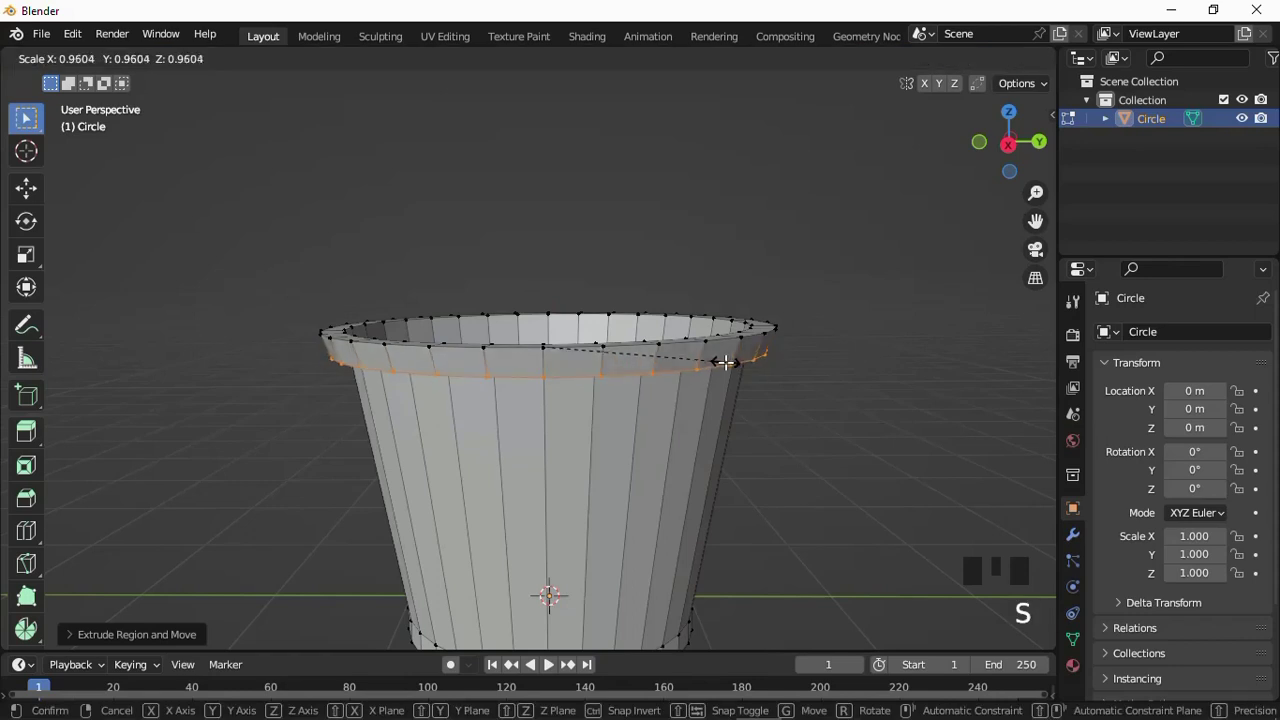
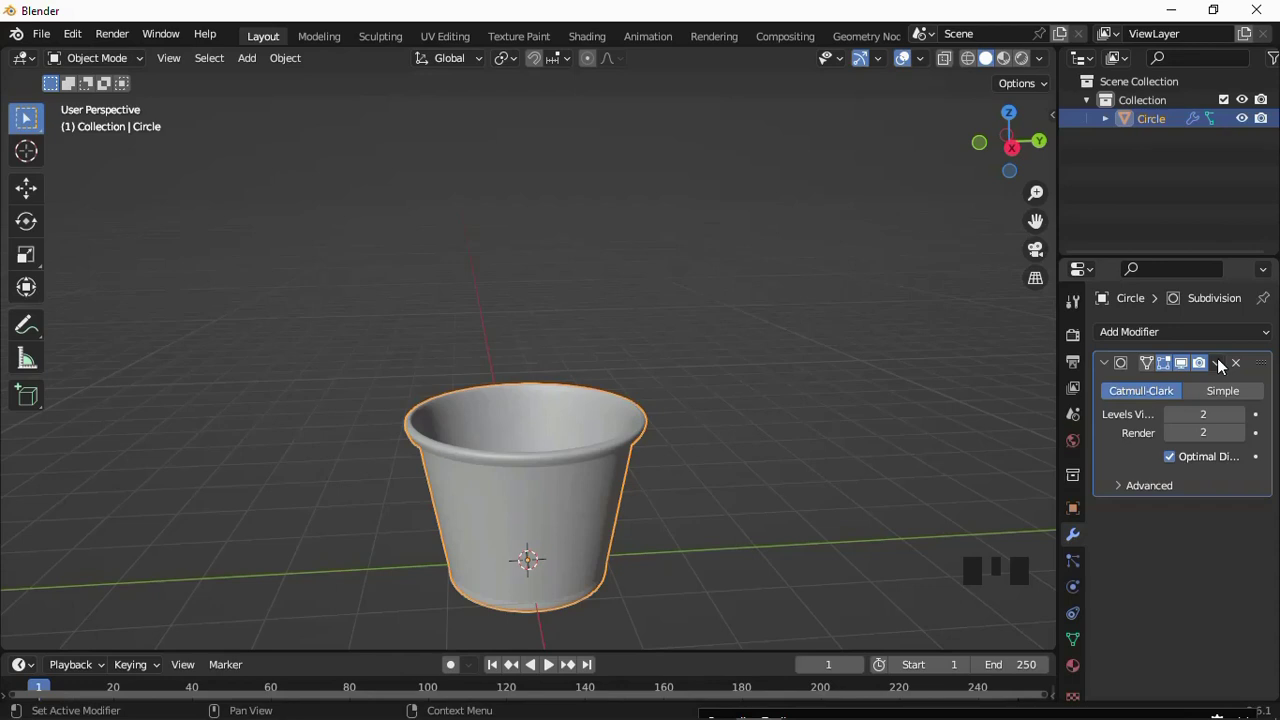
Orbit and zoom around the smoothed cup to look down onto its floor.
drag(654, 429, 658, 427)
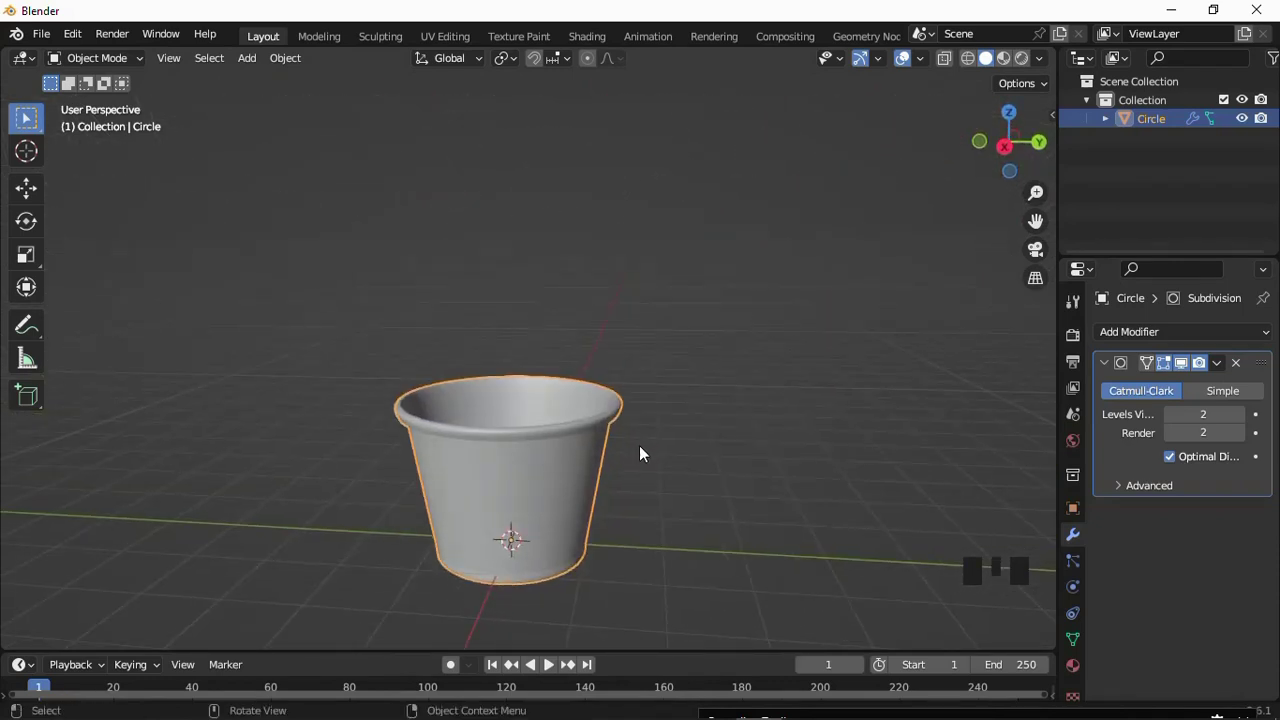
drag(1218, 372, 659, 358)
drag(659, 358, 580, 390)
drag(580, 390, 573, 444)
drag(573, 444, 548, 391)
scroll(up, 3)
drag(481, 415, 499, 568)
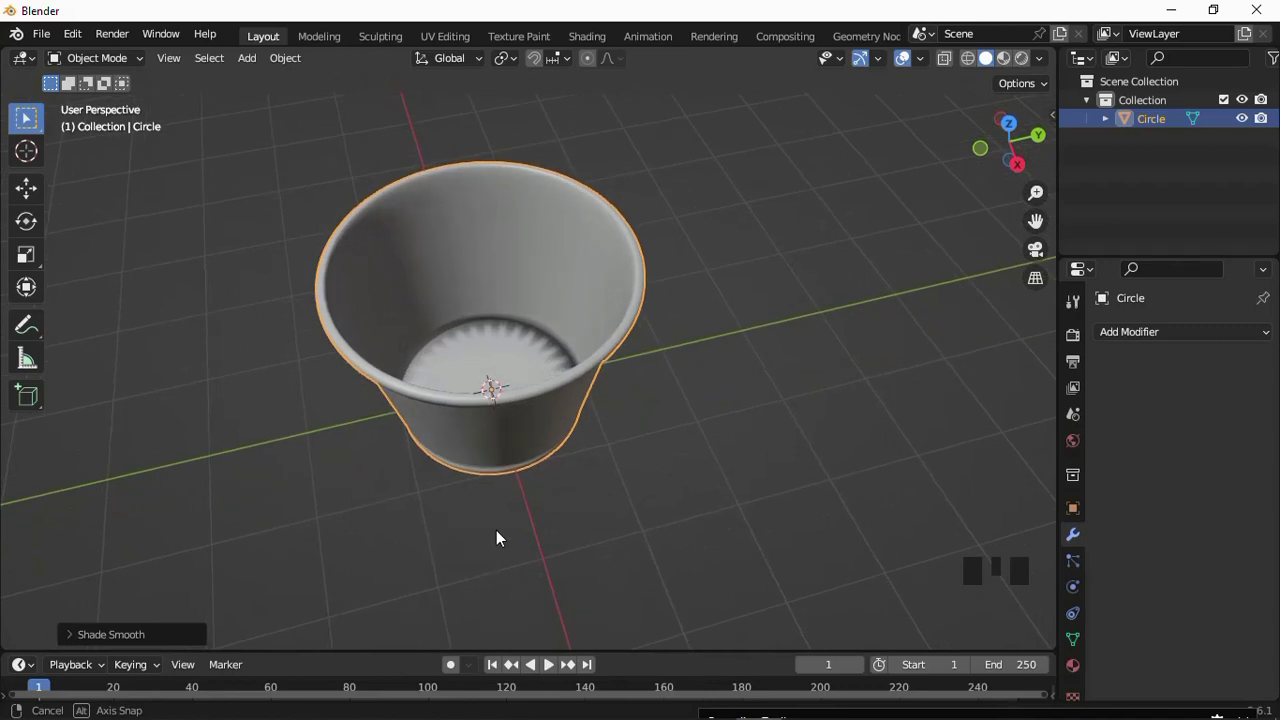
drag(520, 393, 504, 325)
scroll(up, 3)
Undo back to a side view with the Subdivision smoothing restored on the cup.
key(ctrl+z)
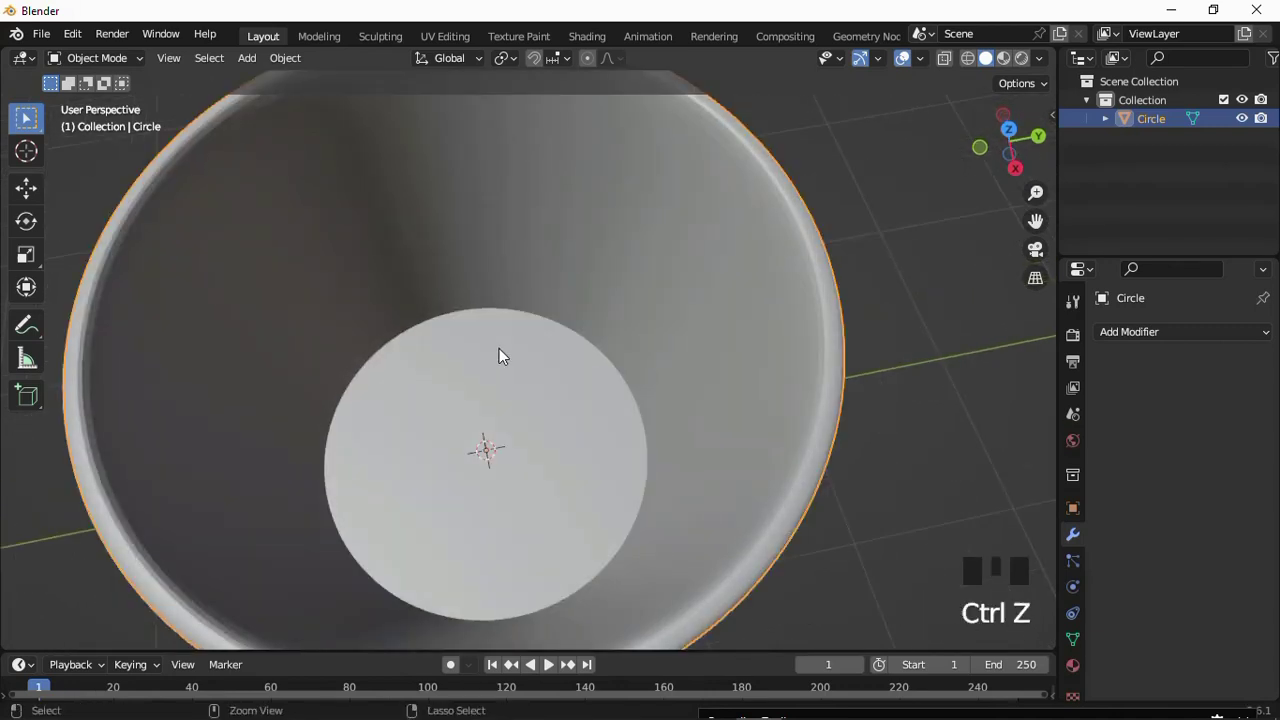
scroll(down, 3)
drag(489, 357, 513, 244)
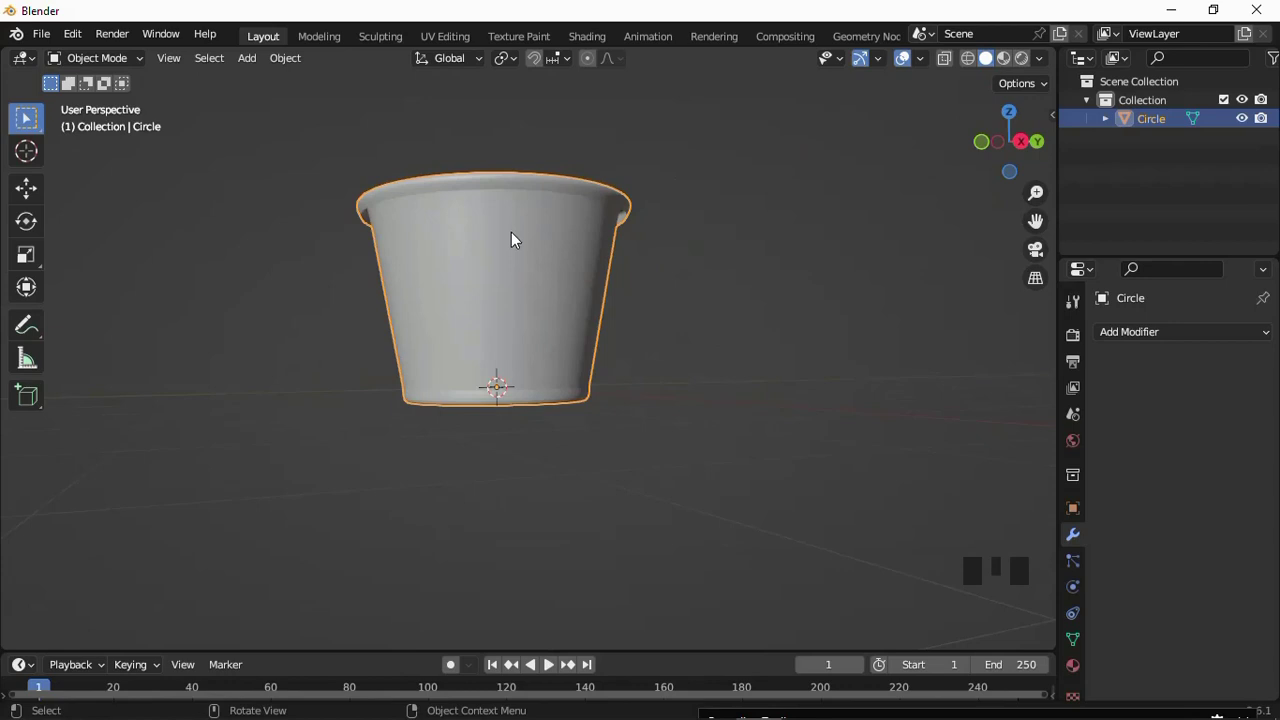
key(ctrl+z)
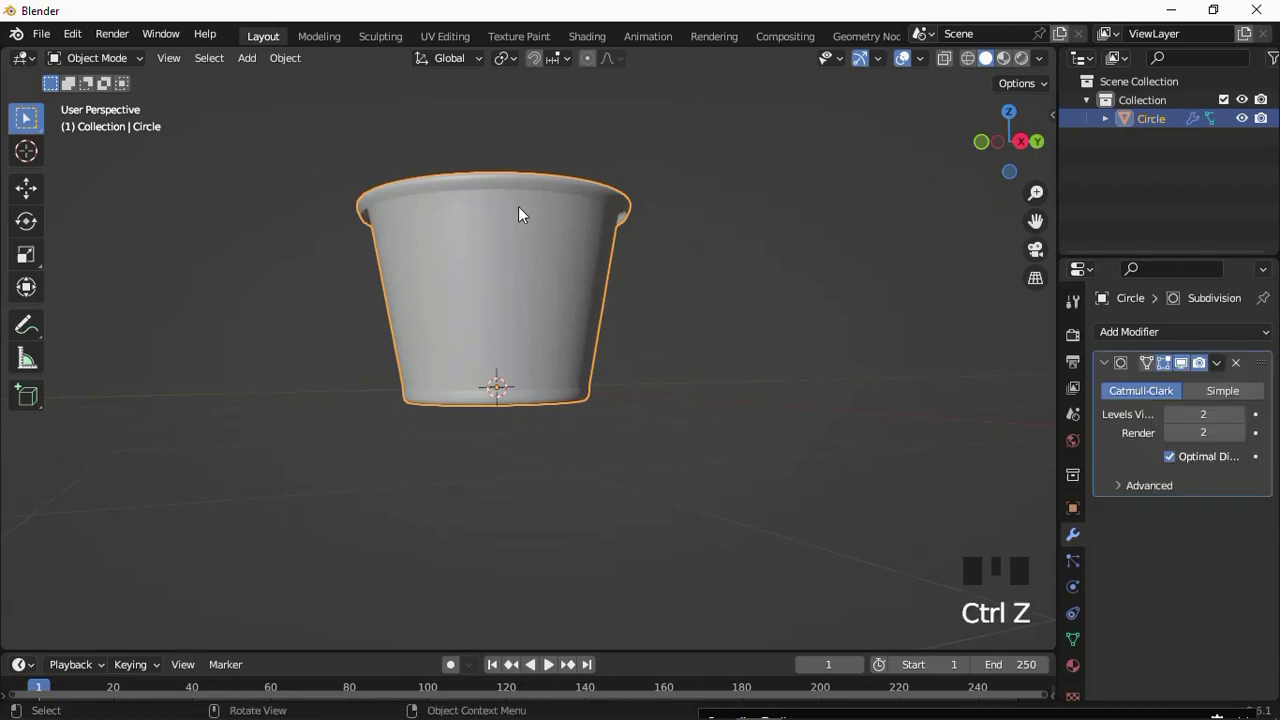
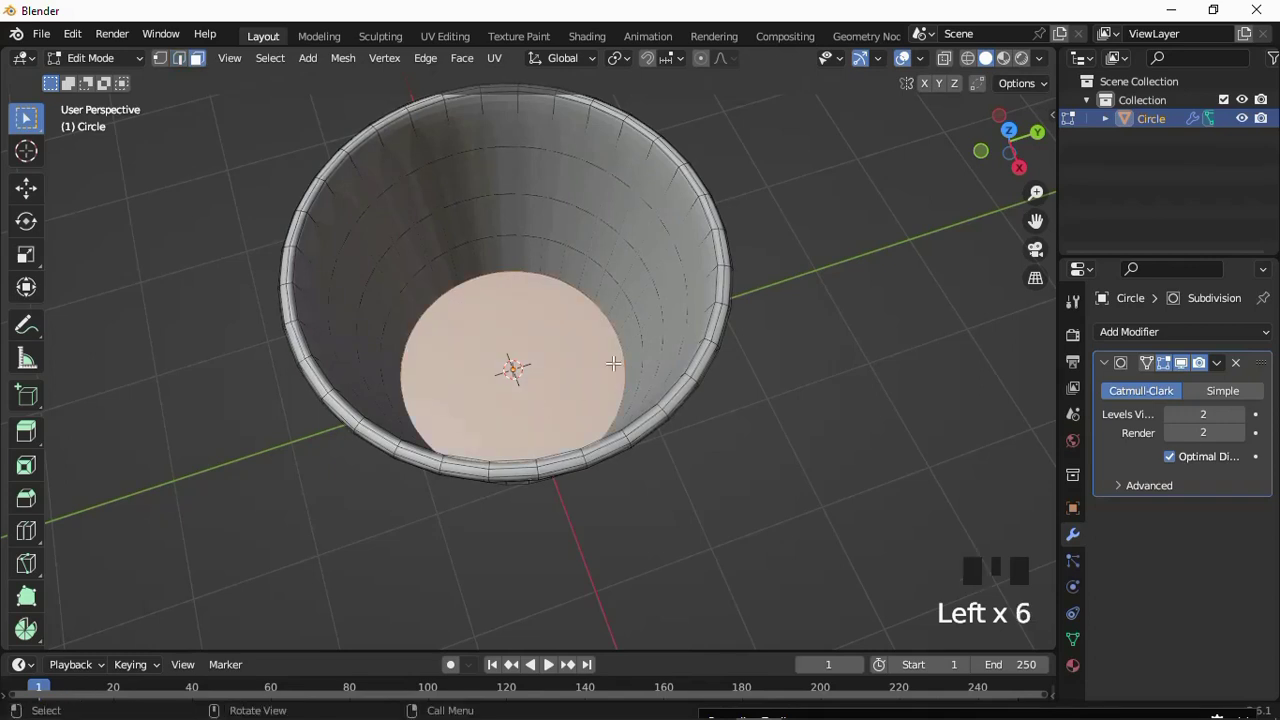
Inset the cup's floor face twice into concentric rings.
key(i)
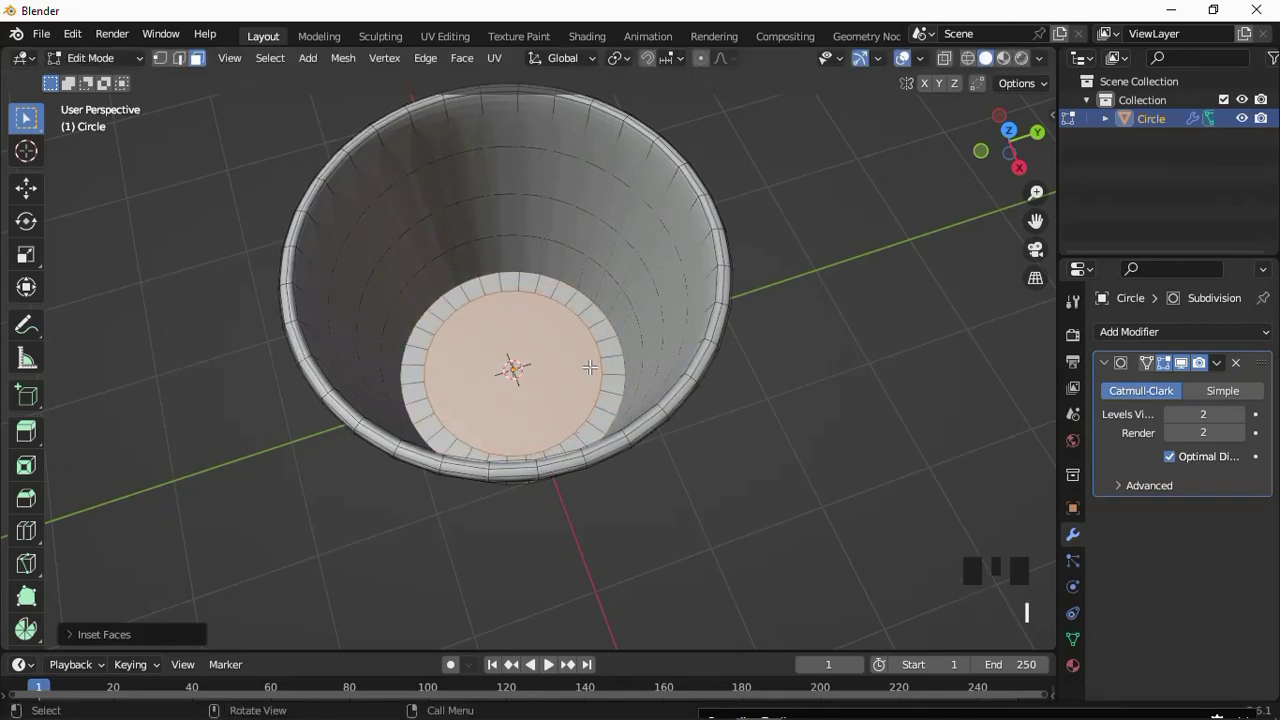
key(i)
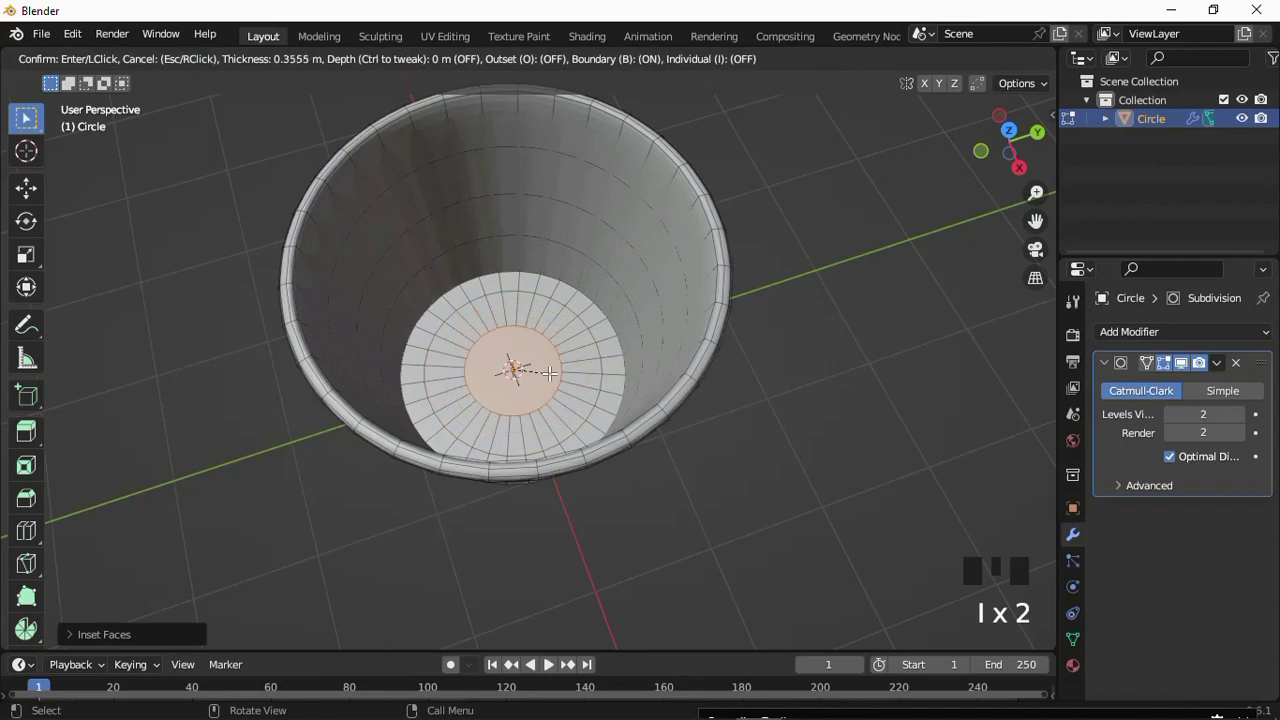
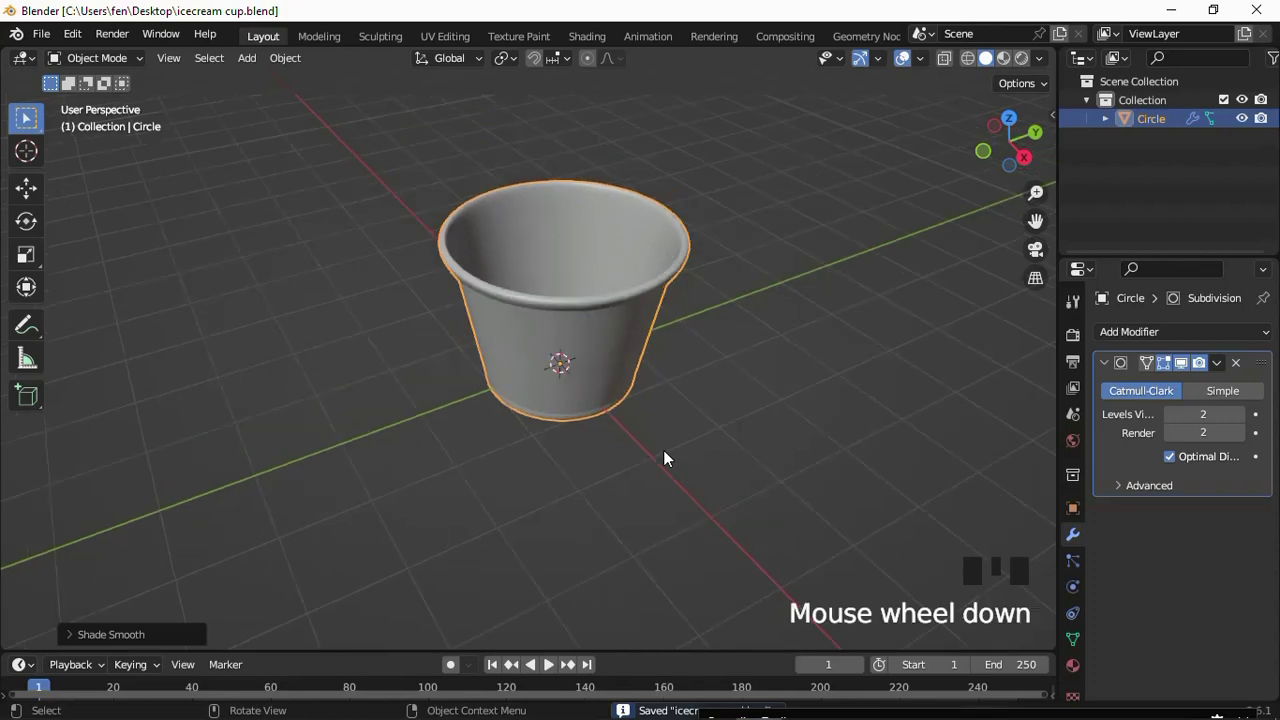
Hide the Circle cup object in the outliner, leaving only the empty grid in view.
drag(609, 390, 596, 385)
scroll(down, 3)
scroll(up, 3)
drag(591, 279, 573, 161)
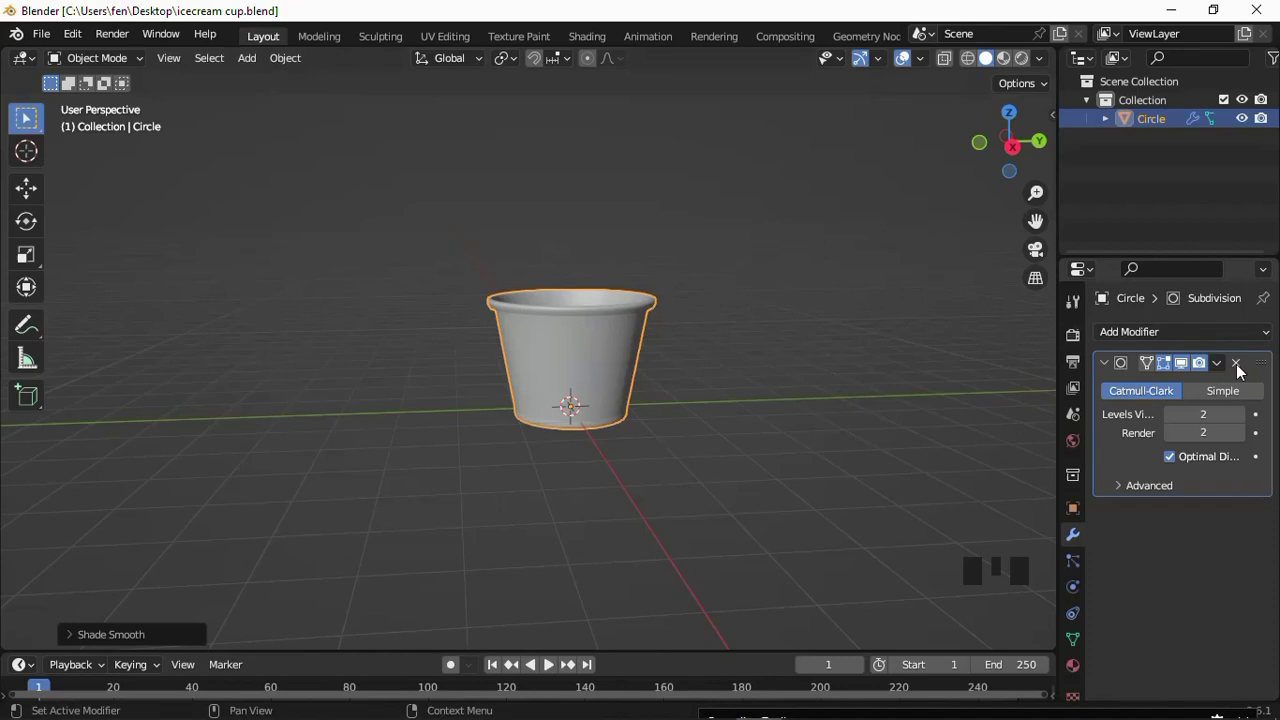
click(1221, 366)
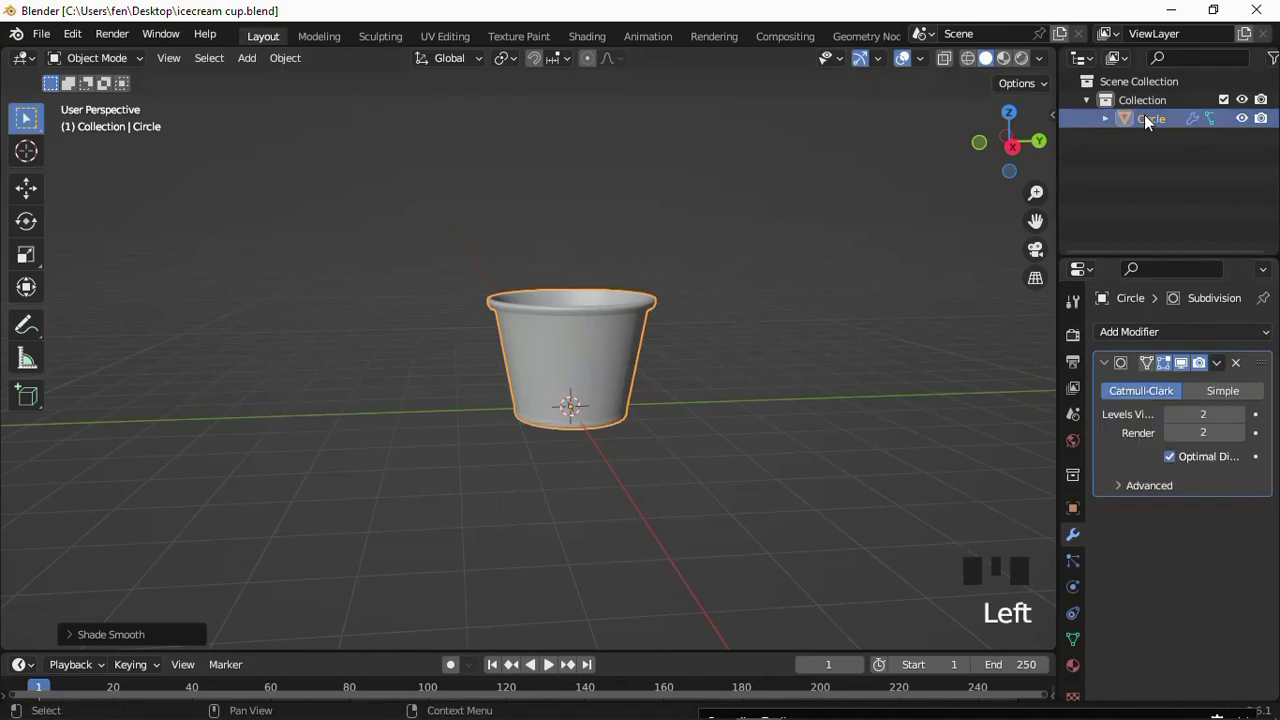
click(1255, 120)
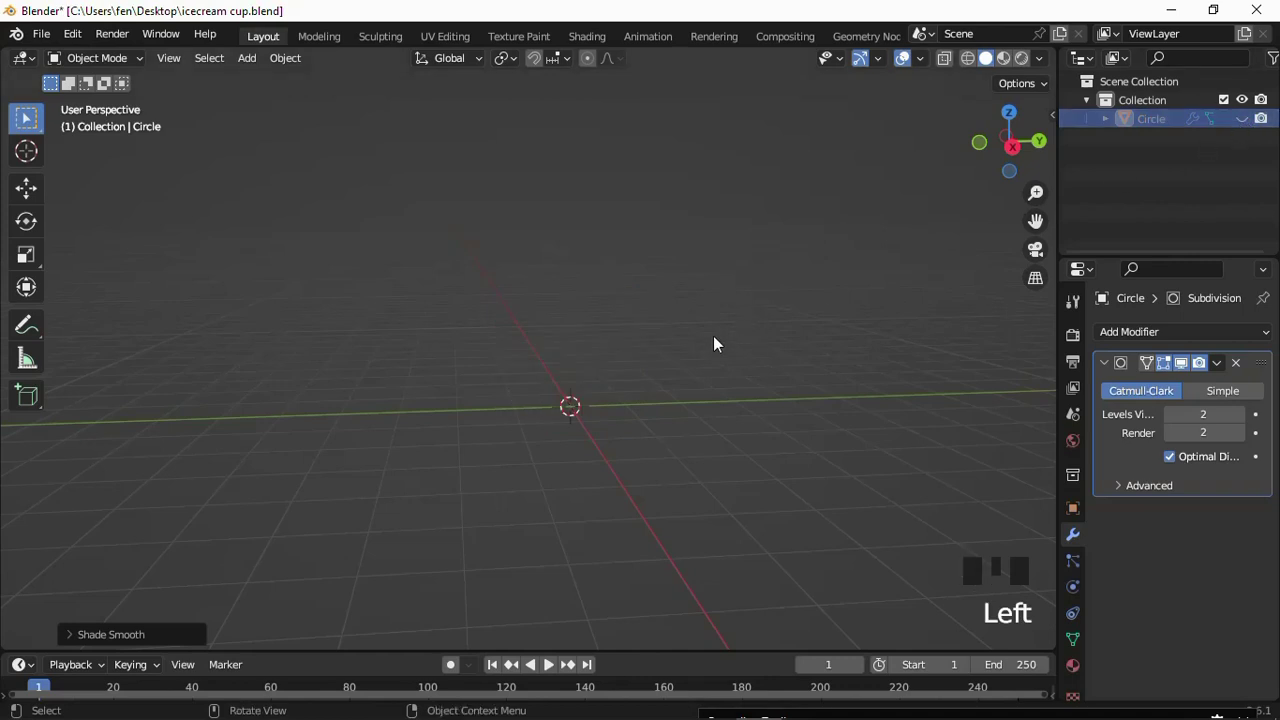
click(704, 347)
drag(689, 353, 626, 302)
scroll(up, 3)
scroll(up, 3)
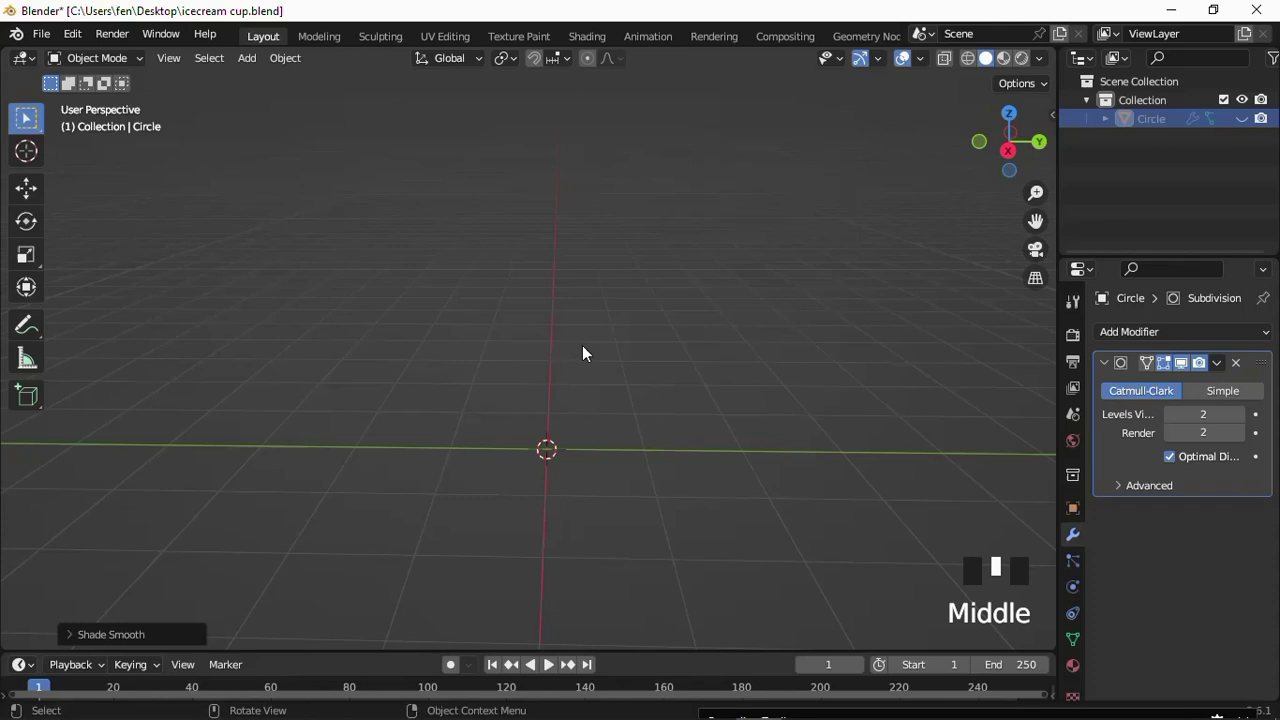
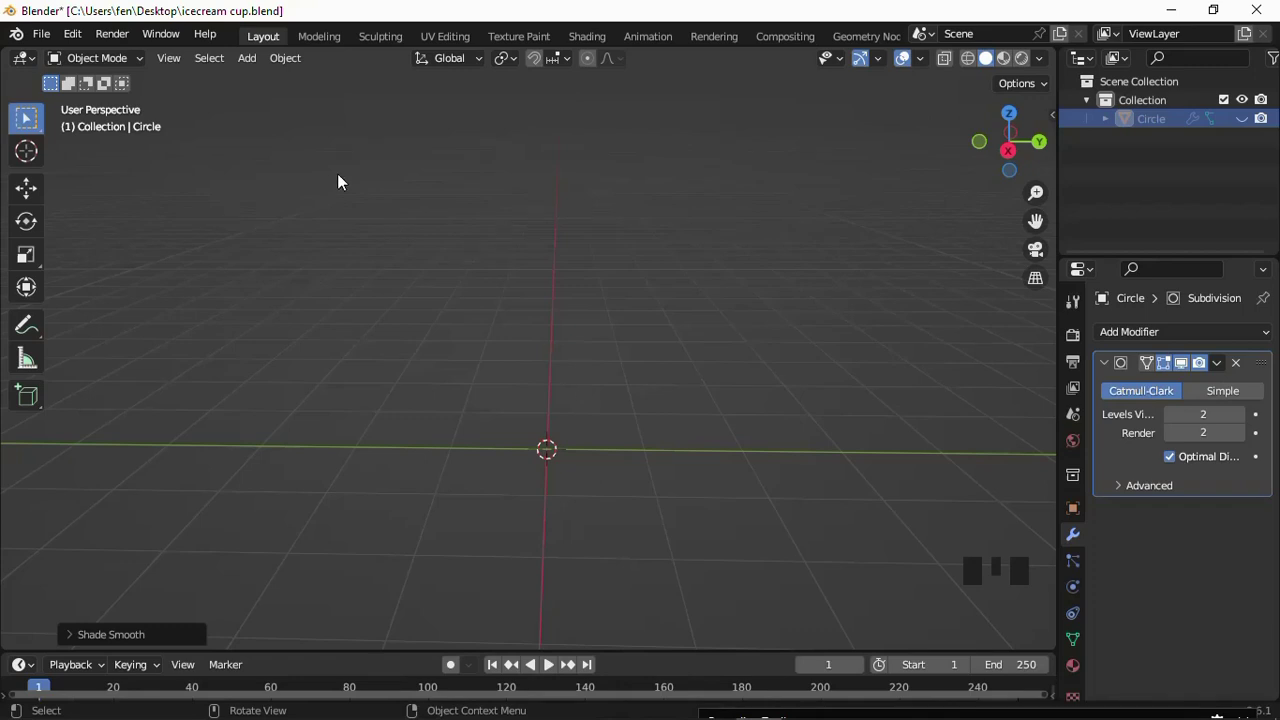
Open the Add menu to reach the extra curve spiral types.
drag(255, 61, 415, 193)
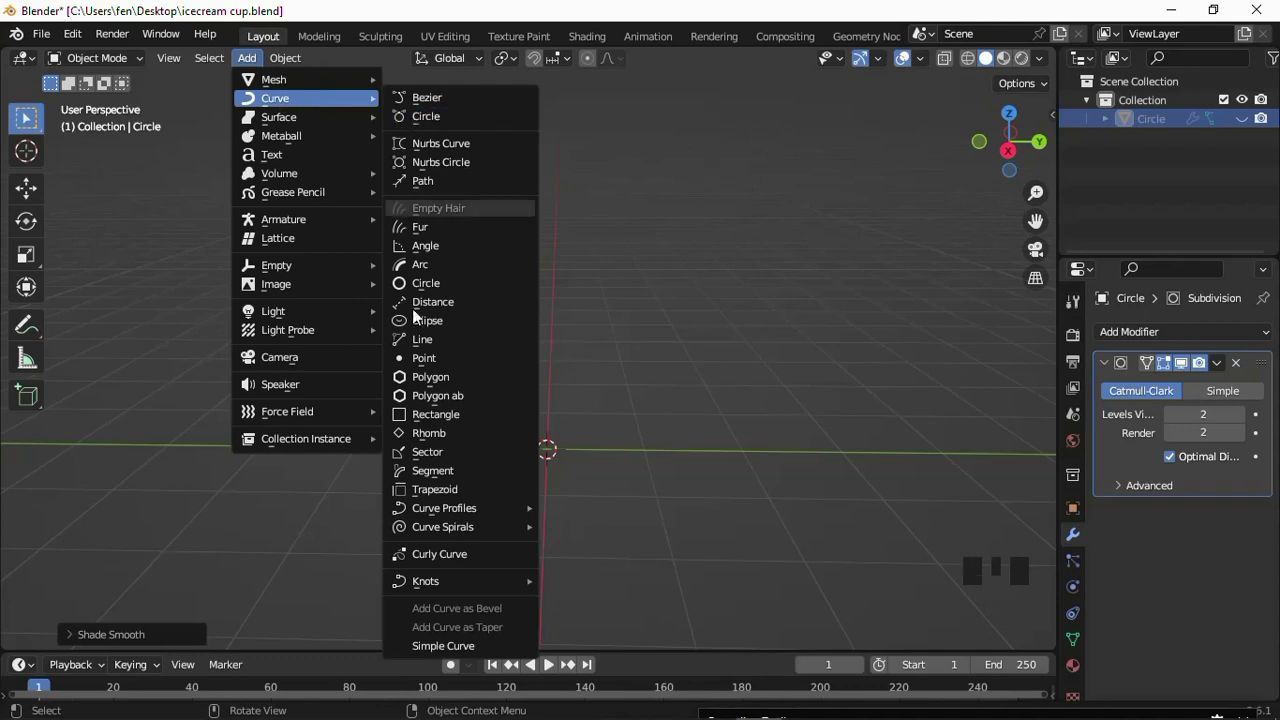
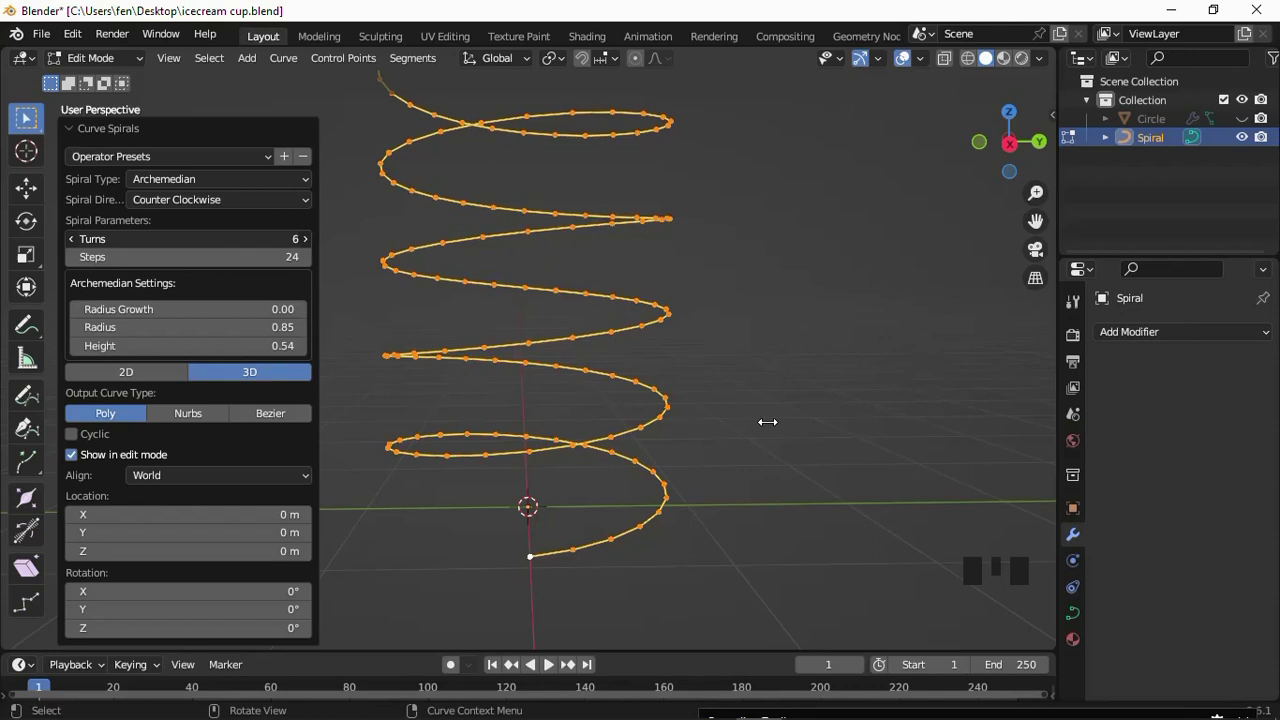
Zoom the viewport over the five-turn Archimedean spiral.
scroll(down, 3)
scroll(up, 3)
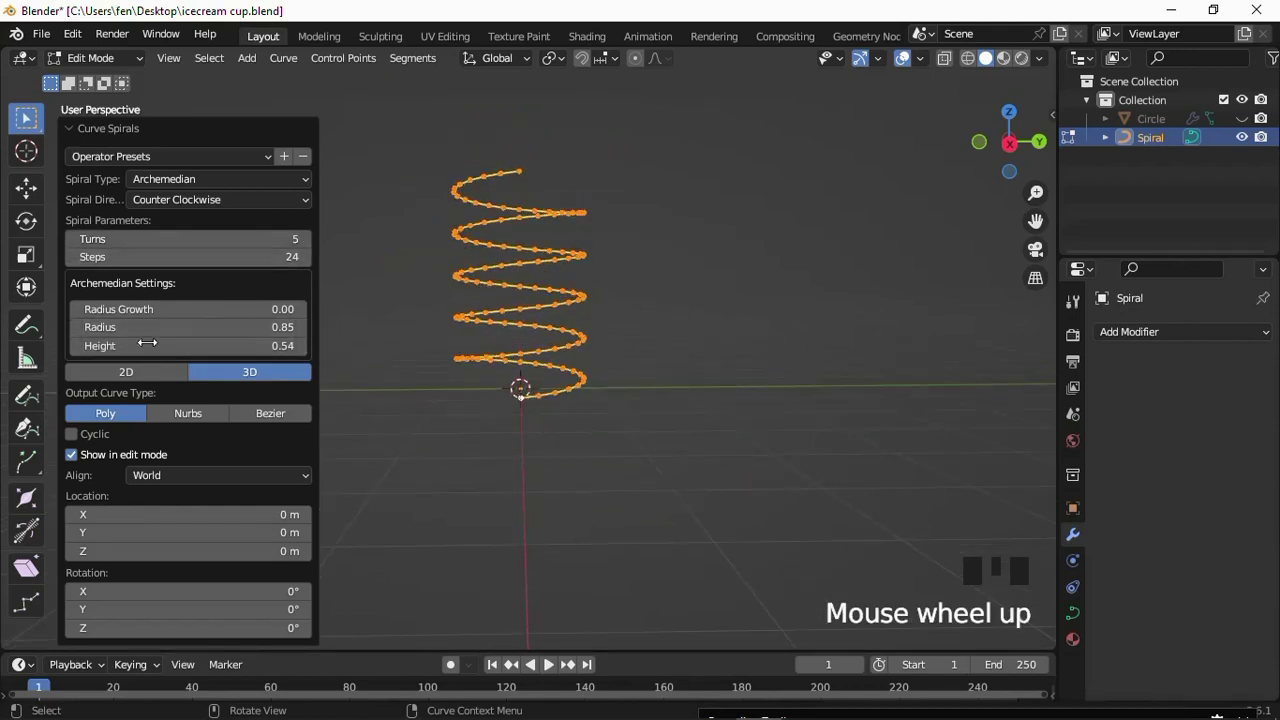
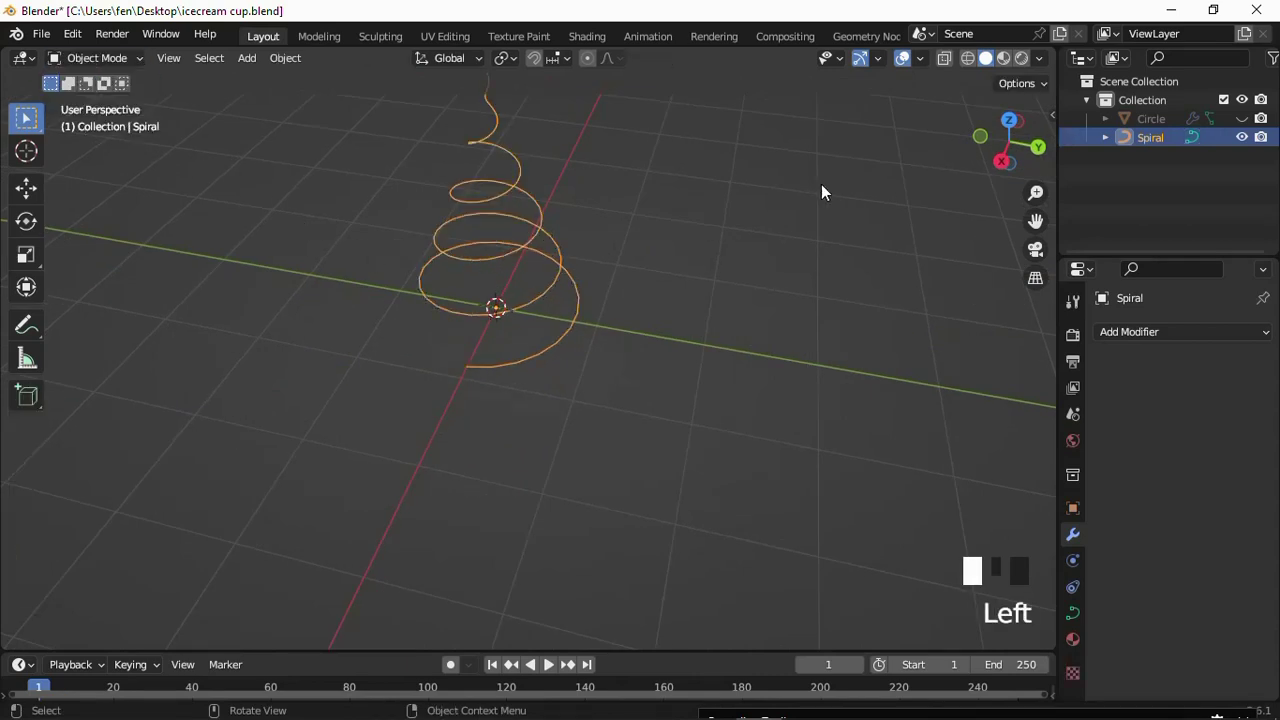
Make the cup visible again and view the scene straight from the front.
scroll(down, 3)
drag(591, 261, 589, 245)
key(KP_1)
Enlarge the spiral, lower it to just above the cup's rim and squash it vertically.
key(g)
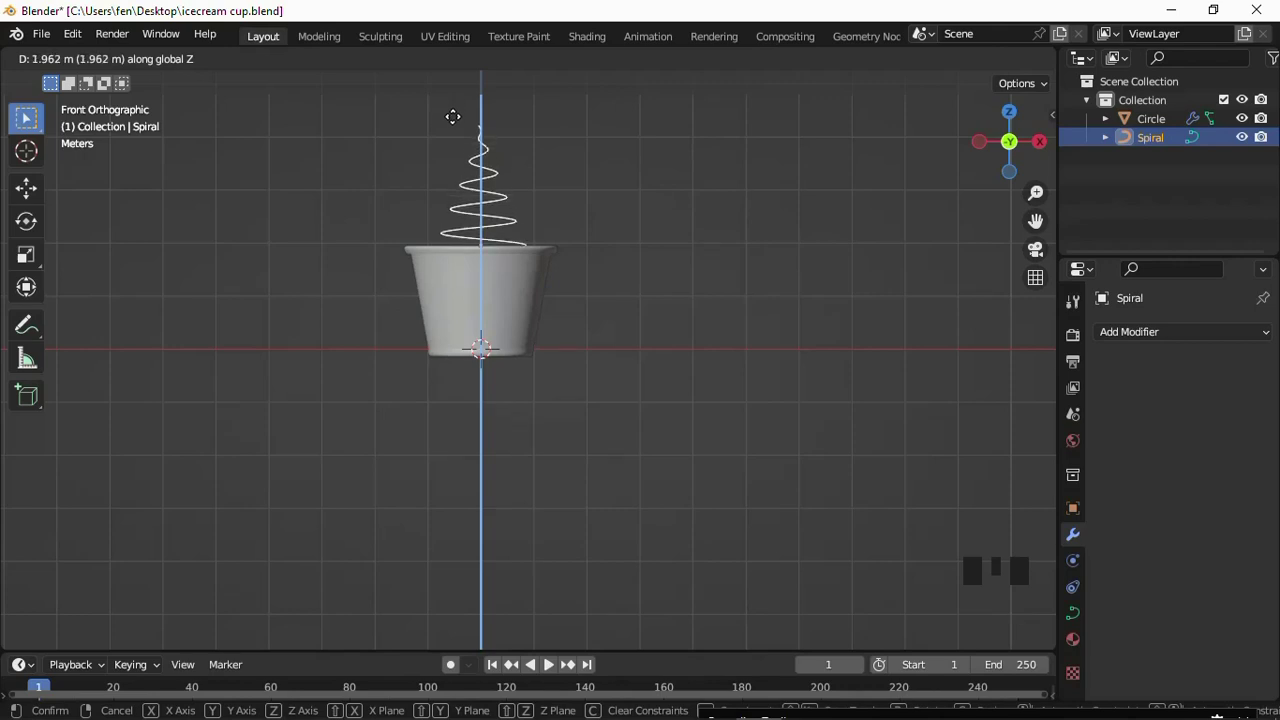
key(s)
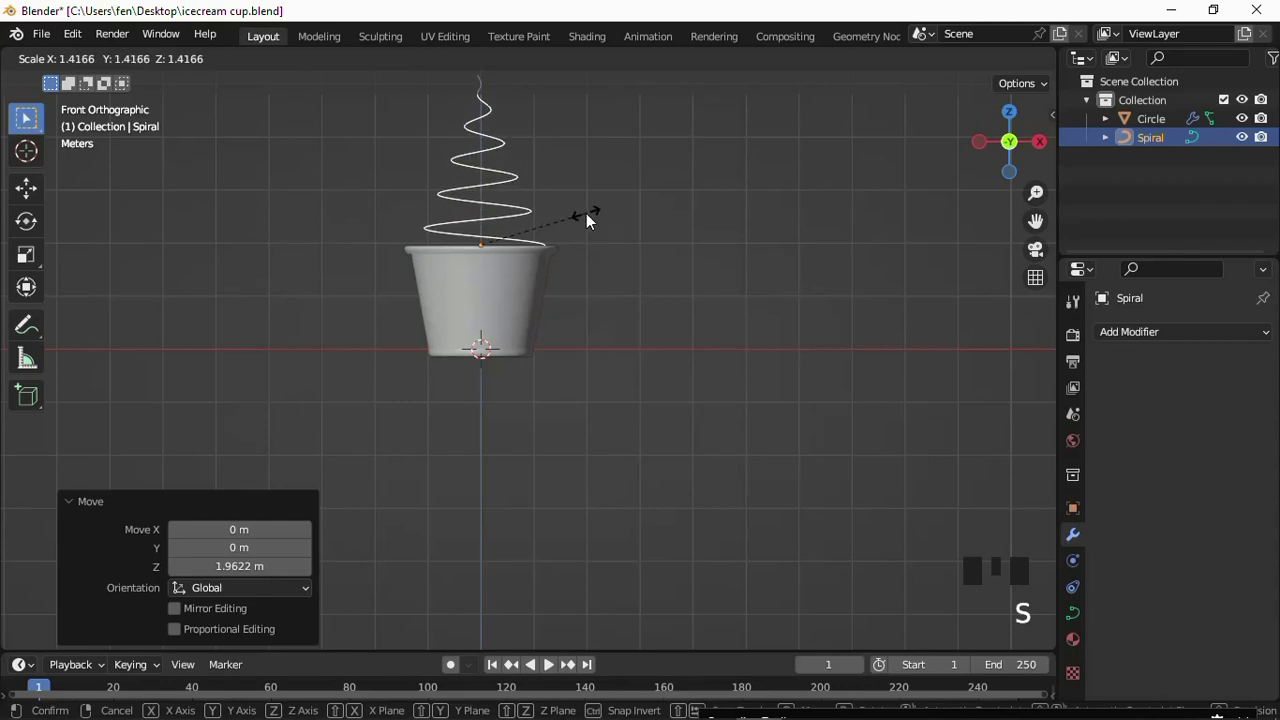
key(g)
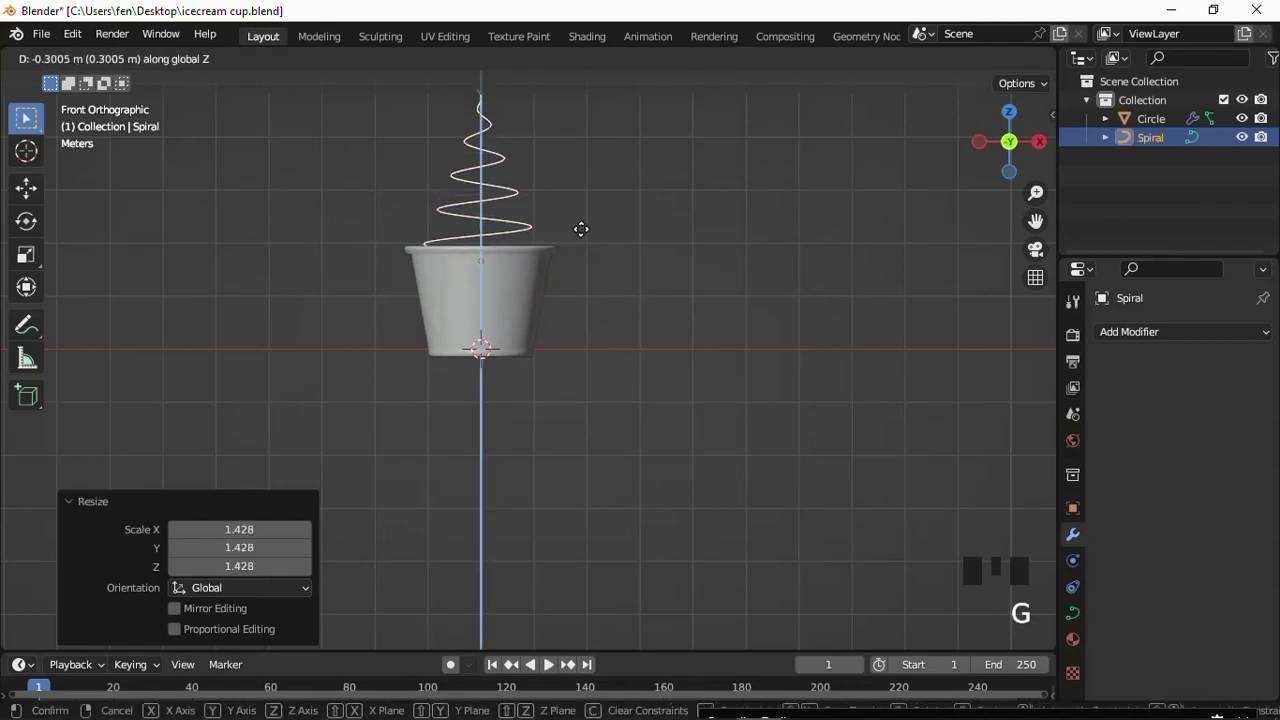
key(e)
key(z)
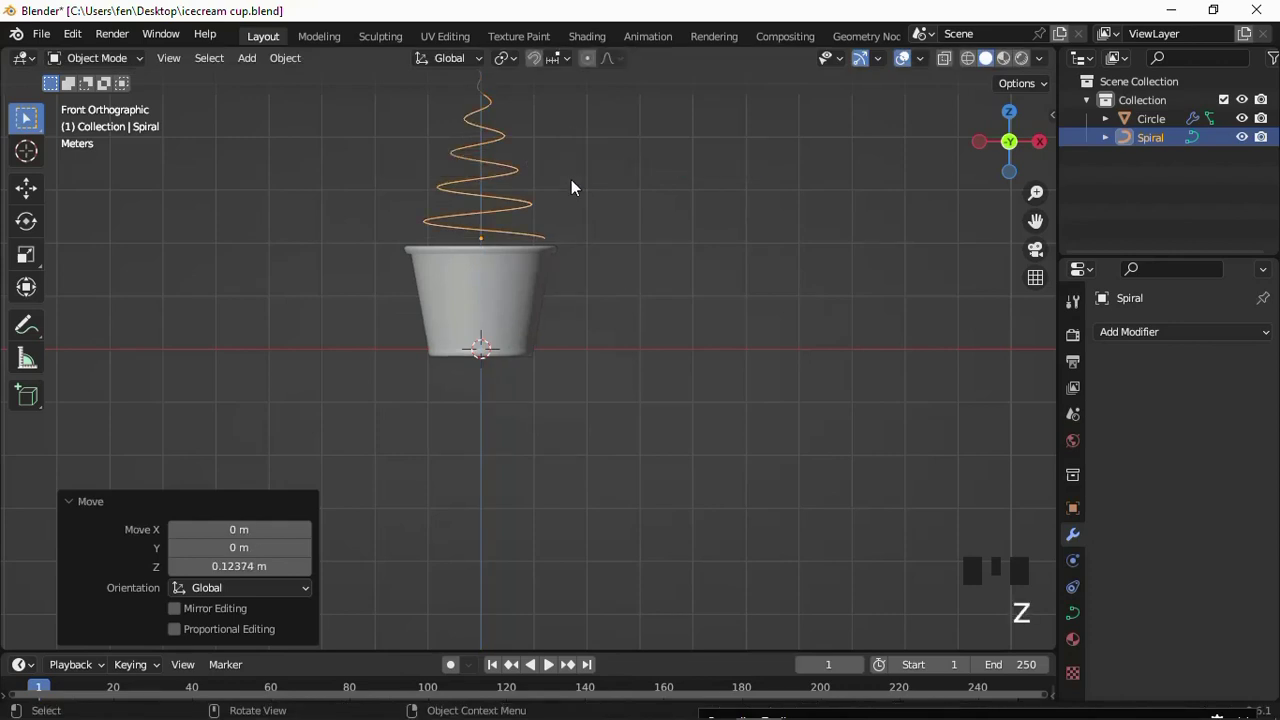
key(s)
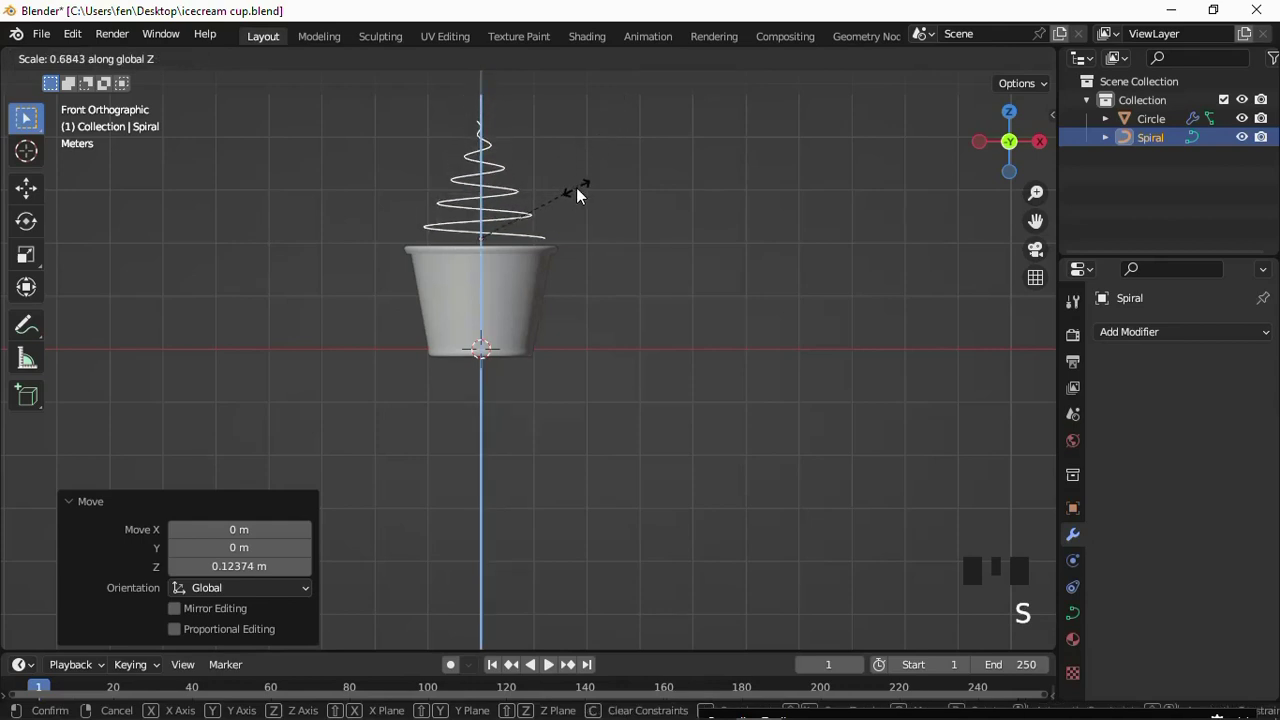
scroll(down, 3)
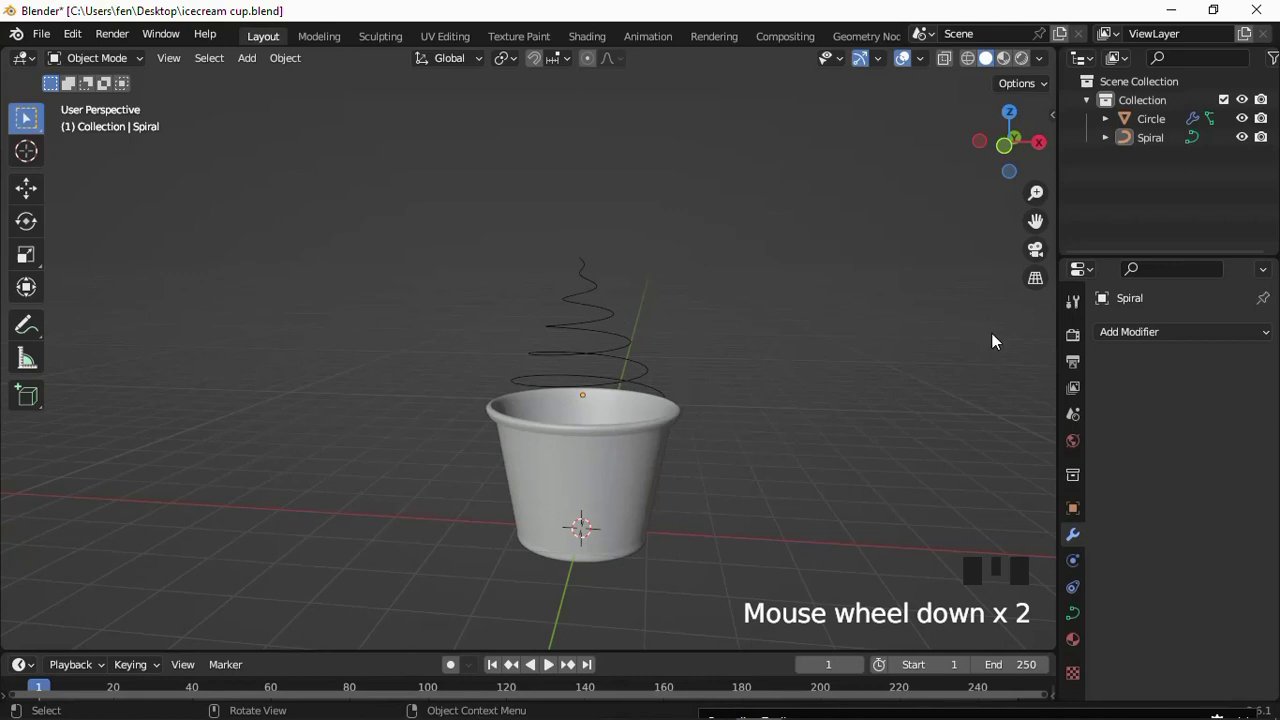
Hide the cup and spiral, then add a new mesh circle with 24 vertices at the origin.
drag(1251, 121, 1250, 146)
click(1246, 146)
drag(836, 405, 563, 448)
drag(249, 67, 453, 258)
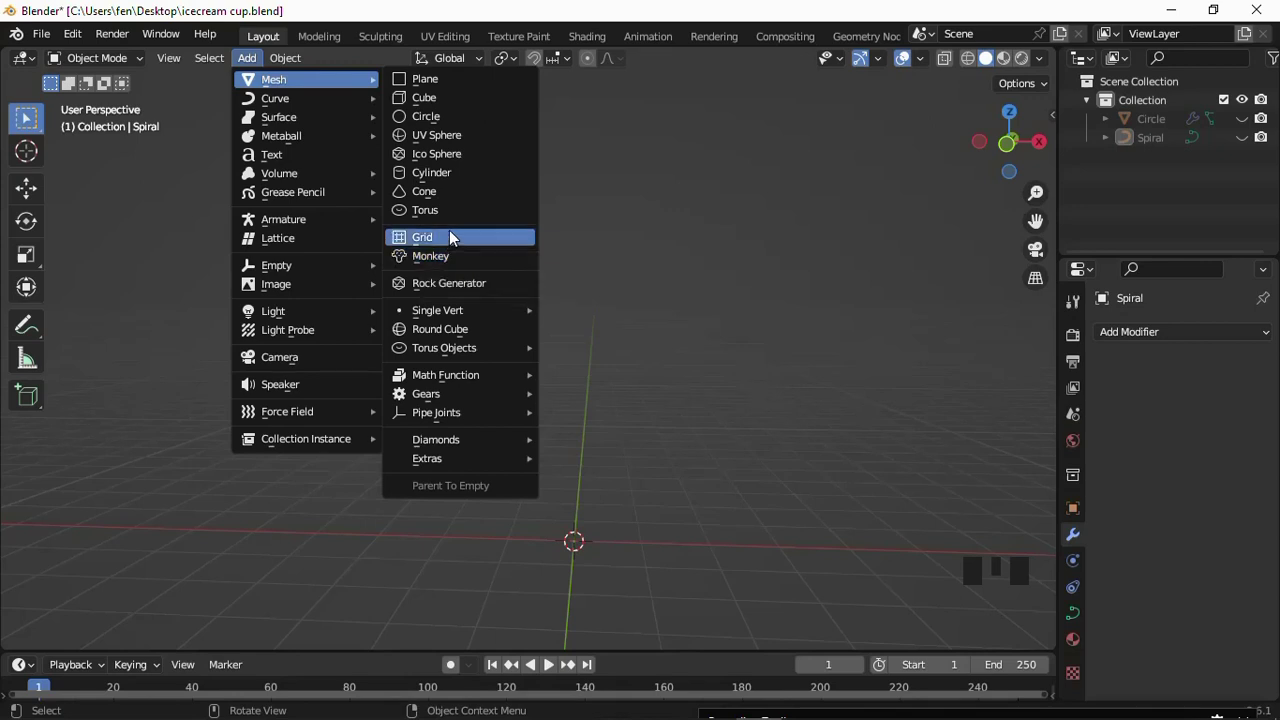
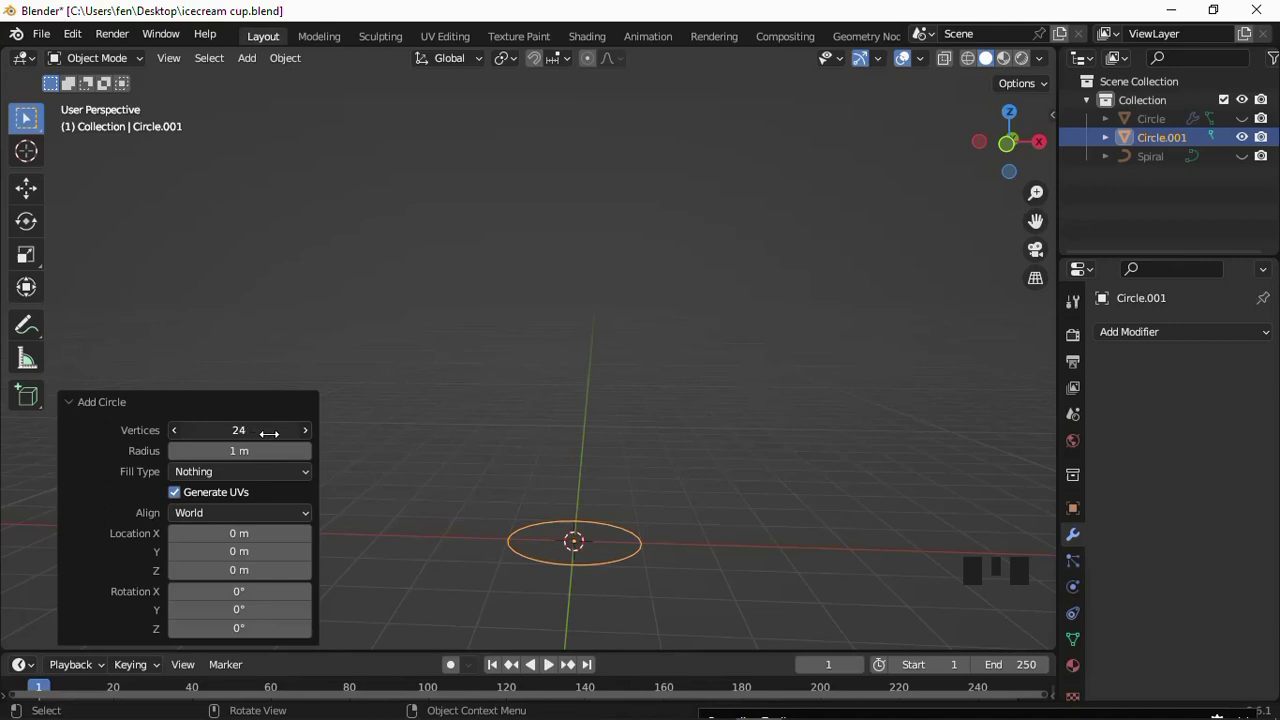
click(554, 504)
drag(592, 506, 593, 496)
scroll(up, 3)
In Edit Mode scale every other vertex inward so the circle becomes a spiky star outline.
drag(131, 57, 110, 121)
key(s)
scroll(up, 3)
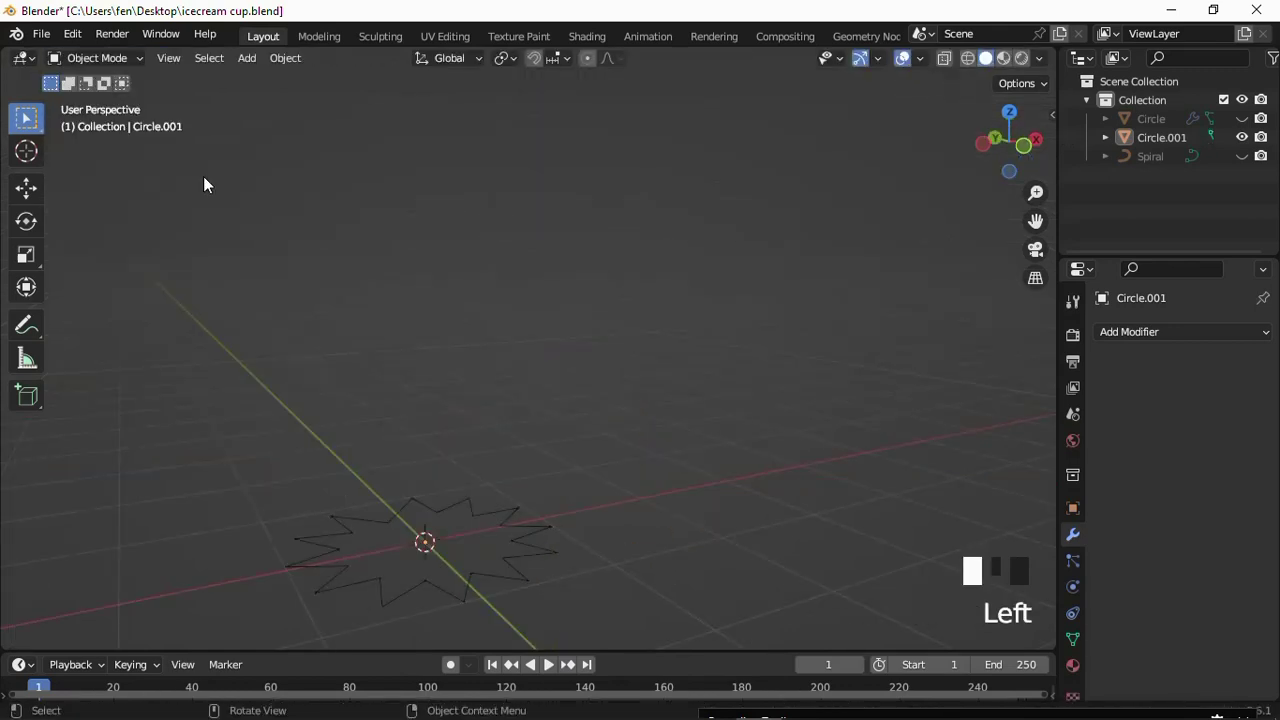
click(497, 523)
drag(545, 540, 752, 492)
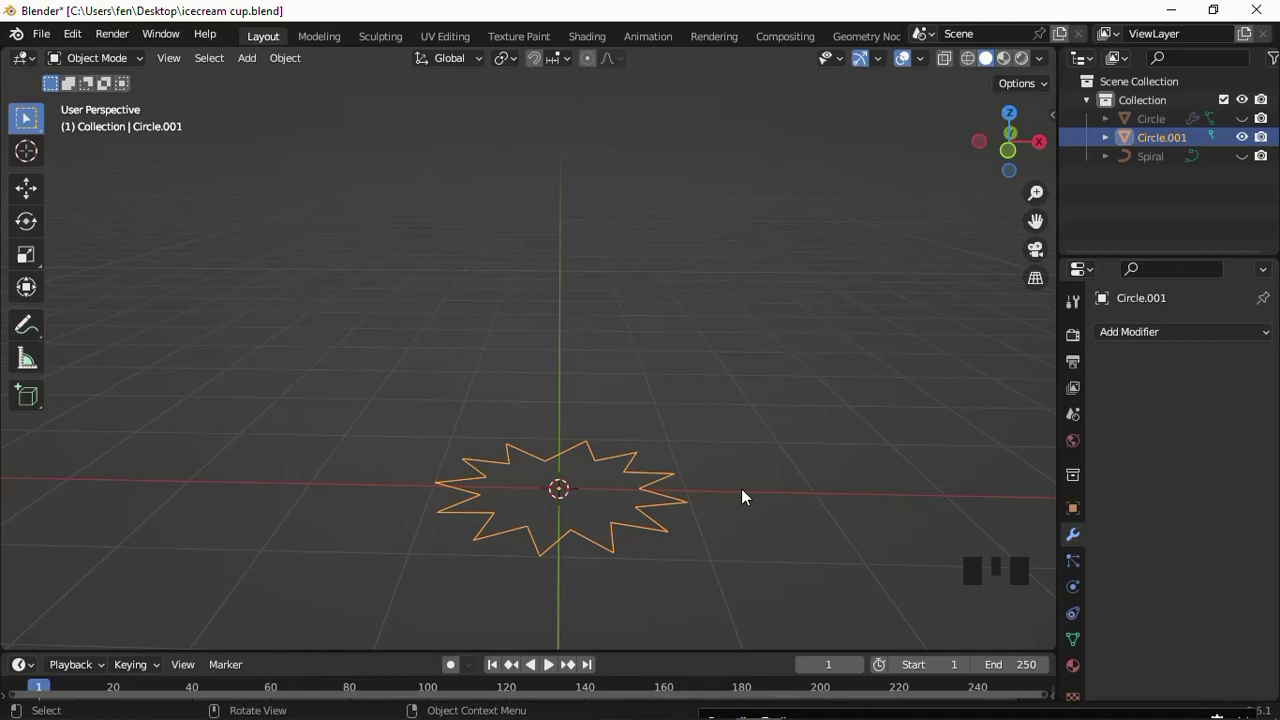
Rotate the star 90° on Y to stand upright and move it up and right in front view.
key(r)
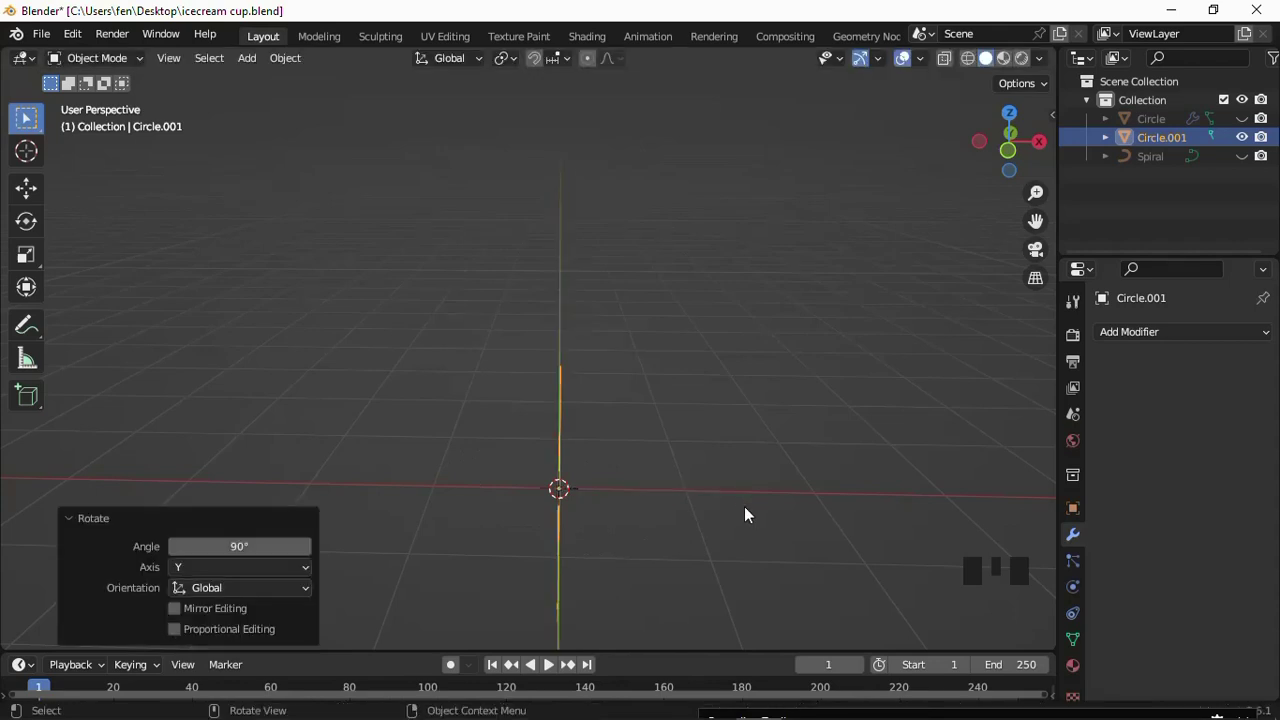
key(s)
key(KP_1)
scroll(down, 3)
scroll(up, 3)
key(g)
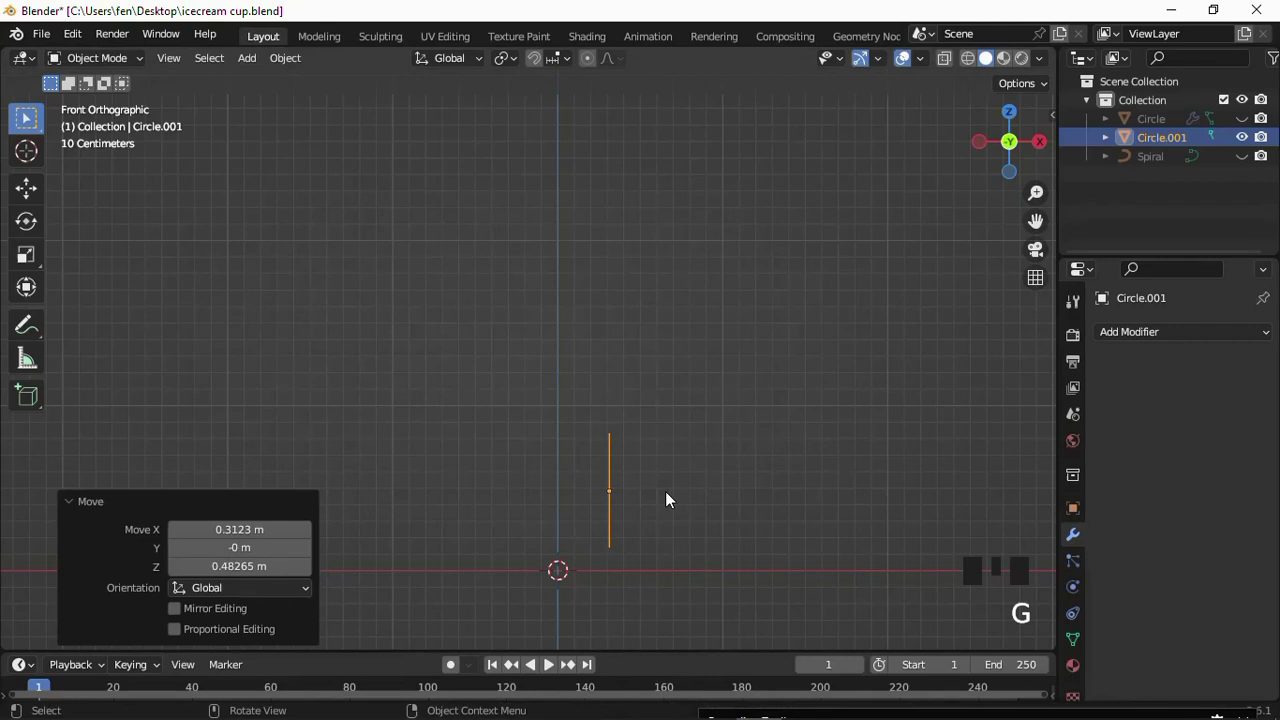
Select all the star's points and extrude the outline sideways into a short ridged solid.
key(Tab)
key(a)
key(e)
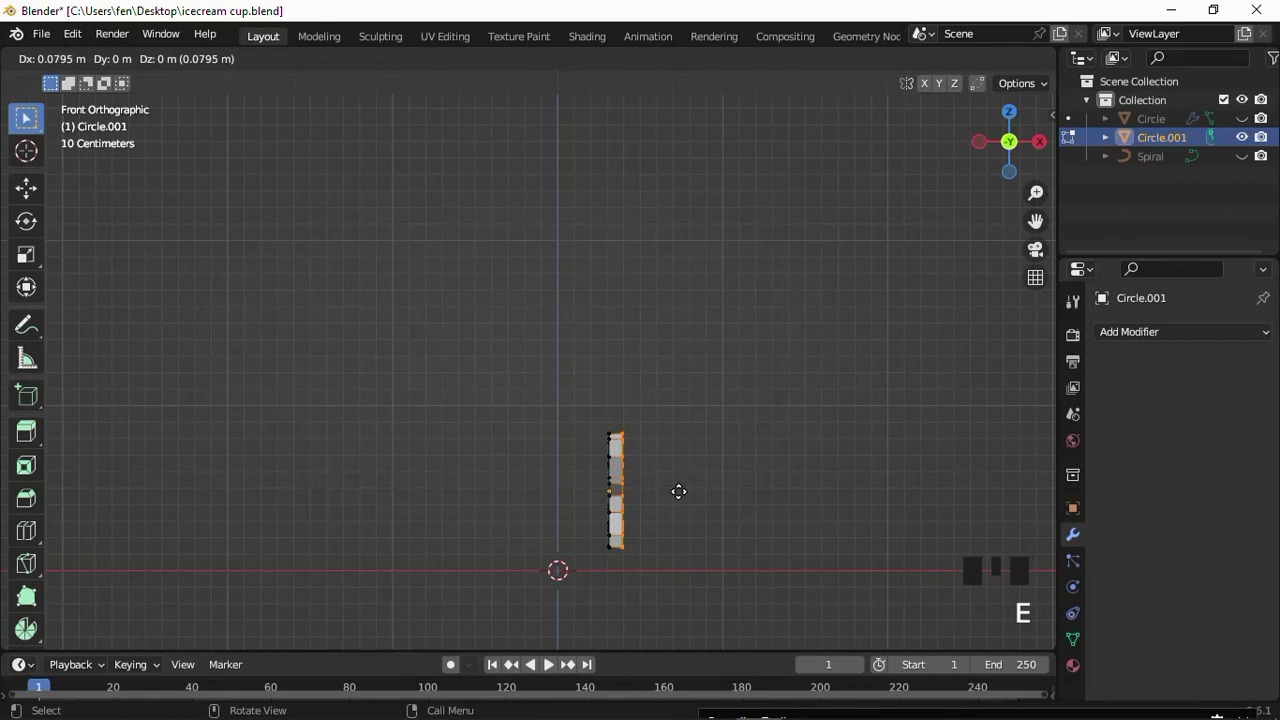
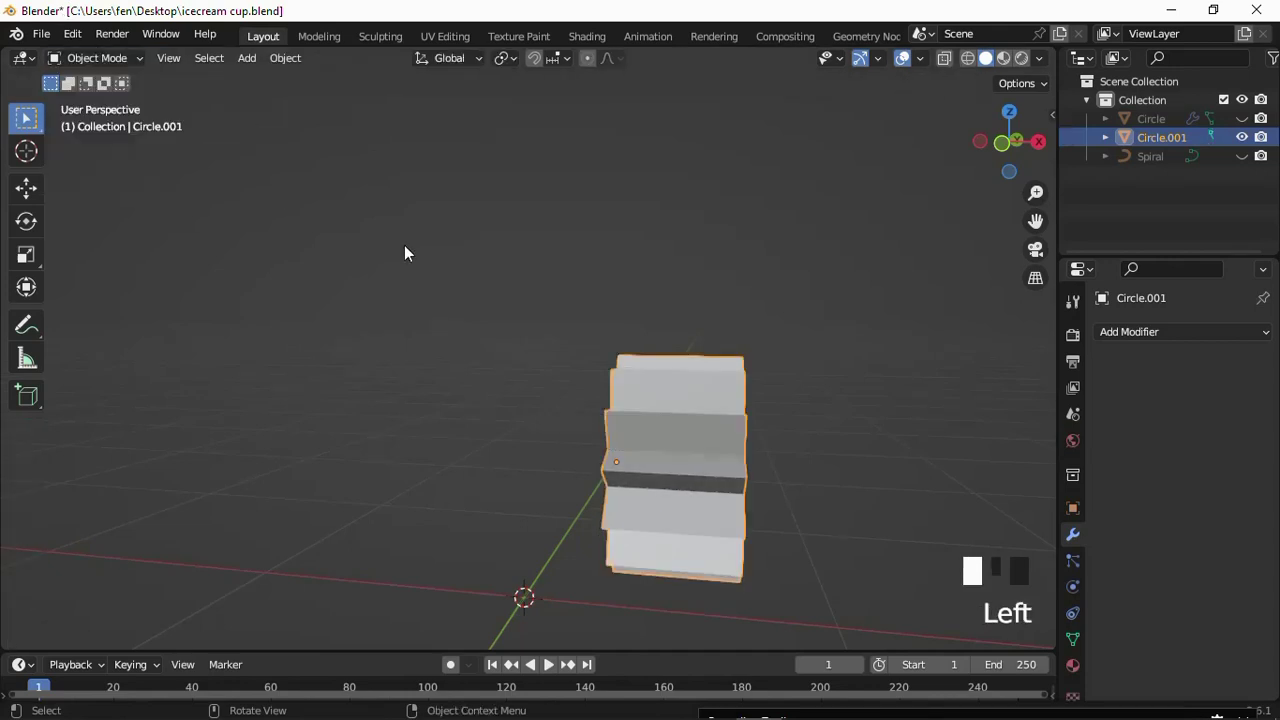
scroll(down, 3)
Give the star solid an Array modifier with Count 30 and unhide the cup and spiral.
drag(645, 371, 915, 385)
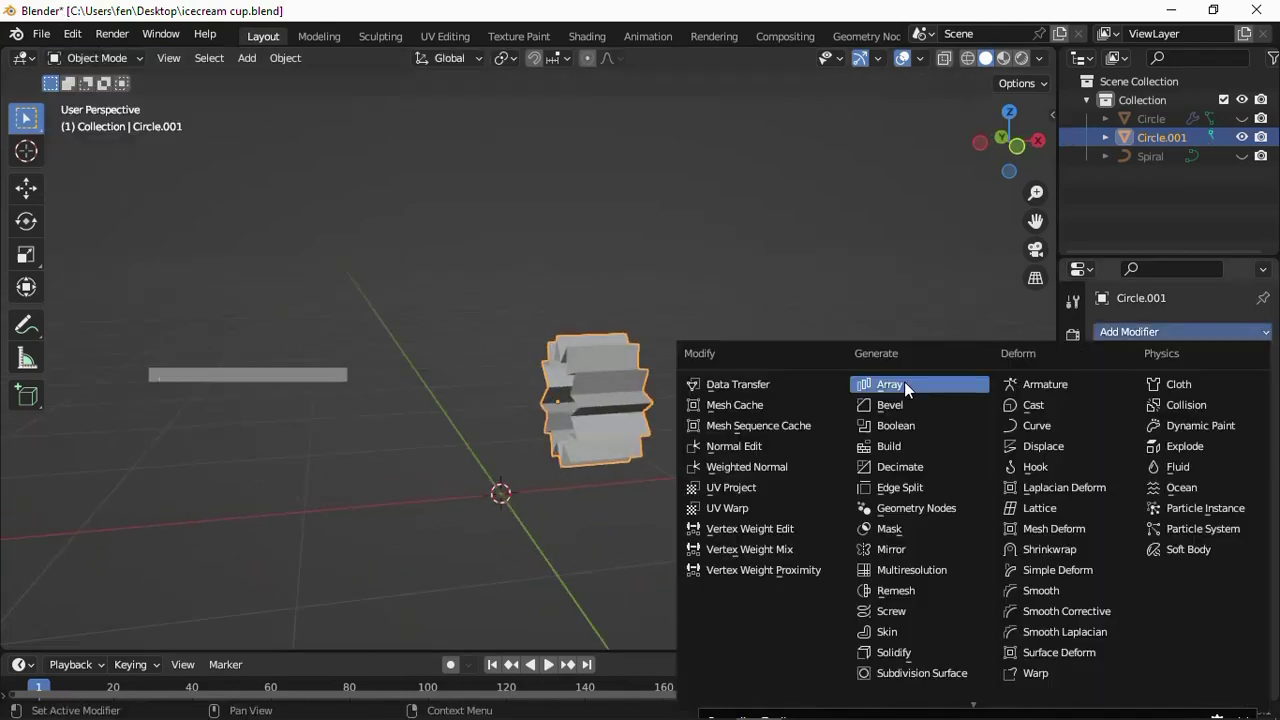
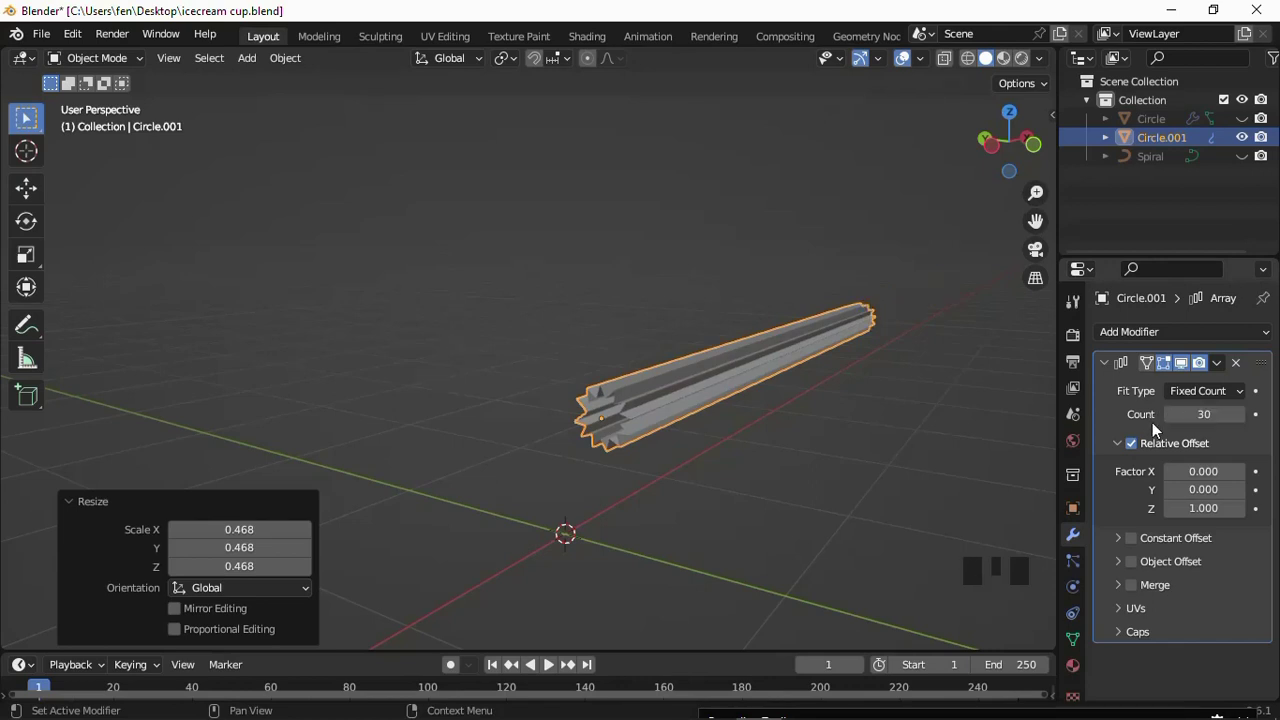
drag(866, 342, 862, 390)
drag(797, 404, 1110, 370)
drag(1110, 370, 1247, 130)
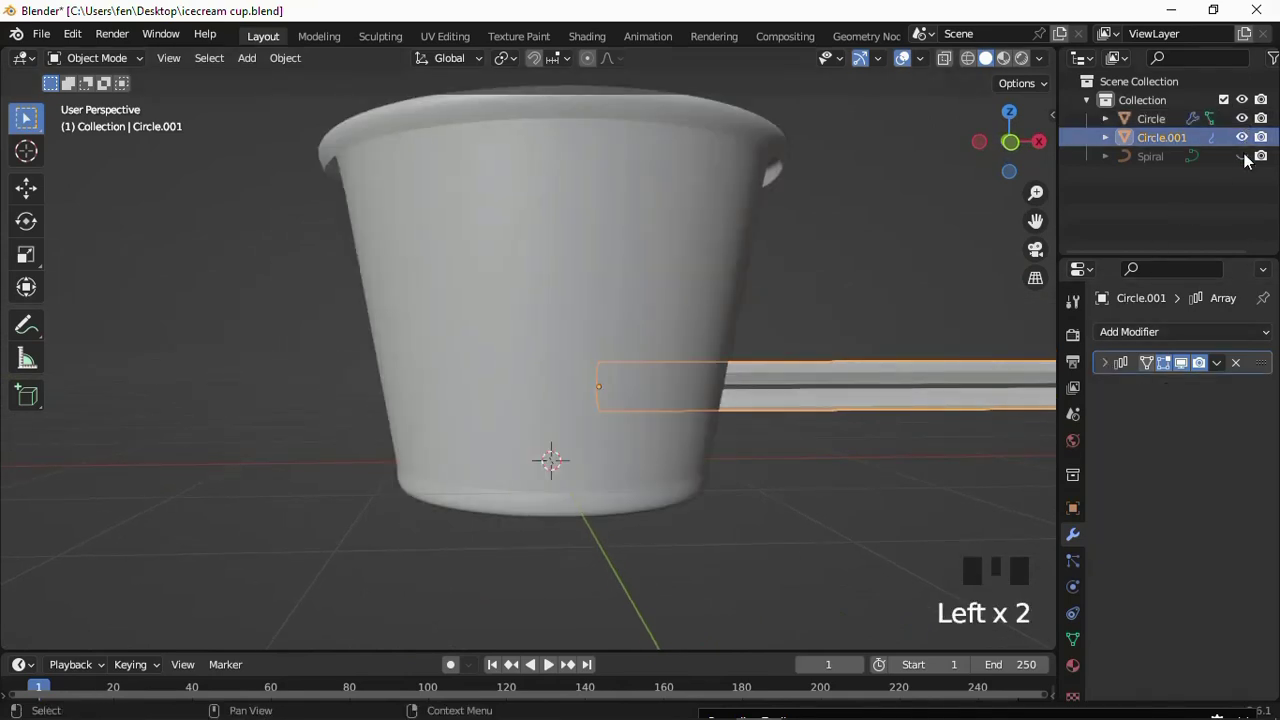
click(1249, 165)
scroll(down, 3)
Scale the cup and spiral down together and lower them vertically.
drag(848, 351, 620, 222)
click(620, 222)
key(s)
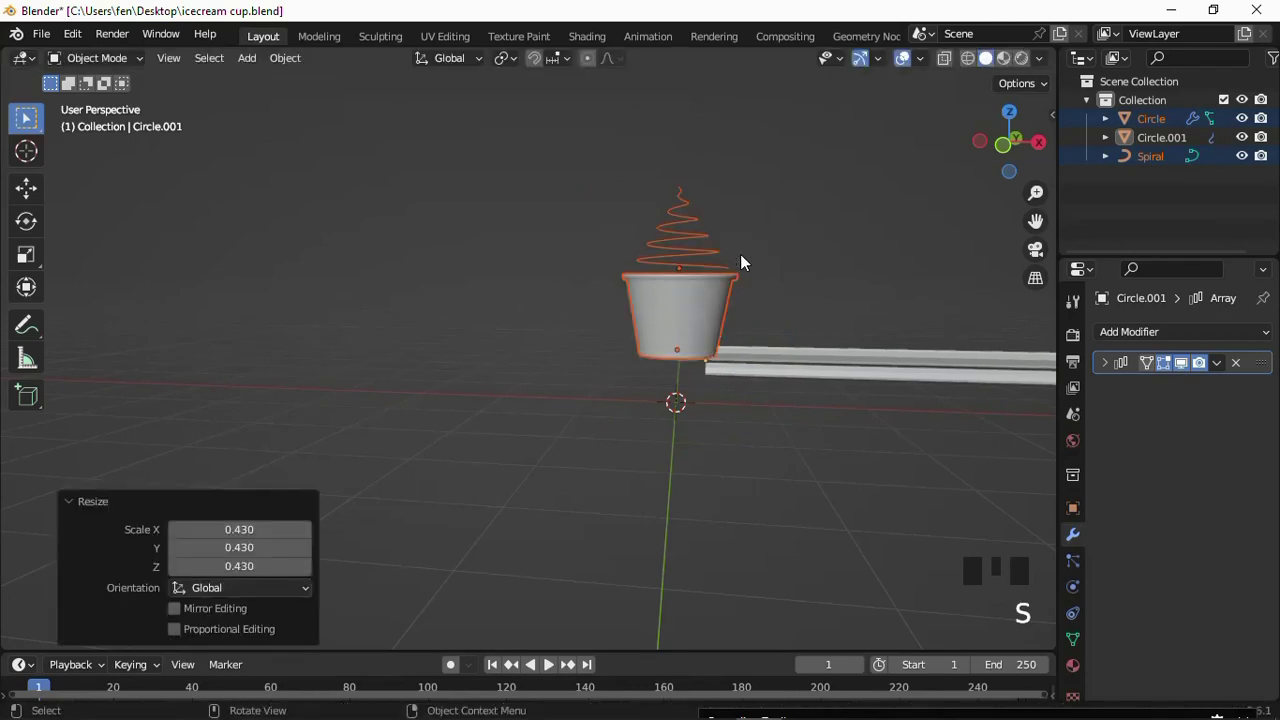
key(g)
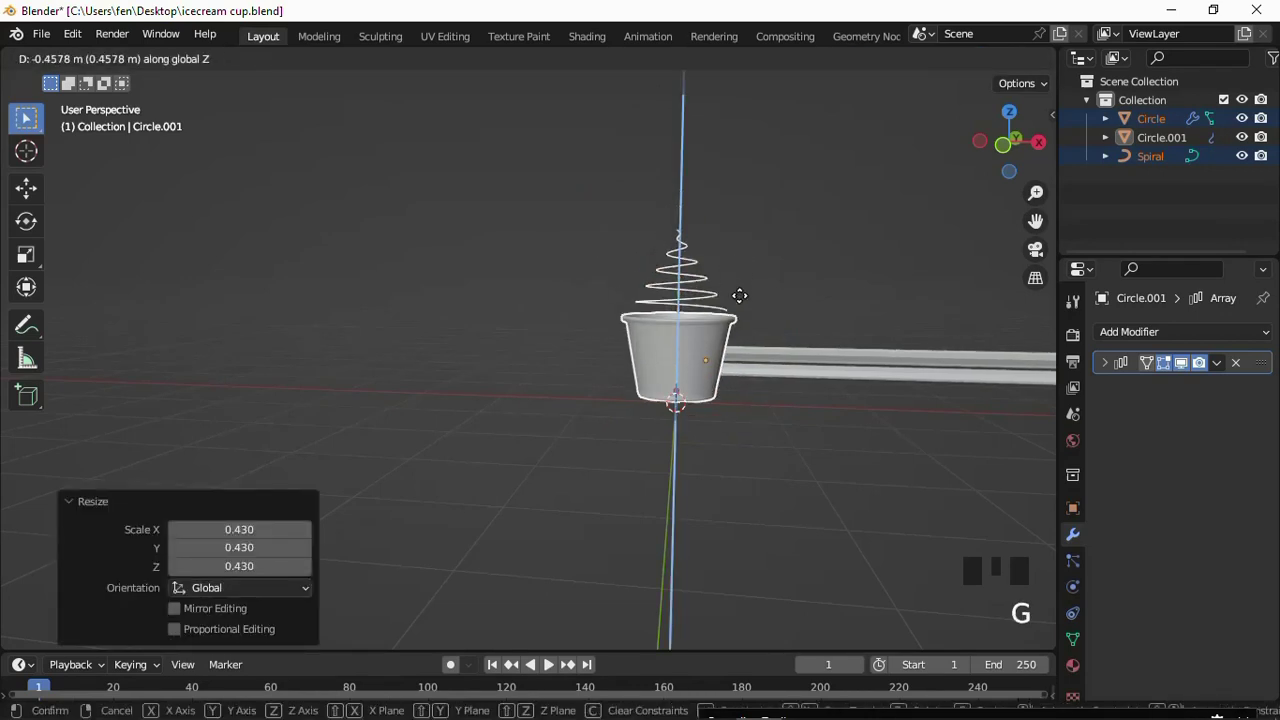
Move the long ridged bar up and away from the cup, then select the spiral.
click(772, 357)
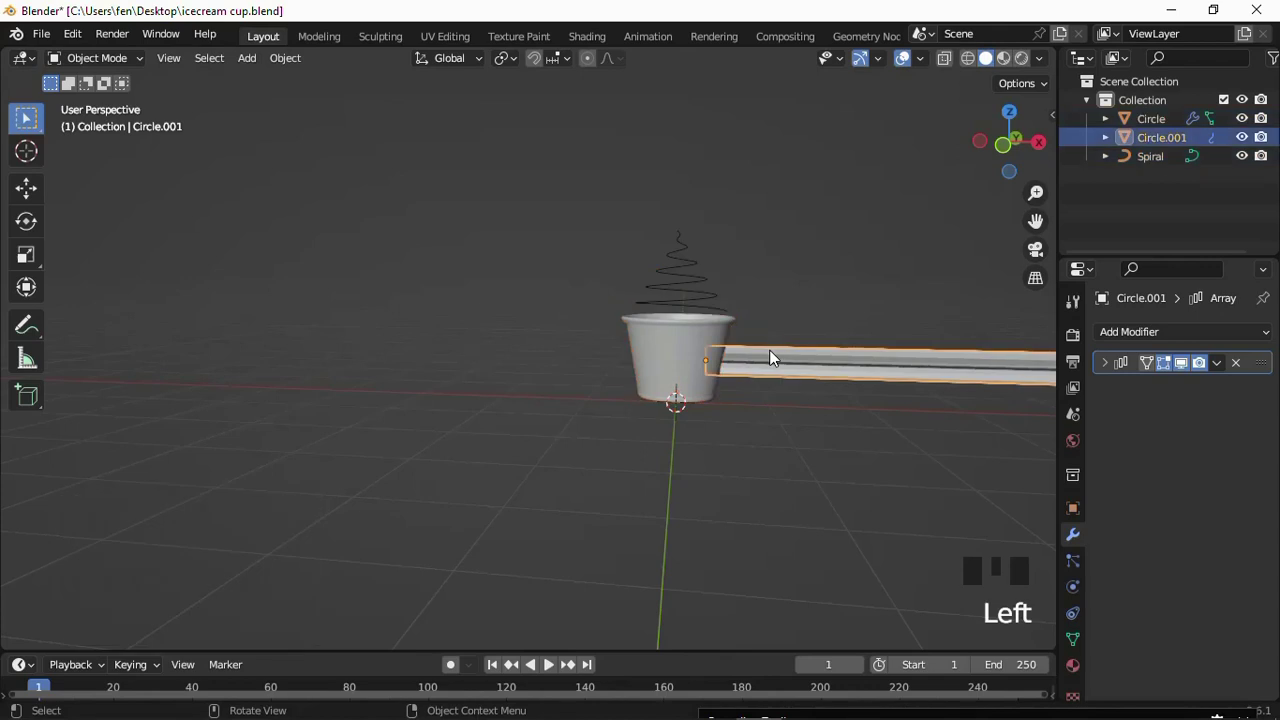
key(g)
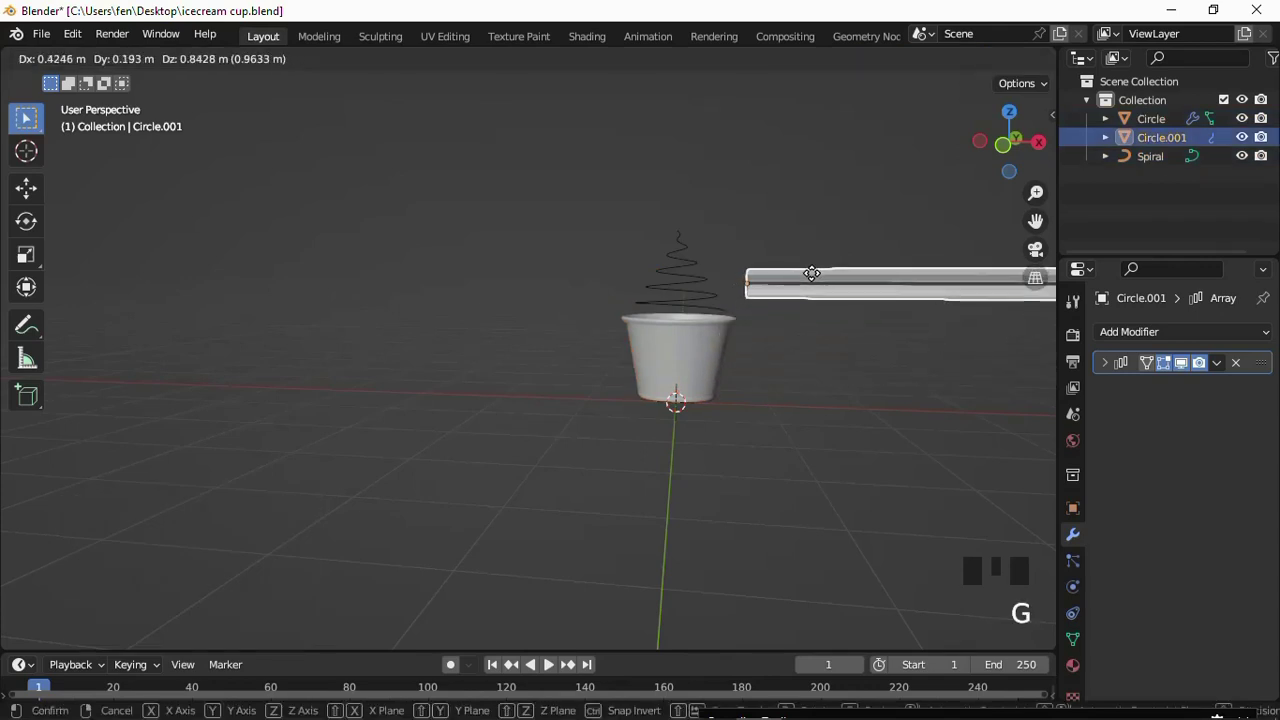
drag(758, 266, 719, 194)
scroll(up, 3)
scroll(up, 3)
scroll(up, 3)
click(578, 326)
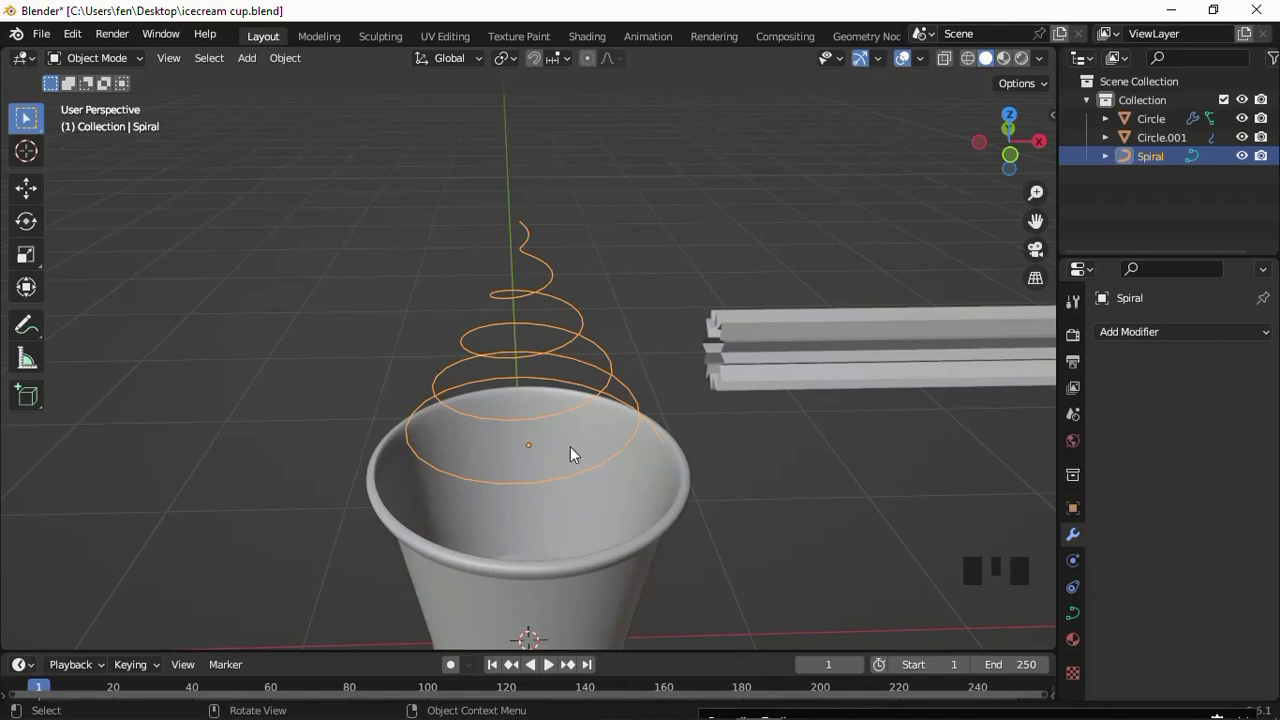
Snap Circle.001 to the 3D cursor at the spiral's start so it sits across the cup rim.
drag(565, 438, 550, 378)
key(shift+s)
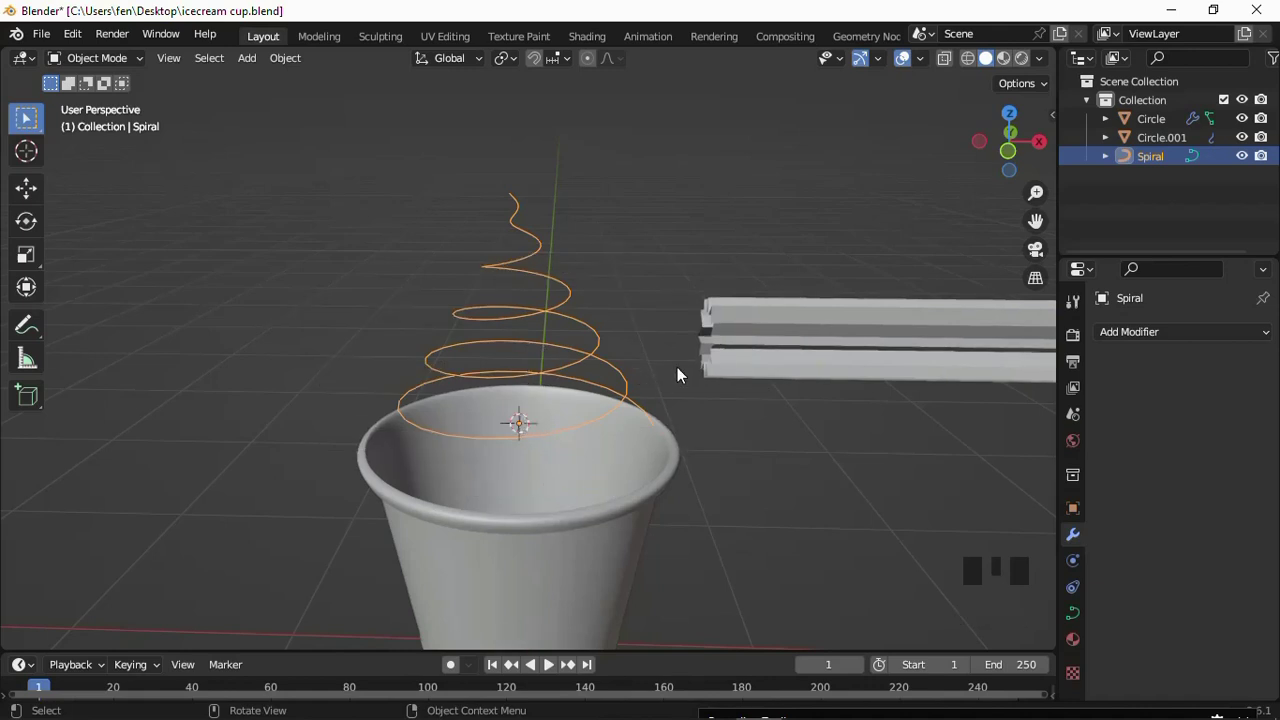
drag(737, 340, 759, 318)
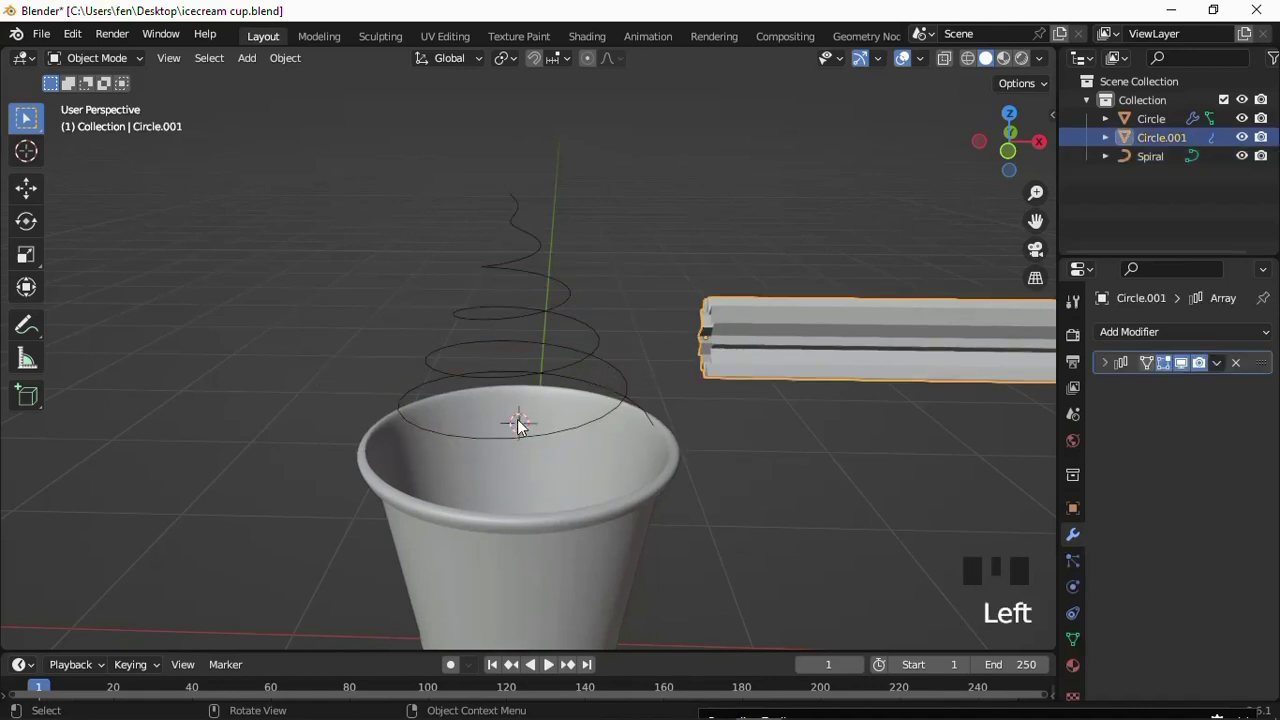
key(shift+s)
Add a Curve modifier targeting Spiral and raise the Array count to 45 so the strip winds into a swirl.
click(543, 316)
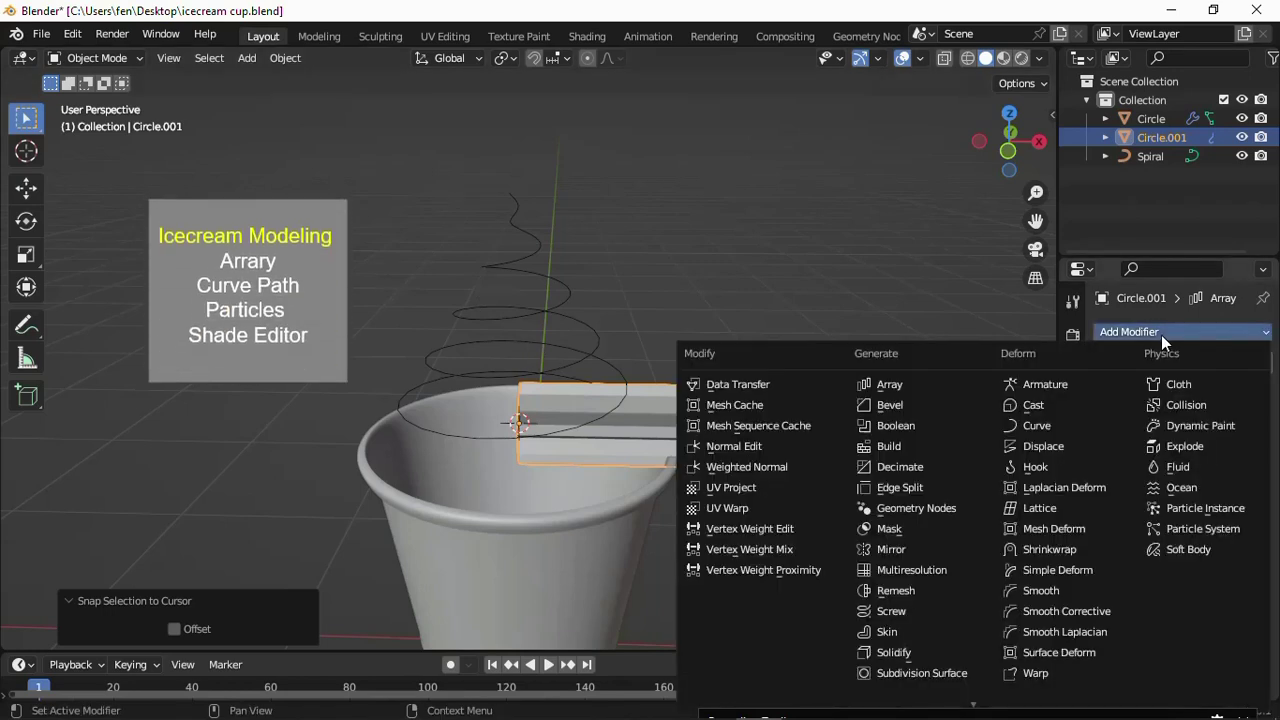
drag(1054, 431, 1182, 422)
drag(1182, 422, 886, 375)
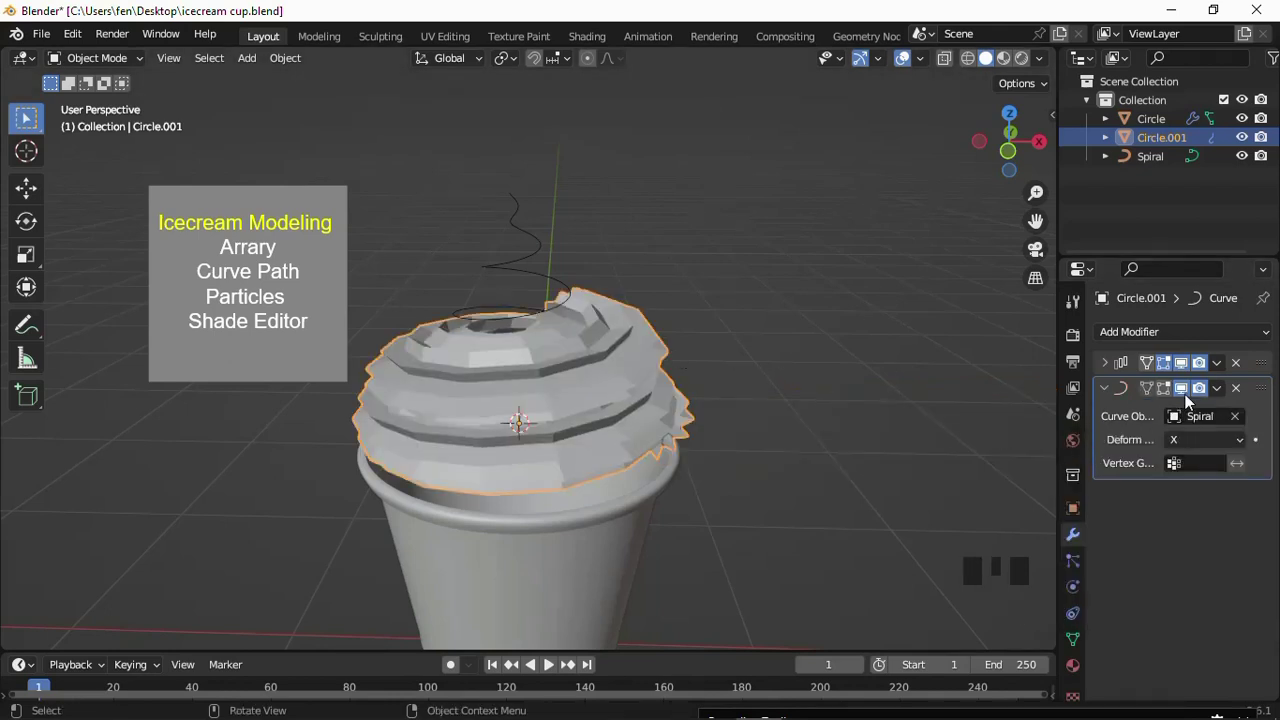
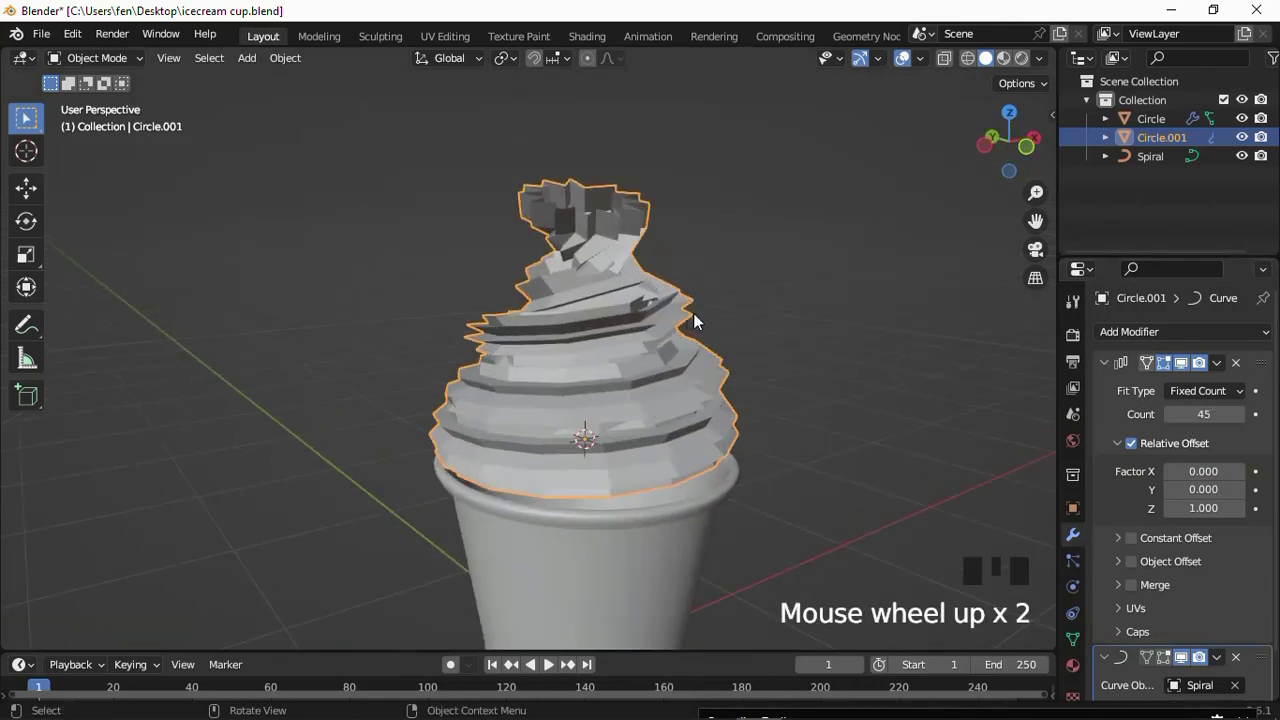
drag(1117, 360, 1190, 345)
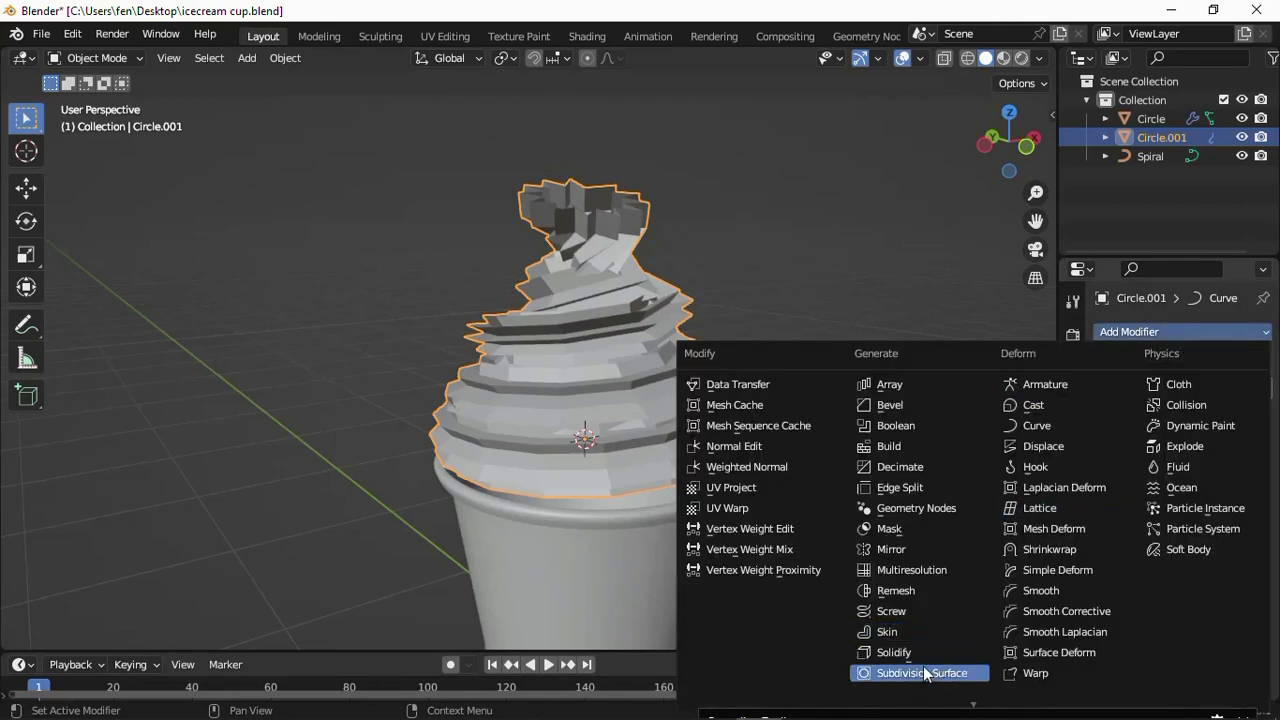
Add a Subdivision Surface modifier with higher levels and shade the swirl smooth.
drag(933, 666, 856, 379)
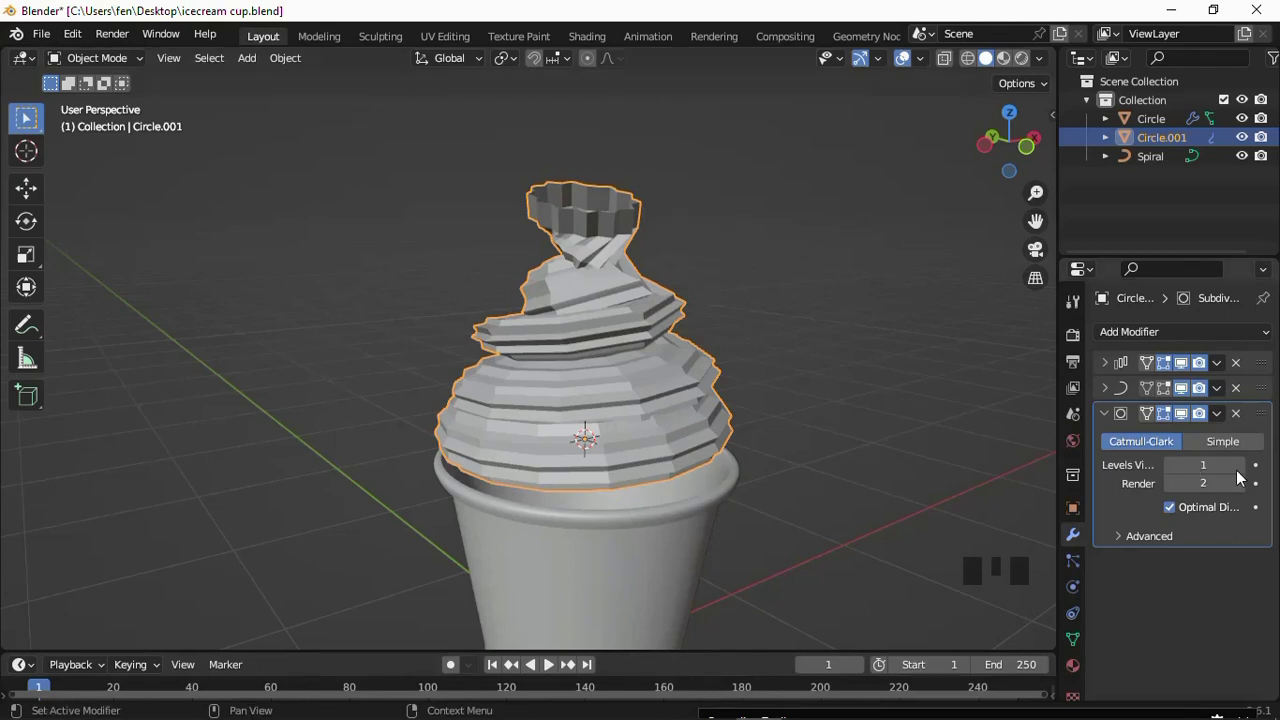
drag(1243, 474, 725, 390)
drag(725, 390, 1110, 418)
drag(1112, 418, 1132, 593)
Orbit and zoom around the swirl to inspect its rounded ridges and open tip.
drag(663, 350, 669, 301)
drag(669, 301, 673, 356)
drag(673, 356, 684, 355)
scroll(up, 3)
scroll(up, 3)
scroll(down, 3)
drag(593, 295, 683, 310)
scroll(down, 3)
middle_click(571, 223)
scroll(up, 3)
scroll(up, 3)
scroll(up, 3)
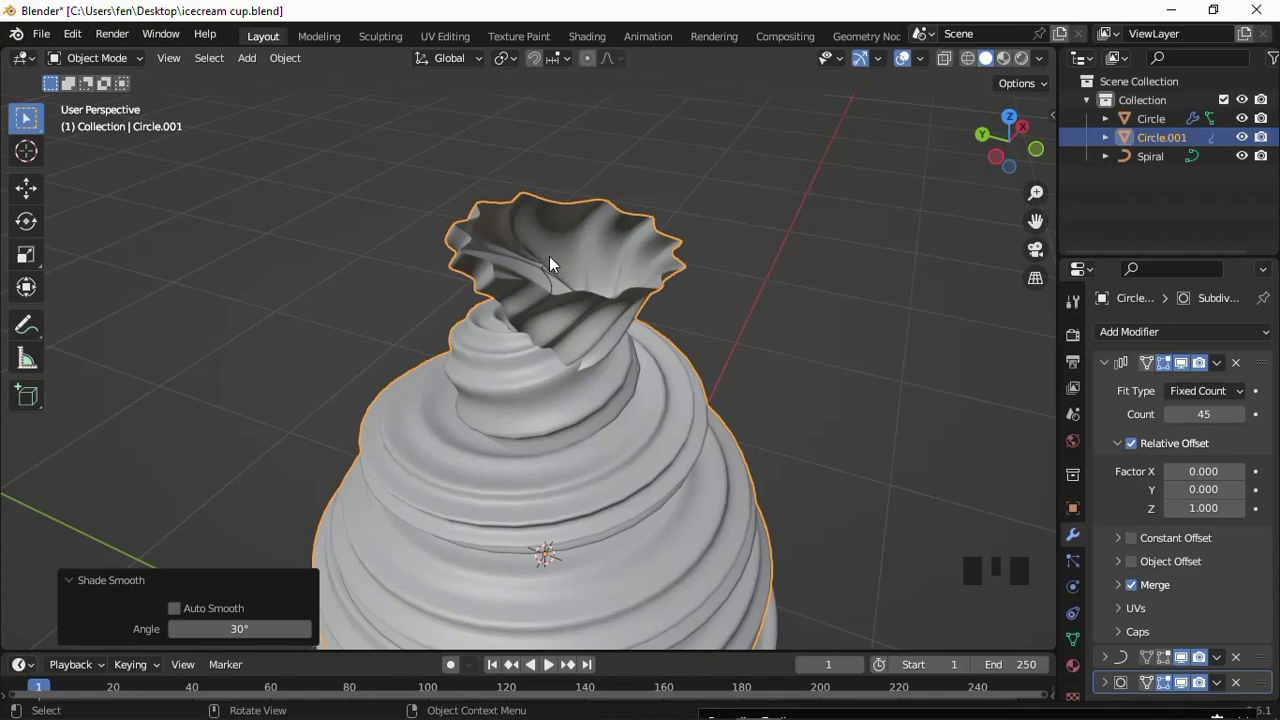
Select the Spiral curve inside the swirl.
click(550, 280)
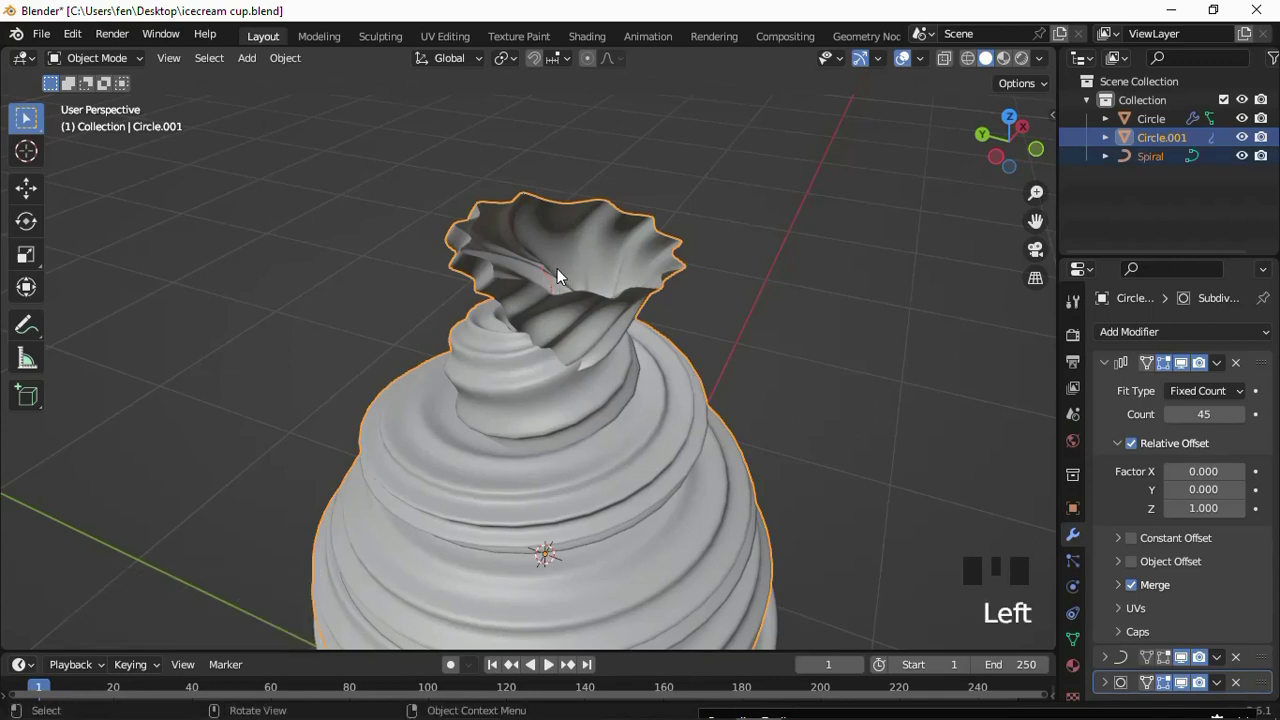
key(ctrl+z)
click(279, 148)
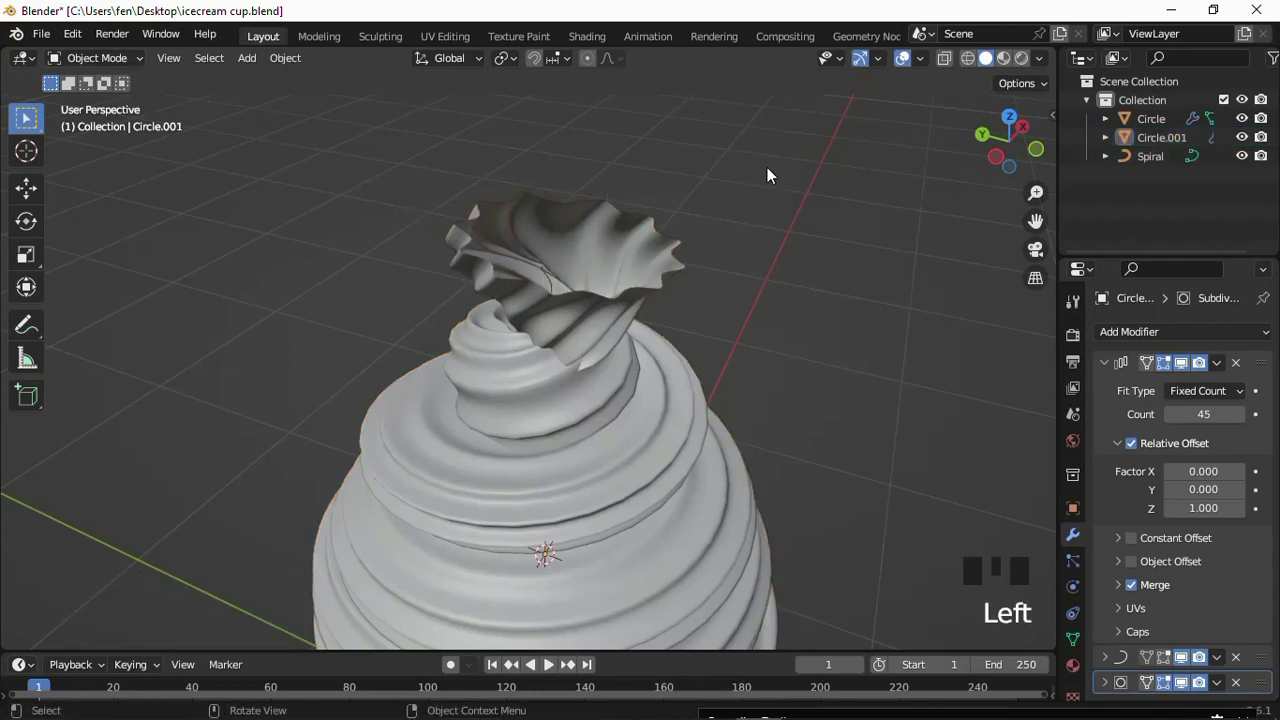
click(1155, 172)
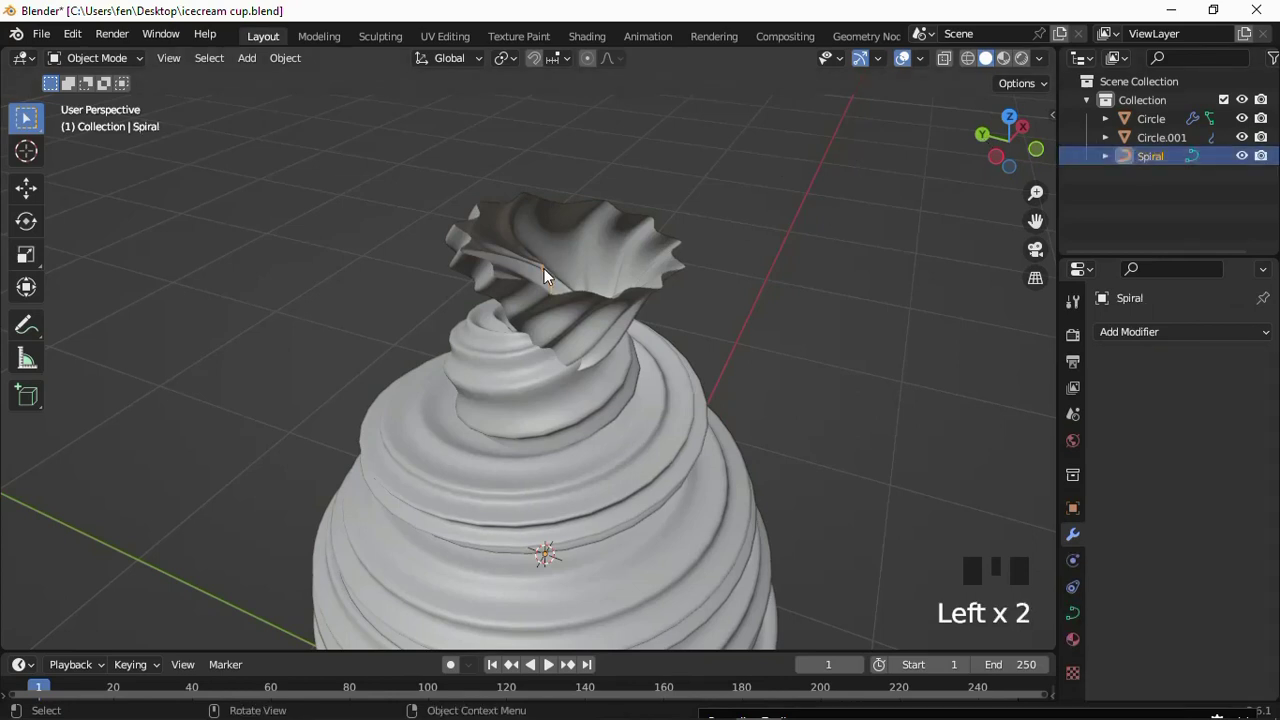
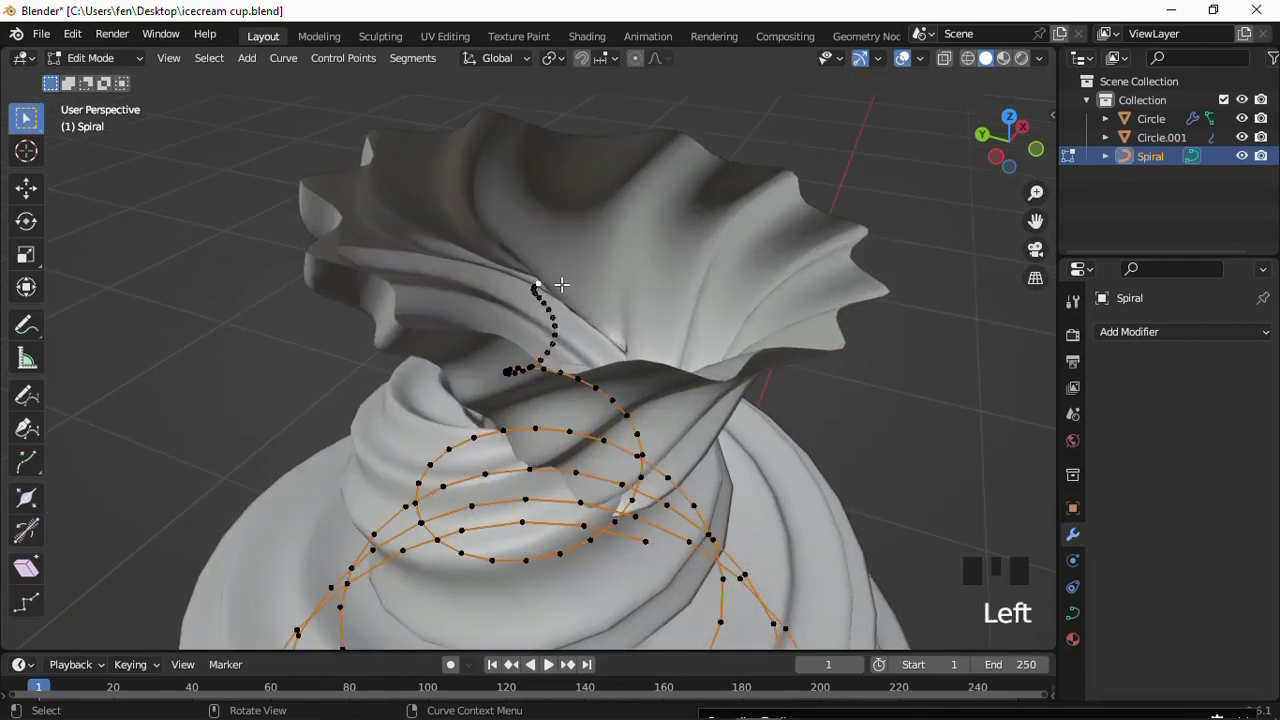
In Edit Mode scale the spiral's top points inward and thin them with Alt+S for a slender tip.
scroll(down, 3)
scroll(down, 3)
key(s)
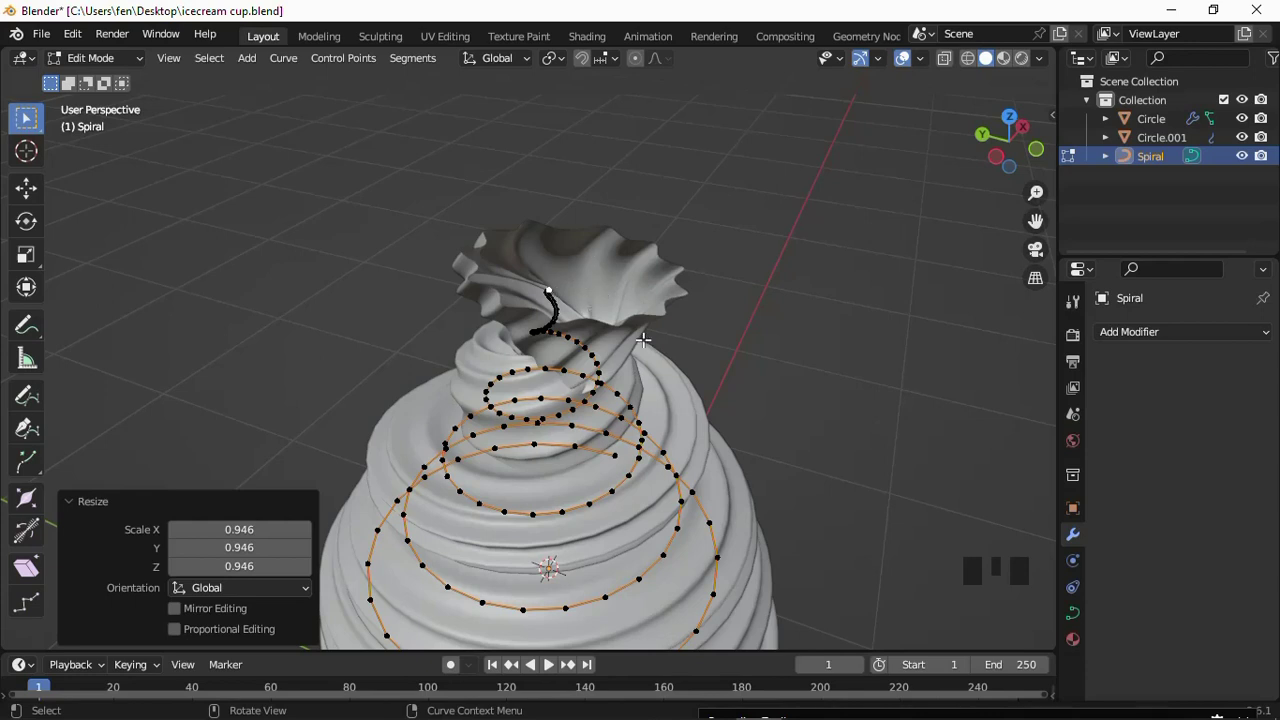
key(alt+s)
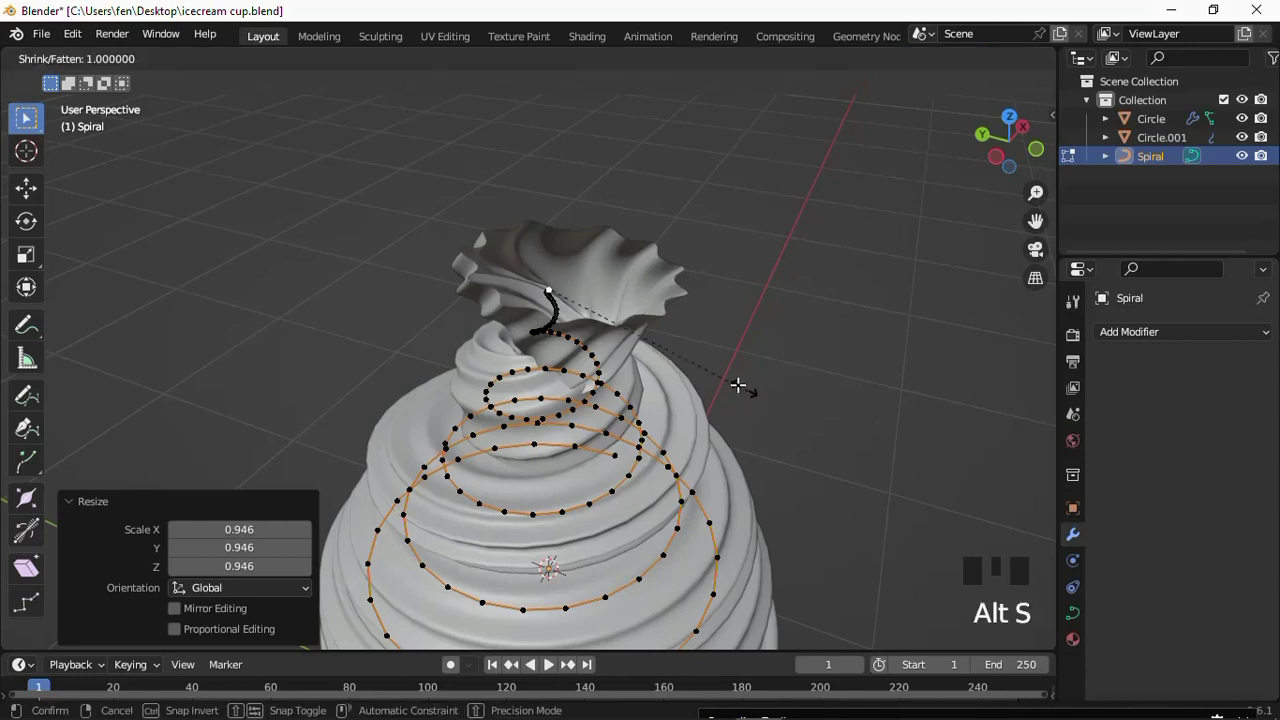
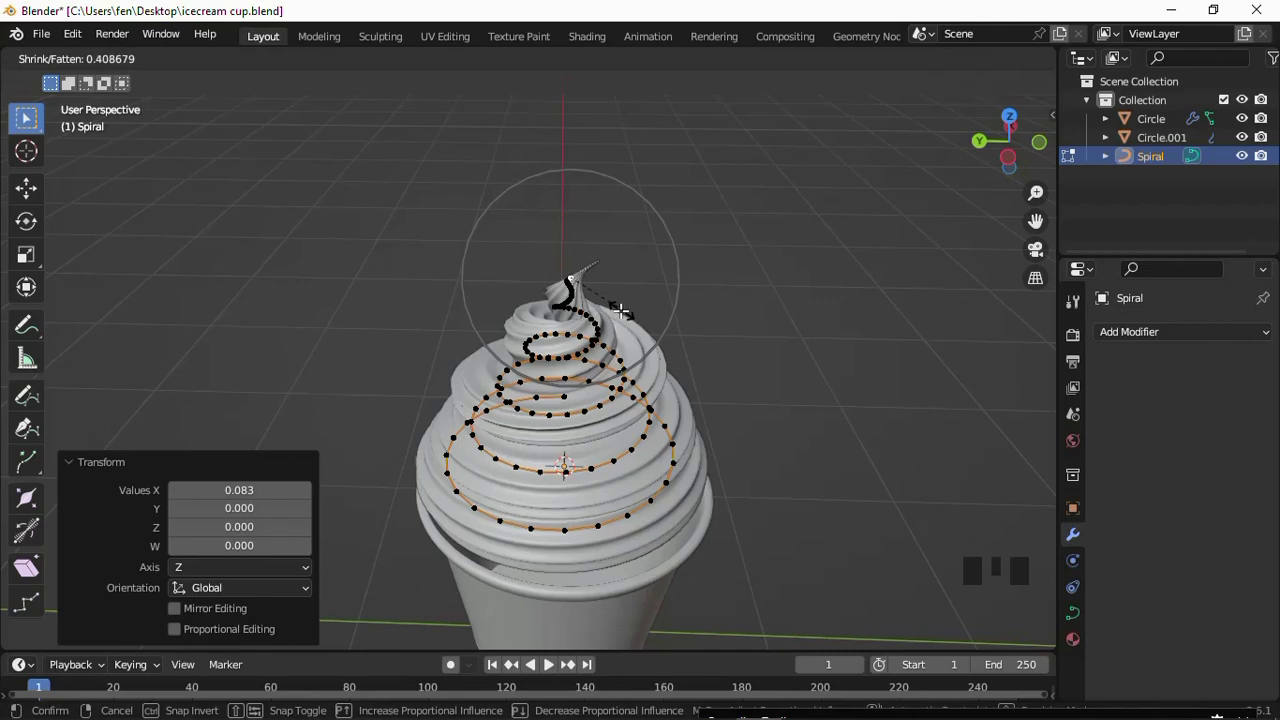
scroll(up, 3)
Refine the tip points into a small curled peak and leave Edit Mode.
key(alt+s)
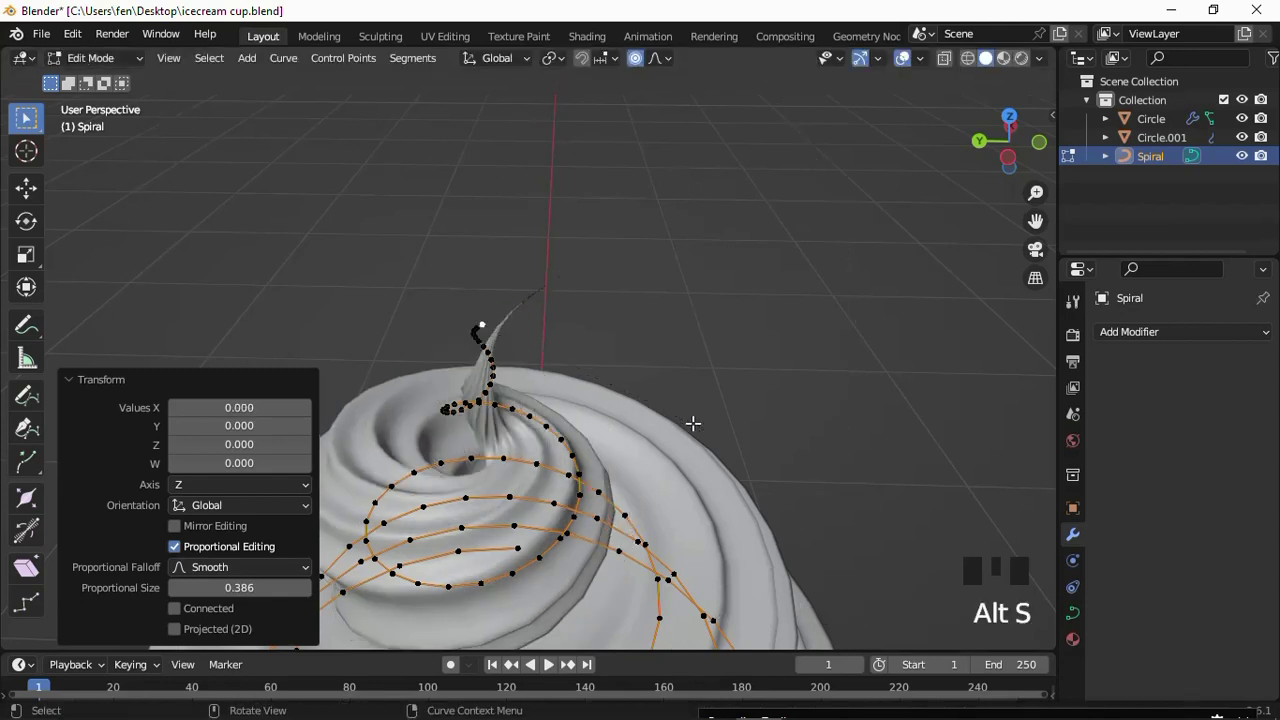
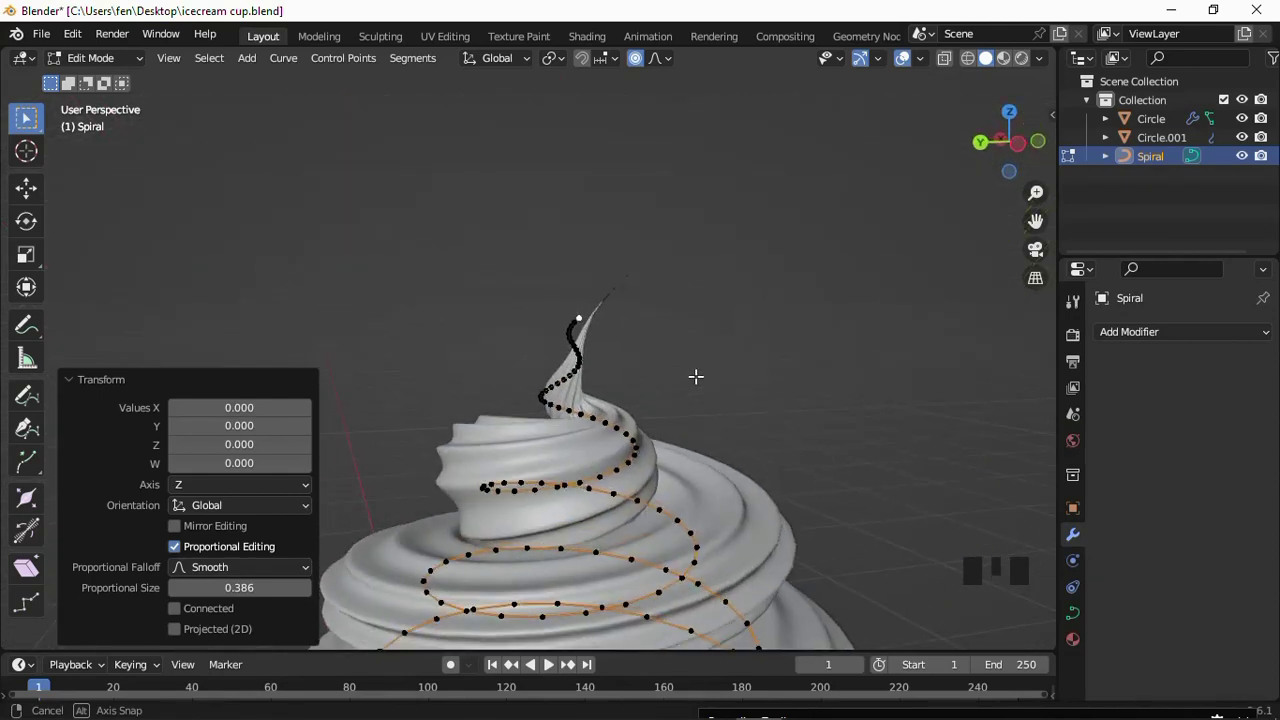
scroll(down, 3)
scroll(up, 3)
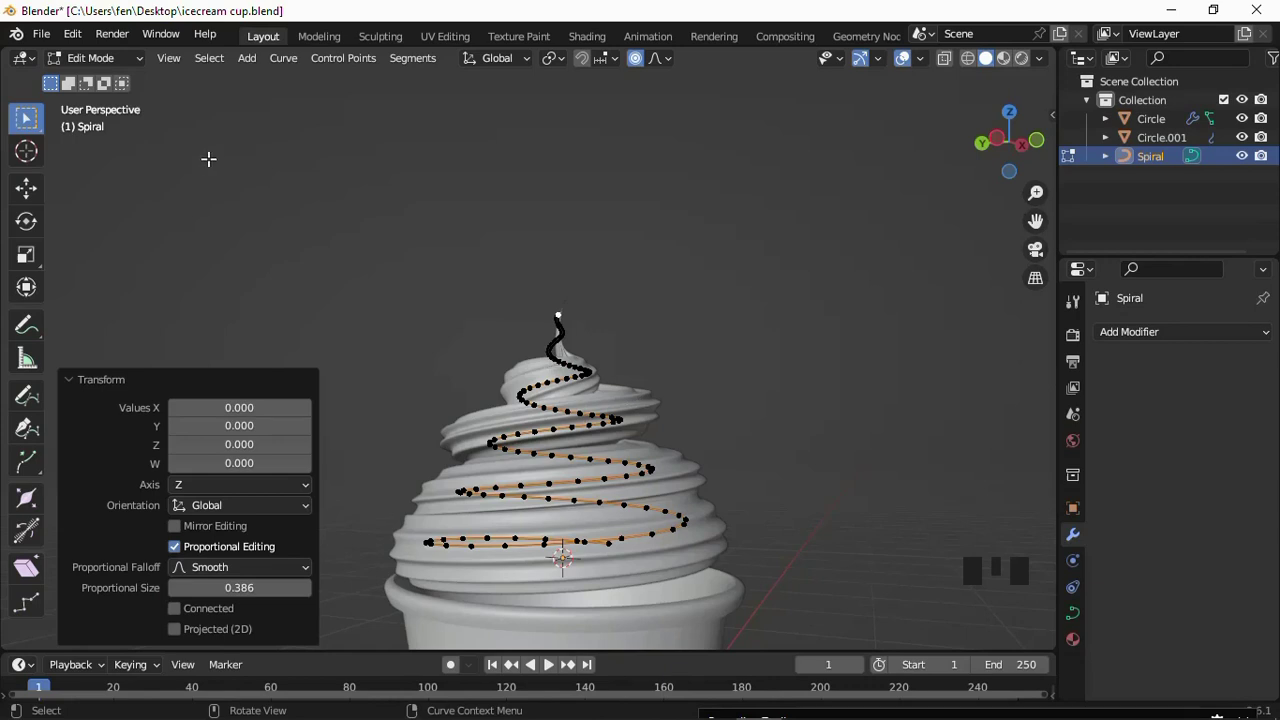
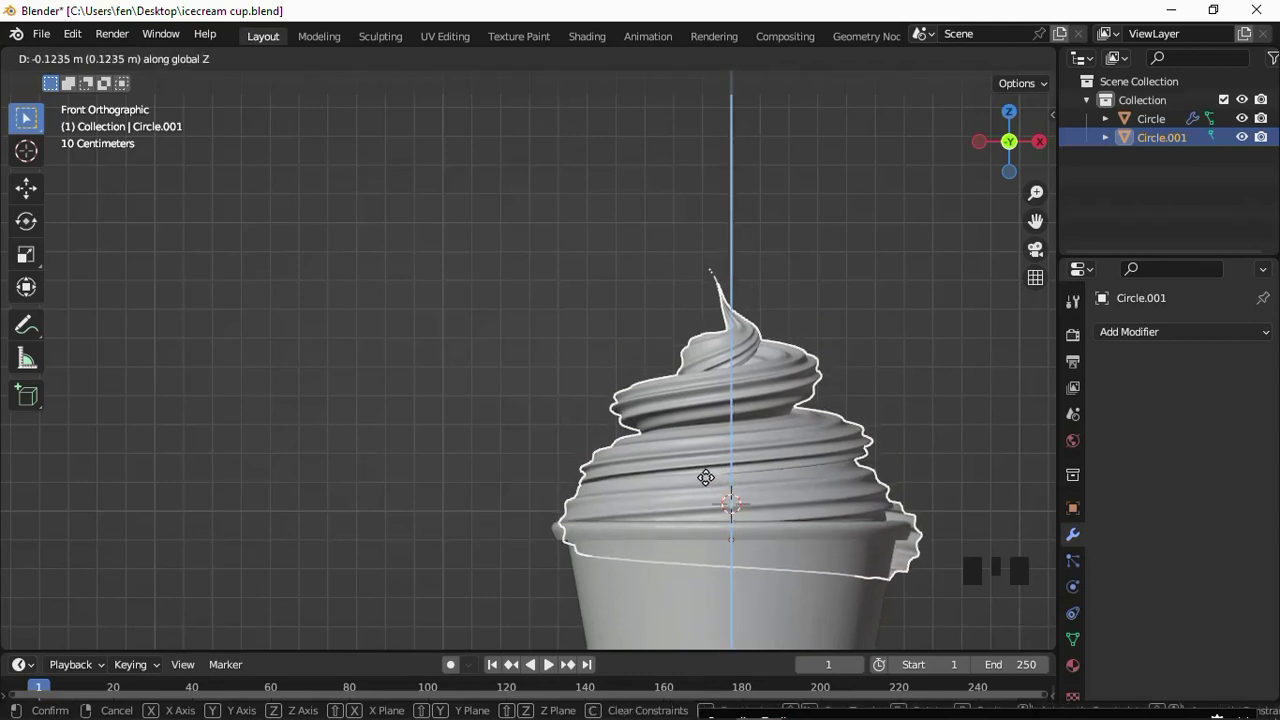
Delete Spiral, lower Circle.001 along Z onto the cup and set viewport shading to random colors.
drag(796, 432, 339, 402)
scroll(down, 3)
scroll(up, 3)
drag(1039, 64, 832, 329)
click(517, 314)
Orbit around the cup to check the swirl nestled into the rim.
scroll(down, 3)
scroll(up, 3)
drag(369, 372, 389, 380)
scroll(up, 3)
drag(567, 413, 707, 445)
scroll(up, 3)
drag(708, 449, 652, 417)
click(652, 417)
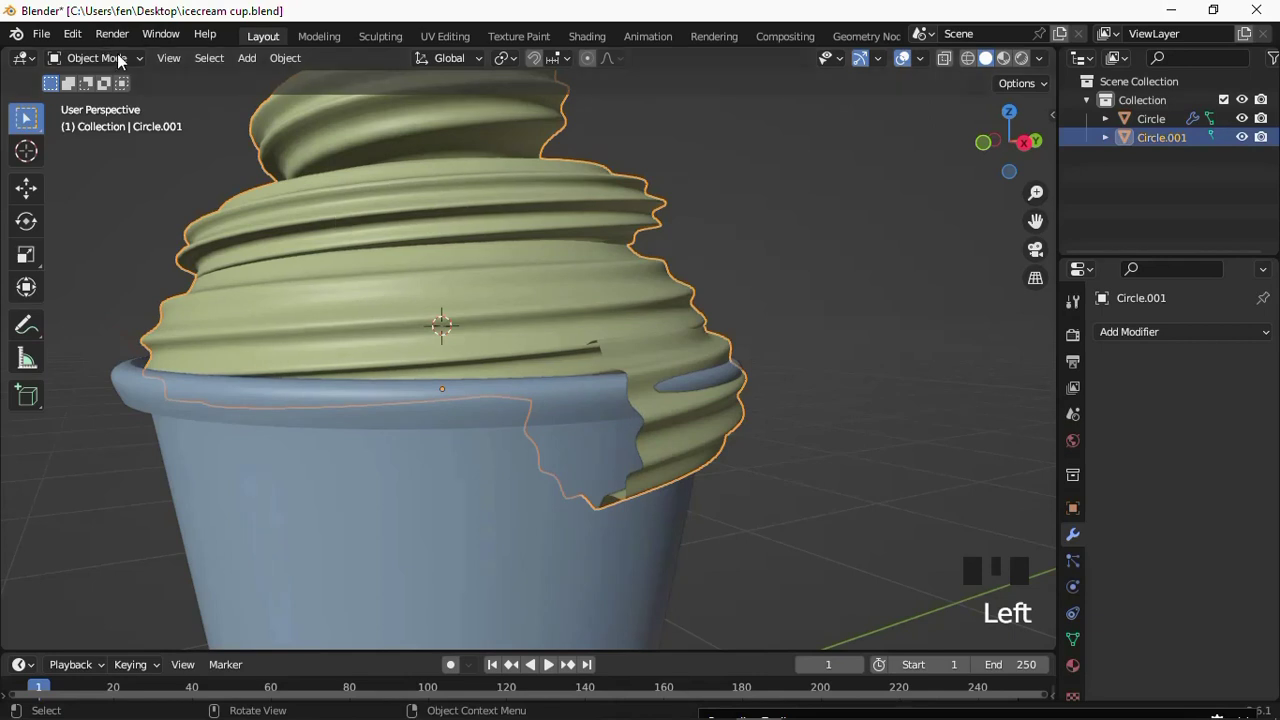
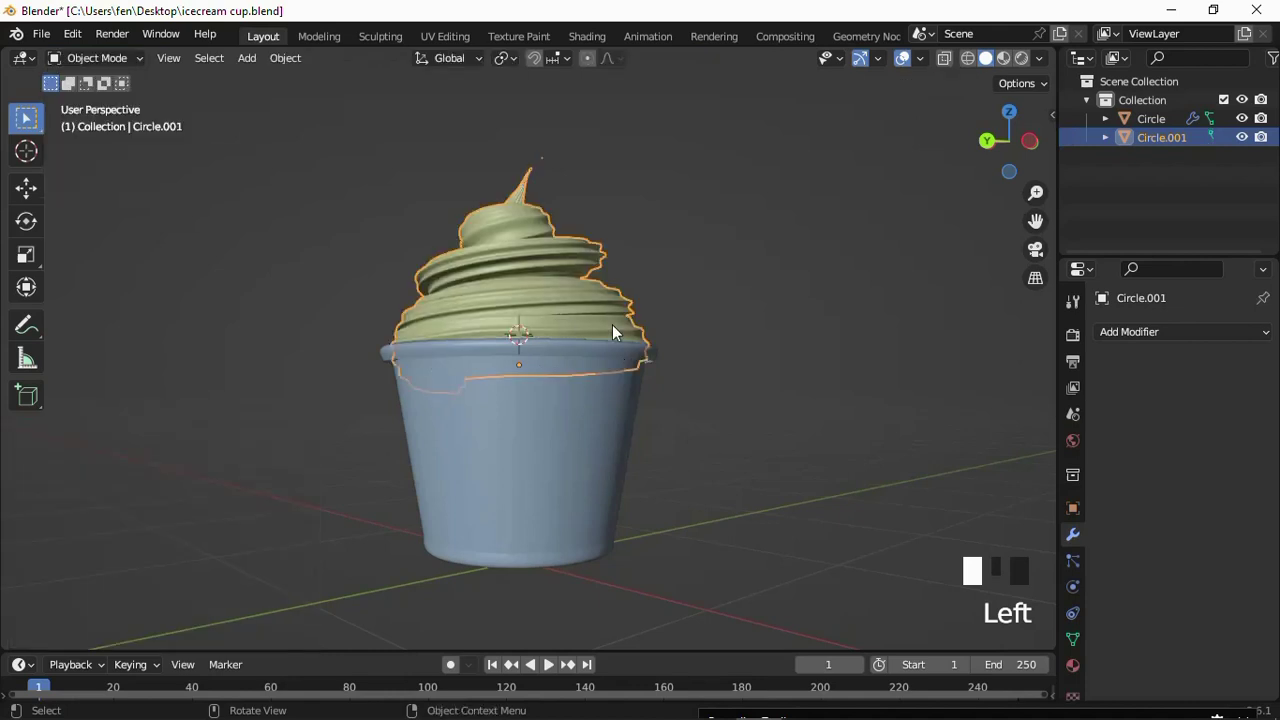
drag(684, 331, 746, 302)
Scale Circle.001 down so the swirl fits snugly inside the cup's rim.
click(746, 302)
drag(795, 352, 765, 435)
scroll(down, 3)
scroll(up, 3)
drag(679, 351, 461, 390)
scroll(up, 3)
click(510, 434)
key(g)
Check the swirl's fit from above, then bring up the Add menu for a new object.
scroll(up, 3)
scroll(up, 3)
drag(544, 355, 576, 355)
scroll(down, 3)
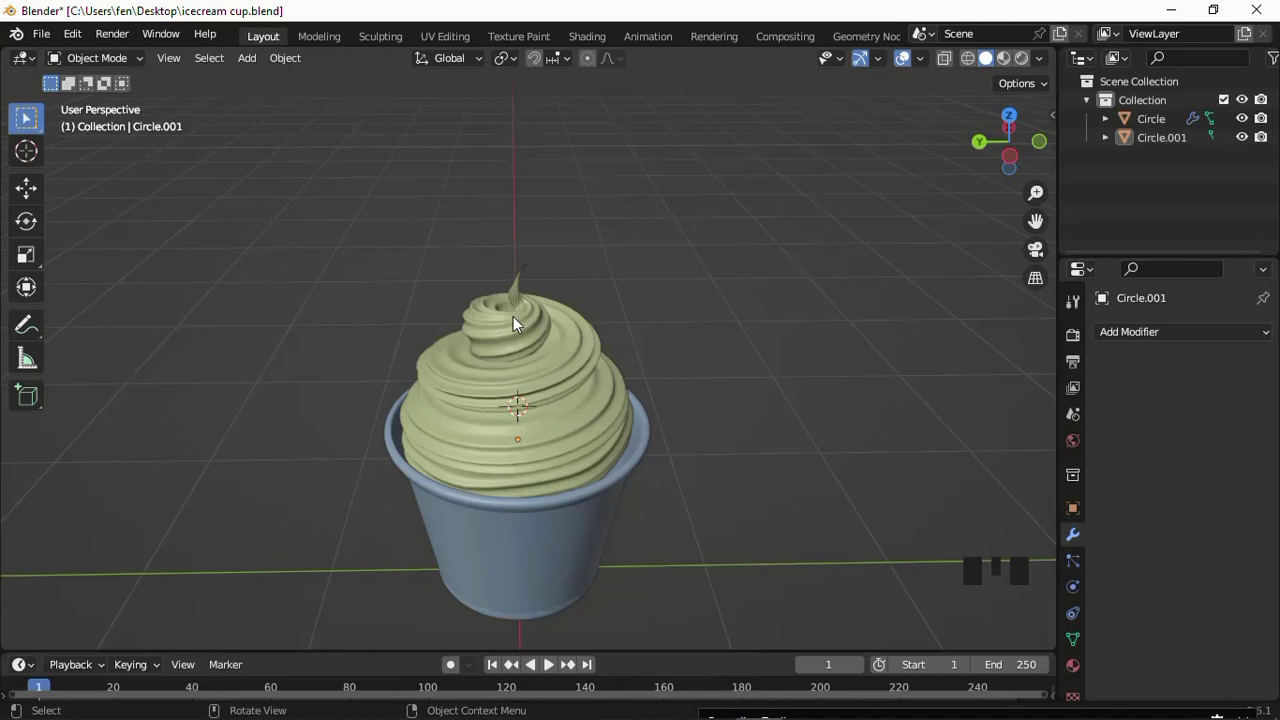
drag(558, 321, 461, 301)
scroll(up, 3)
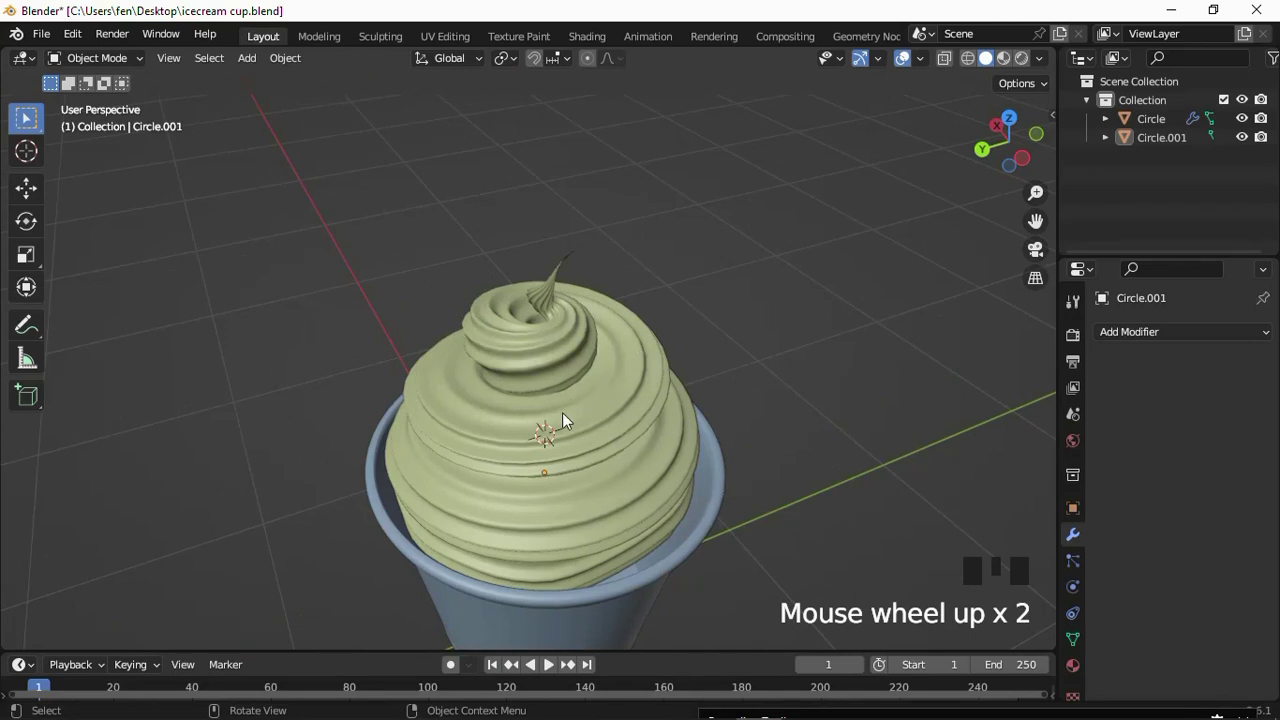
scroll(down, 3)
scroll(down, 3)
drag(559, 389, 421, 421)
scroll(up, 3)
click(415, 429)
Add a sphere beside the cup and shrink it into a small flattened disc.
key(shift+a)
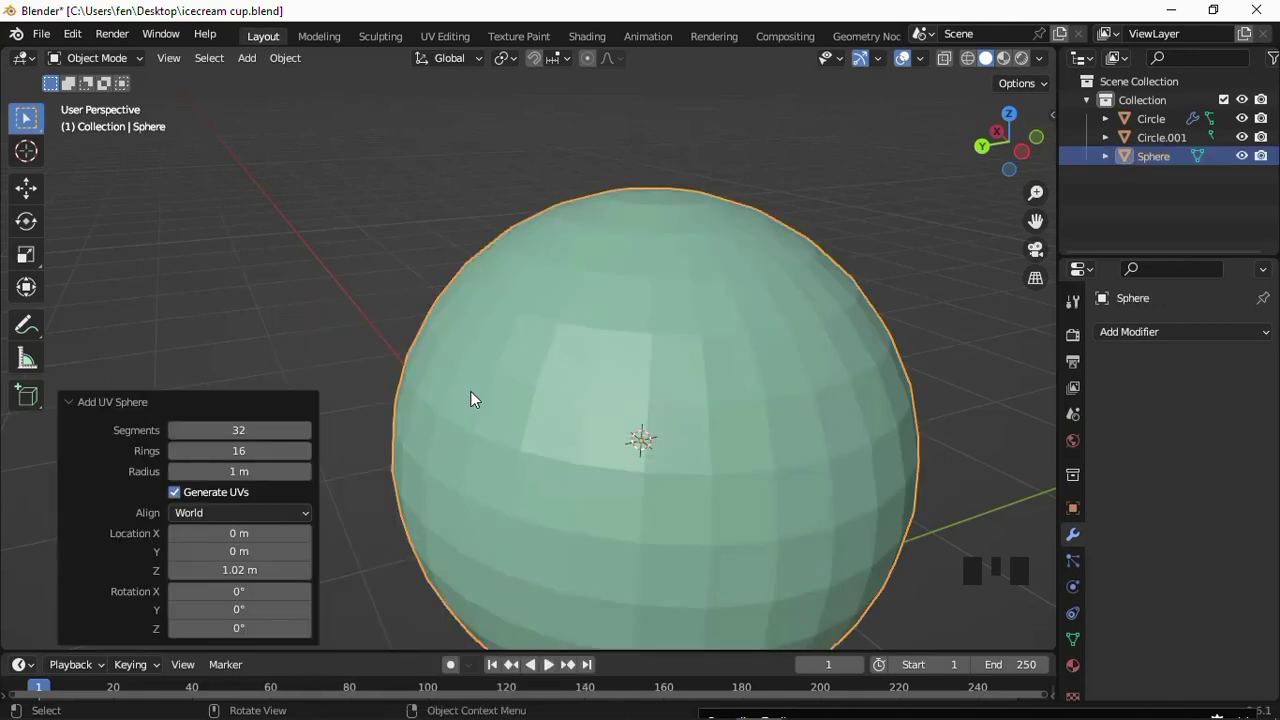
scroll(down, 3)
key(g)
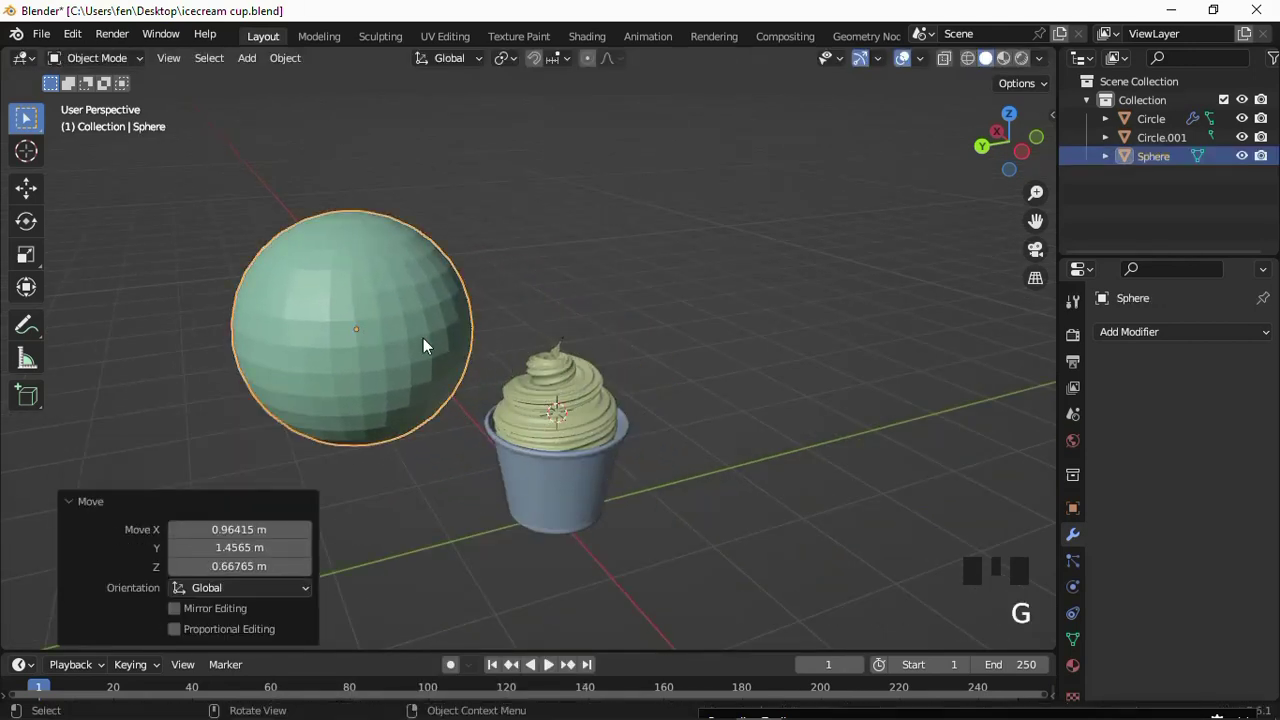
scroll(down, 3)
scroll(up, 3)
key(s)
scroll(up, 3)
key(s)
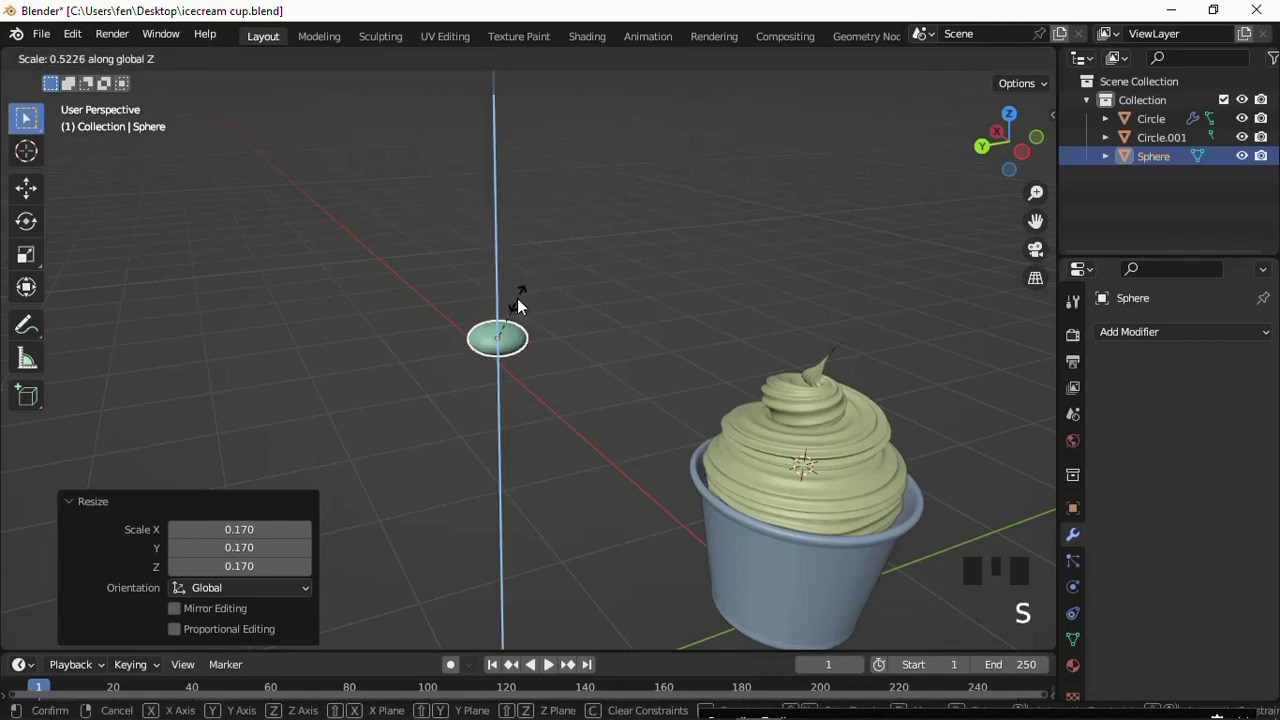
scroll(up, 3)
key(s)
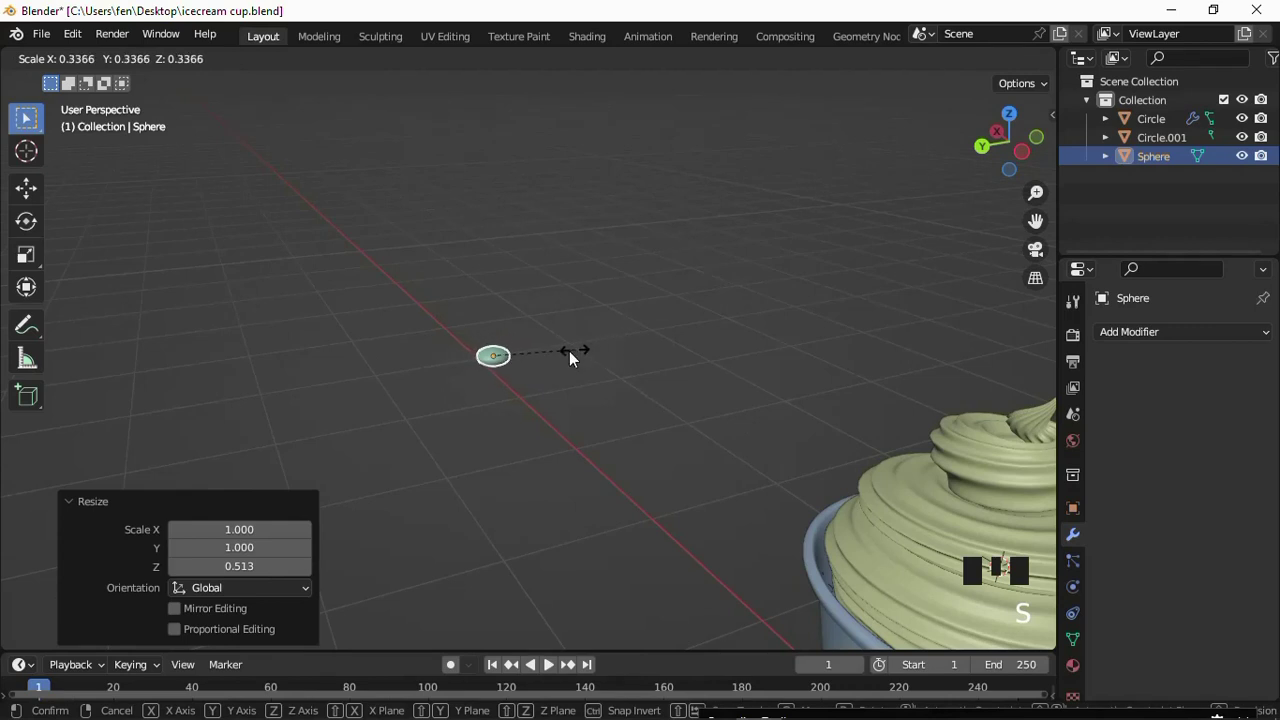
click(560, 360)
drag(585, 375, 626, 376)
From top view, move the small disc toward the swirl, then select the cup.
key(KP_7)
scroll(down, 3)
scroll(down, 3)
key(g)
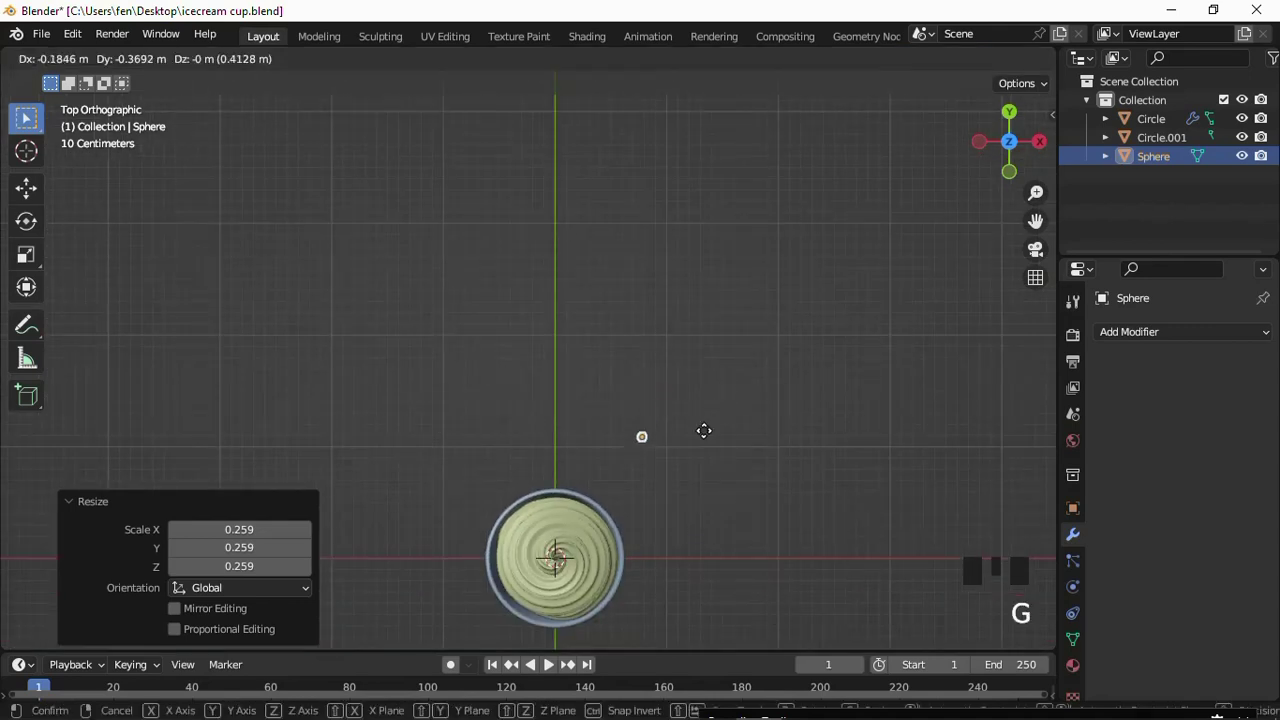
drag(698, 503, 668, 532)
drag(645, 527, 608, 492)
scroll(down, 3)
scroll(up, 3)
drag(514, 343, 537, 178)
scroll(up, 3)
click(500, 466)
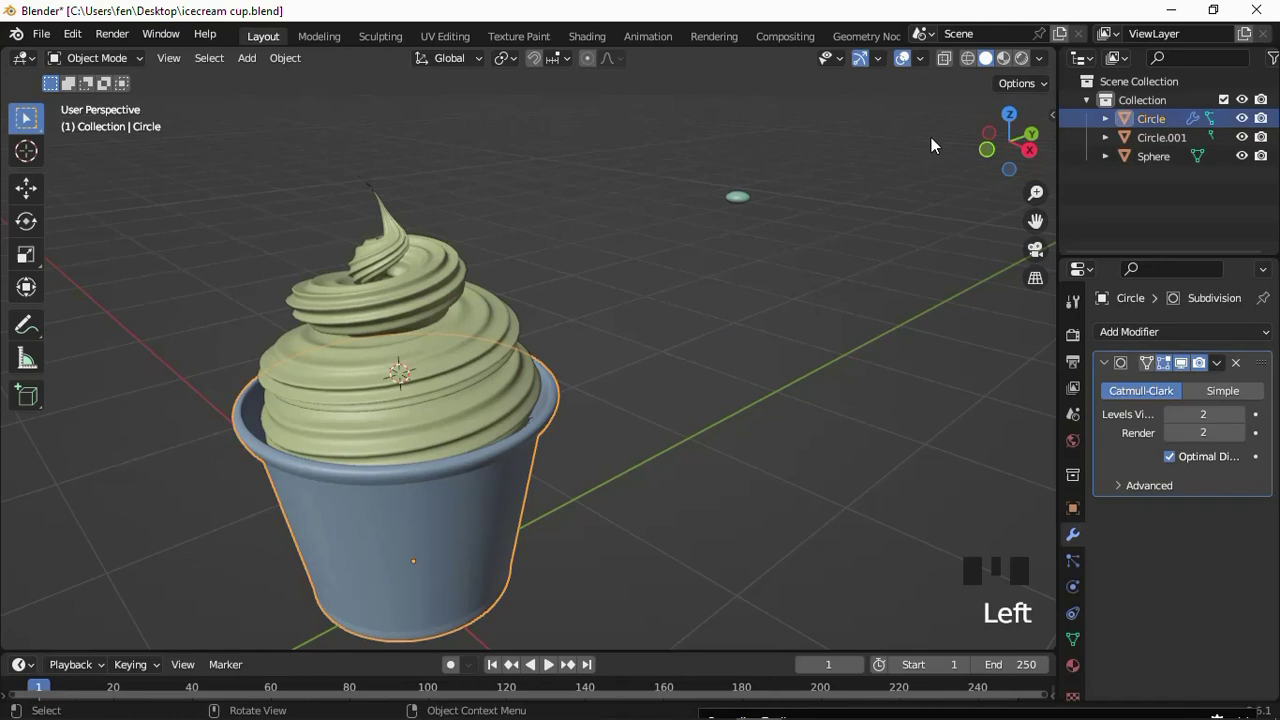
In Material Preview, give the cup a pale blue material and the ice cream a pink one.
key(ctrl+s)
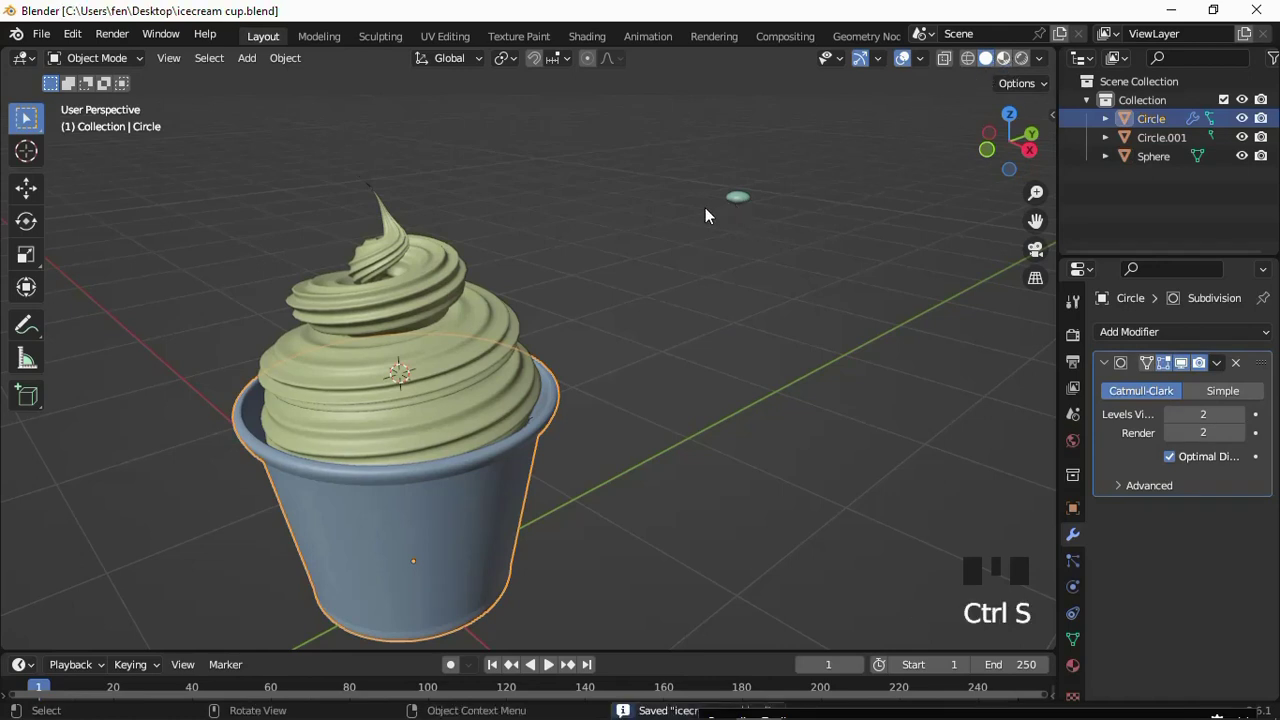
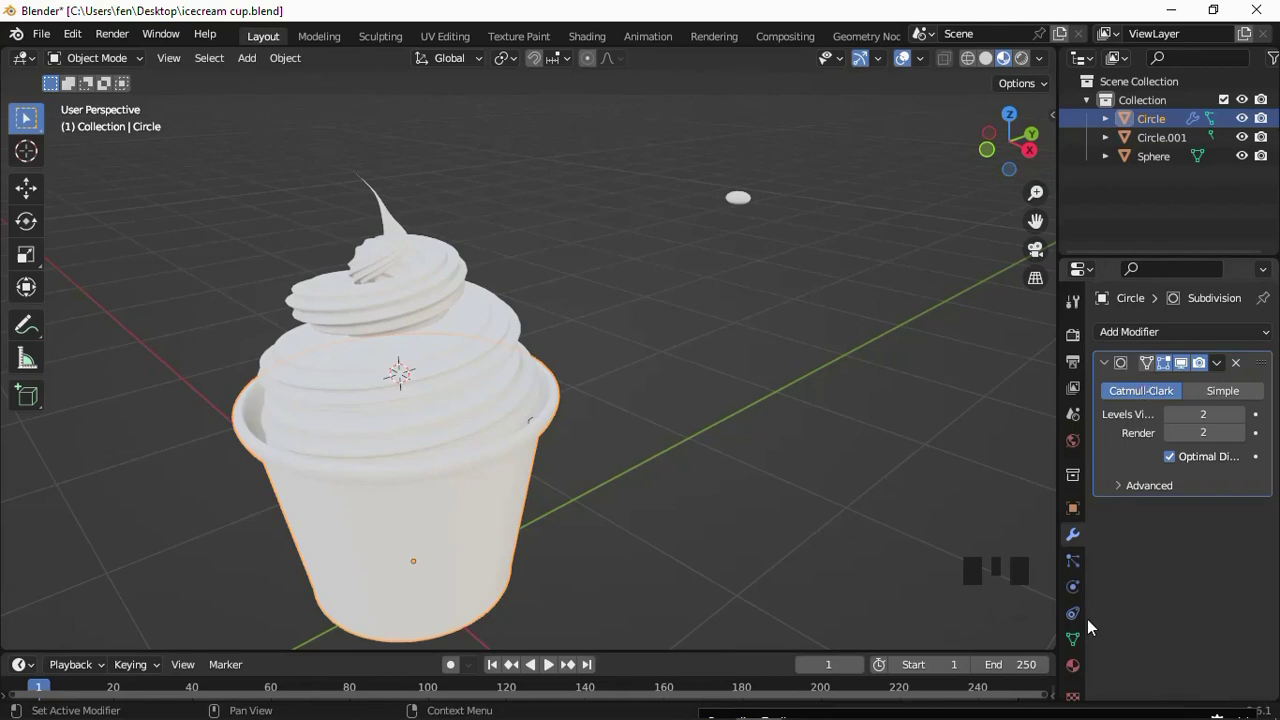
click(1085, 664)
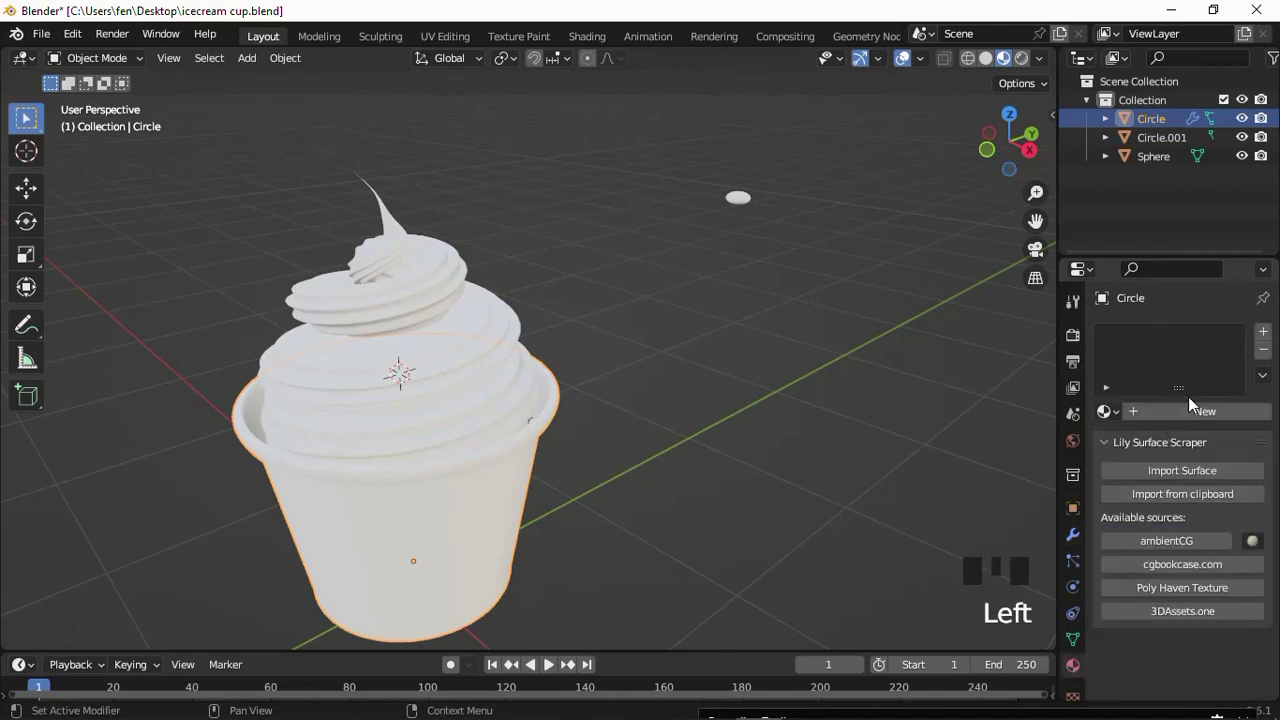
drag(1202, 417, 1175, 546)
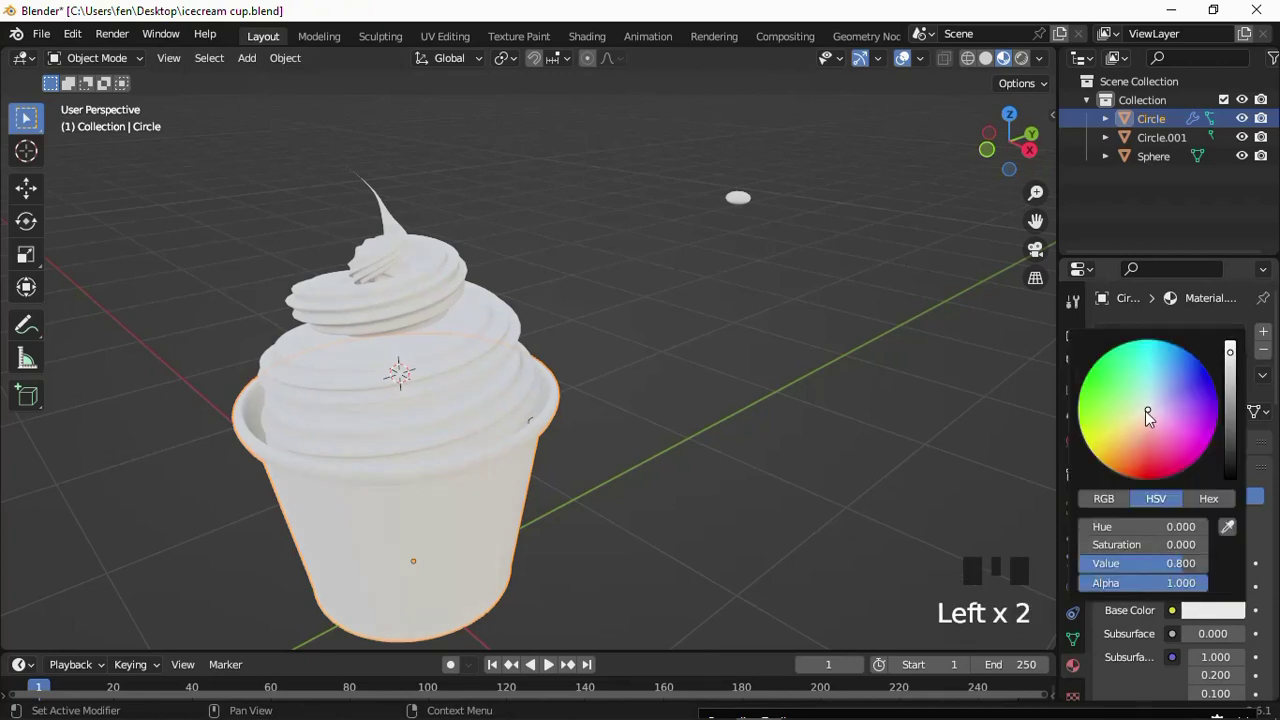
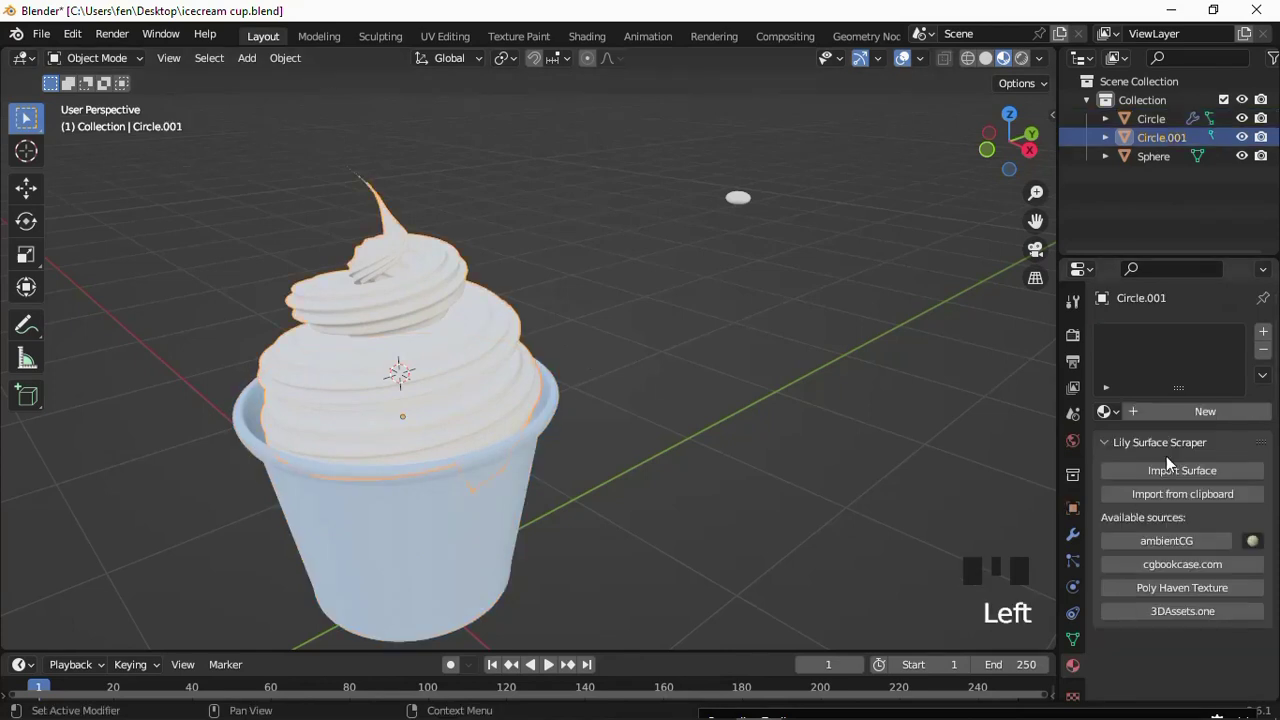
drag(1187, 416, 1222, 614)
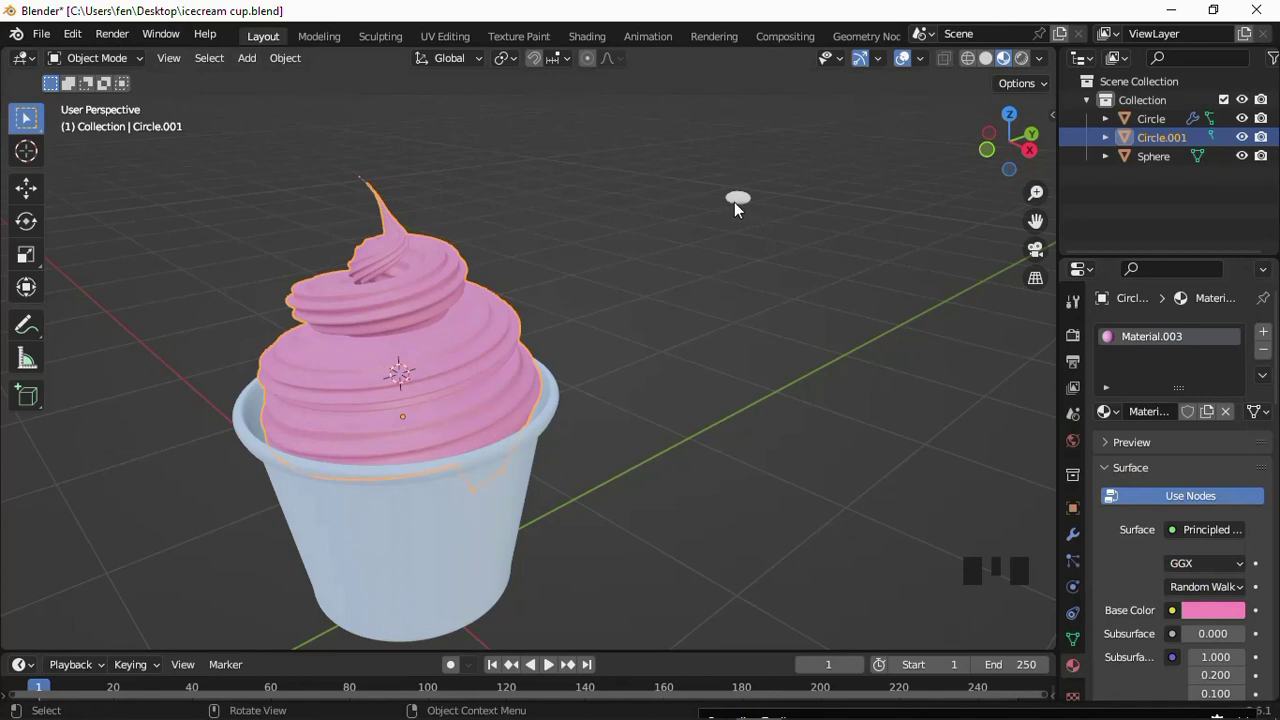
click(743, 205)
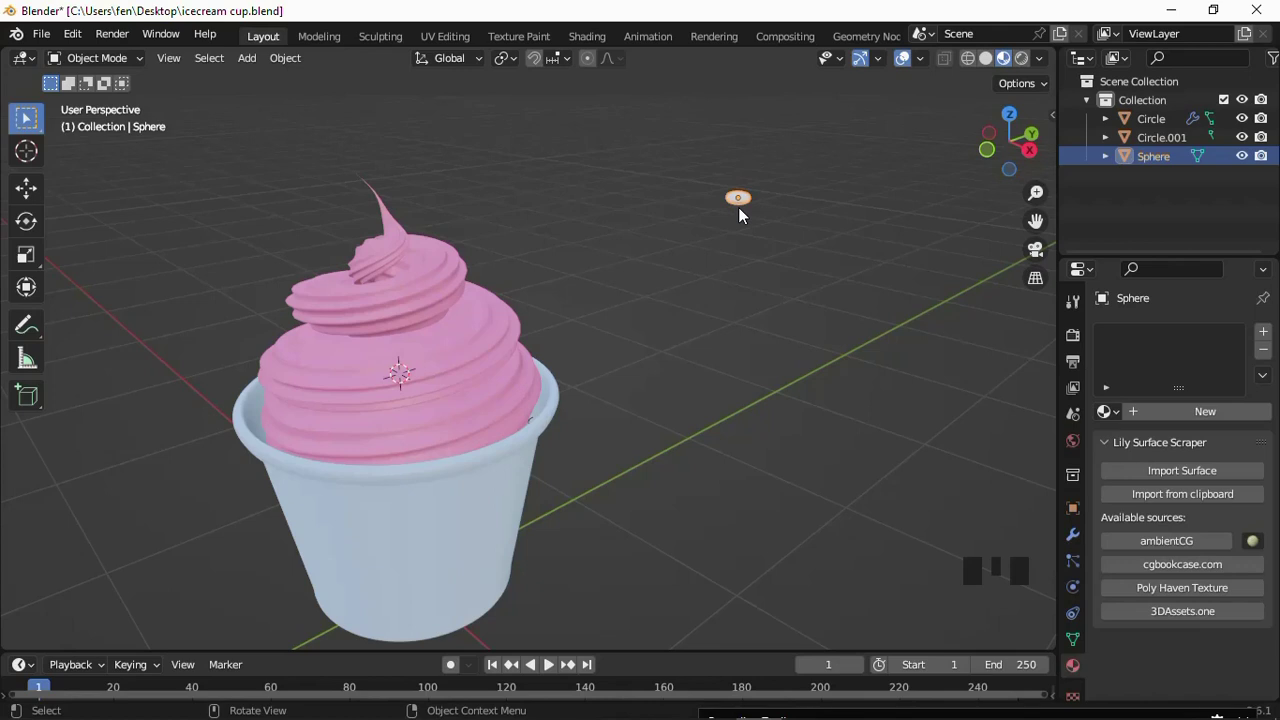
Give the small sphere a new dark brown material.
scroll(up, 3)
scroll(down, 3)
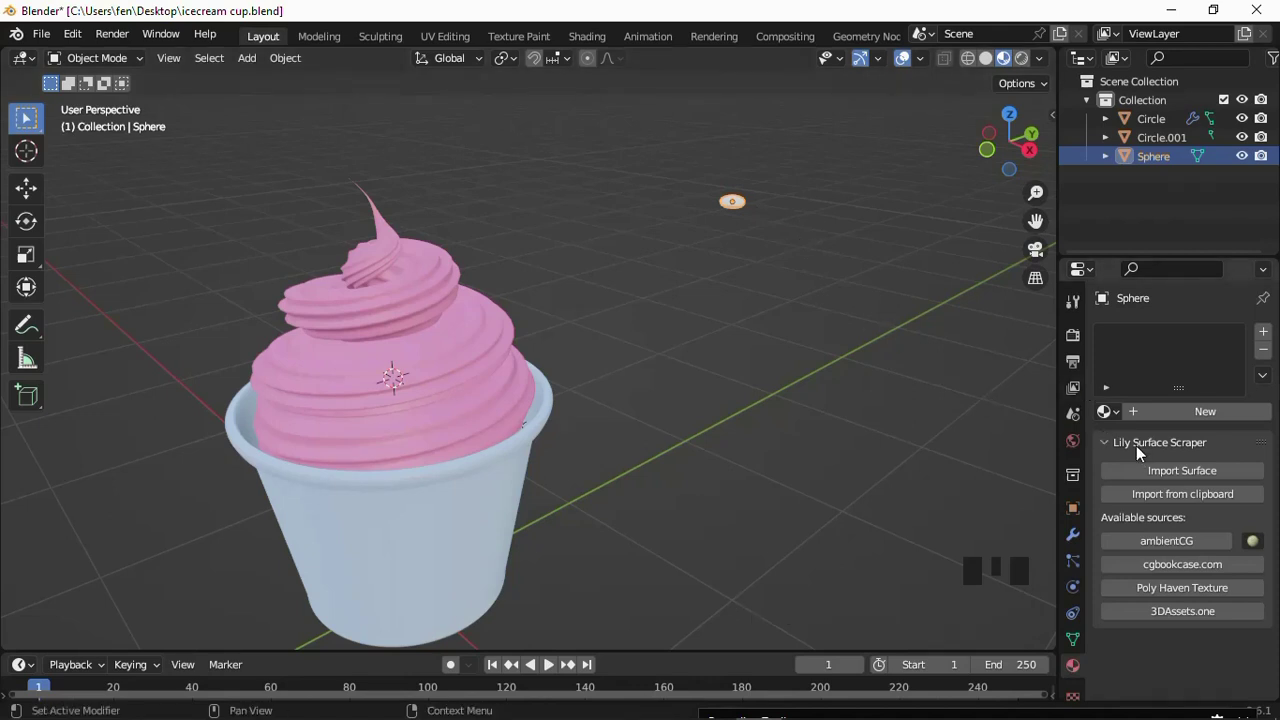
drag(1196, 422, 1157, 414)
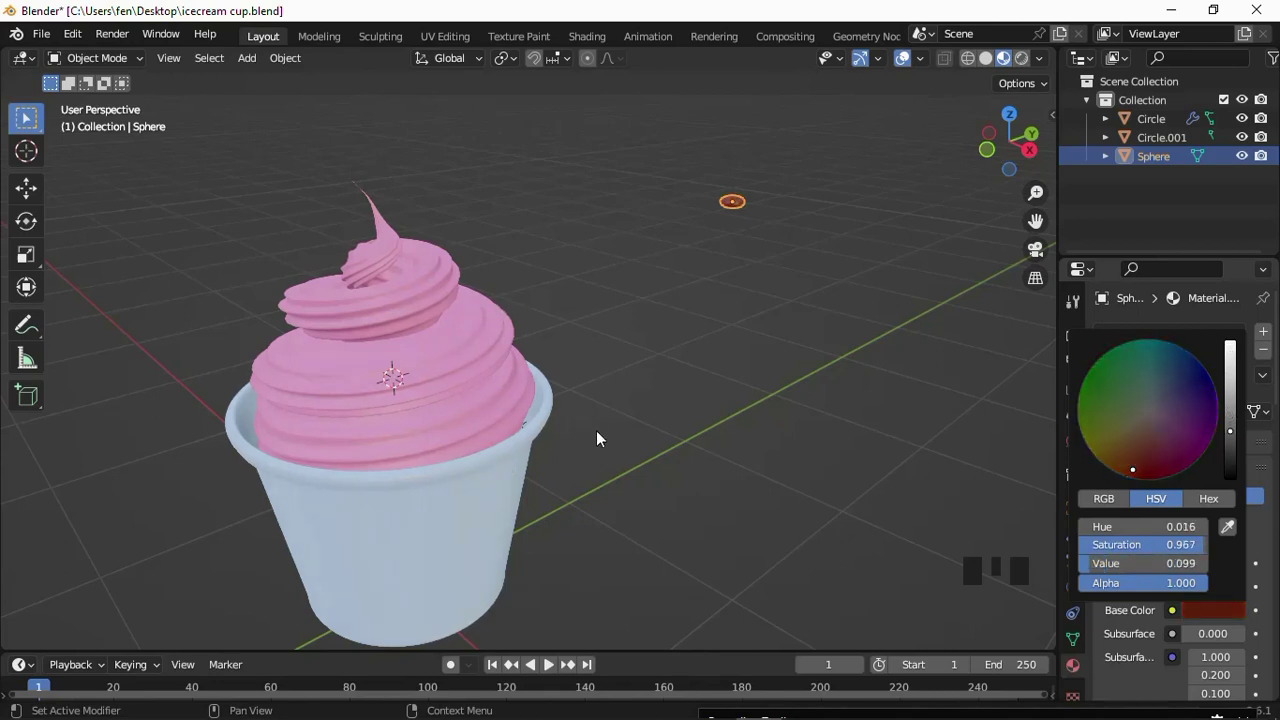
drag(747, 248, 702, 195)
scroll(up, 3)
scroll(down, 3)
drag(648, 237, 665, 169)
Nudge the brown sphere slightly and orbit to check it beside the cup.
scroll(up, 3)
click(686, 195)
drag(682, 195, 683, 235)
key(g)
scroll(down, 3)
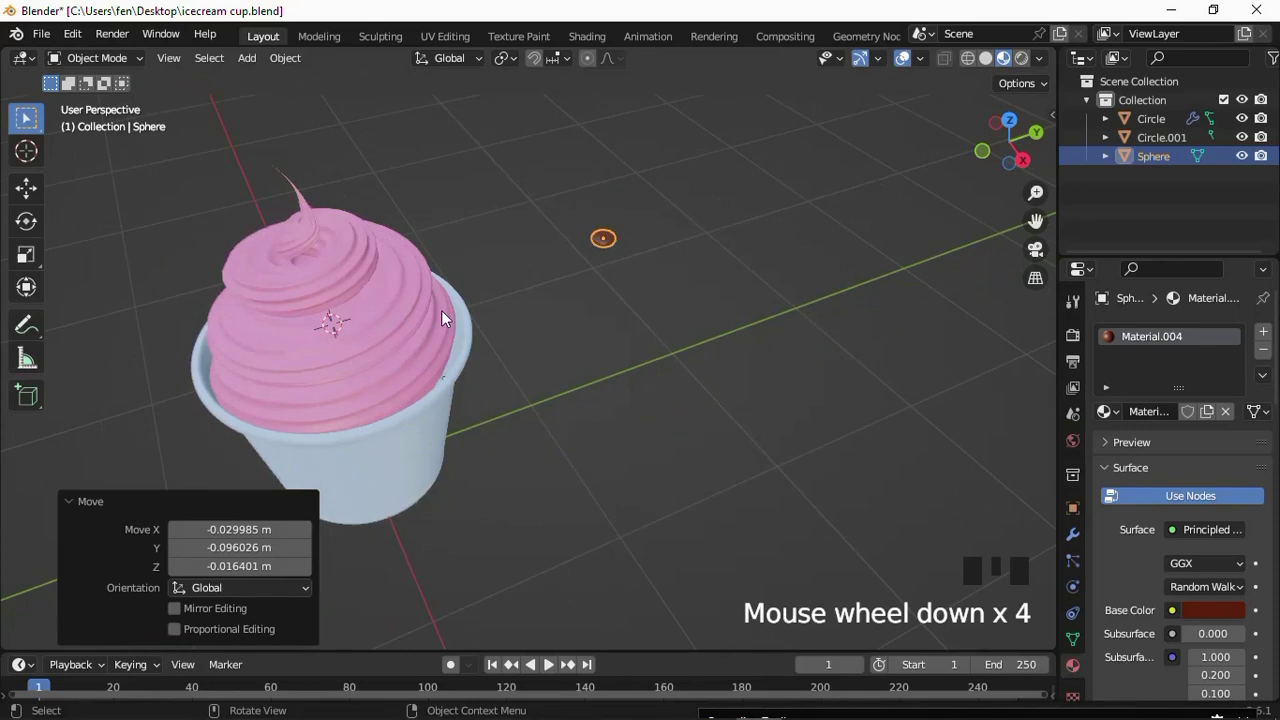
drag(461, 280, 353, 252)
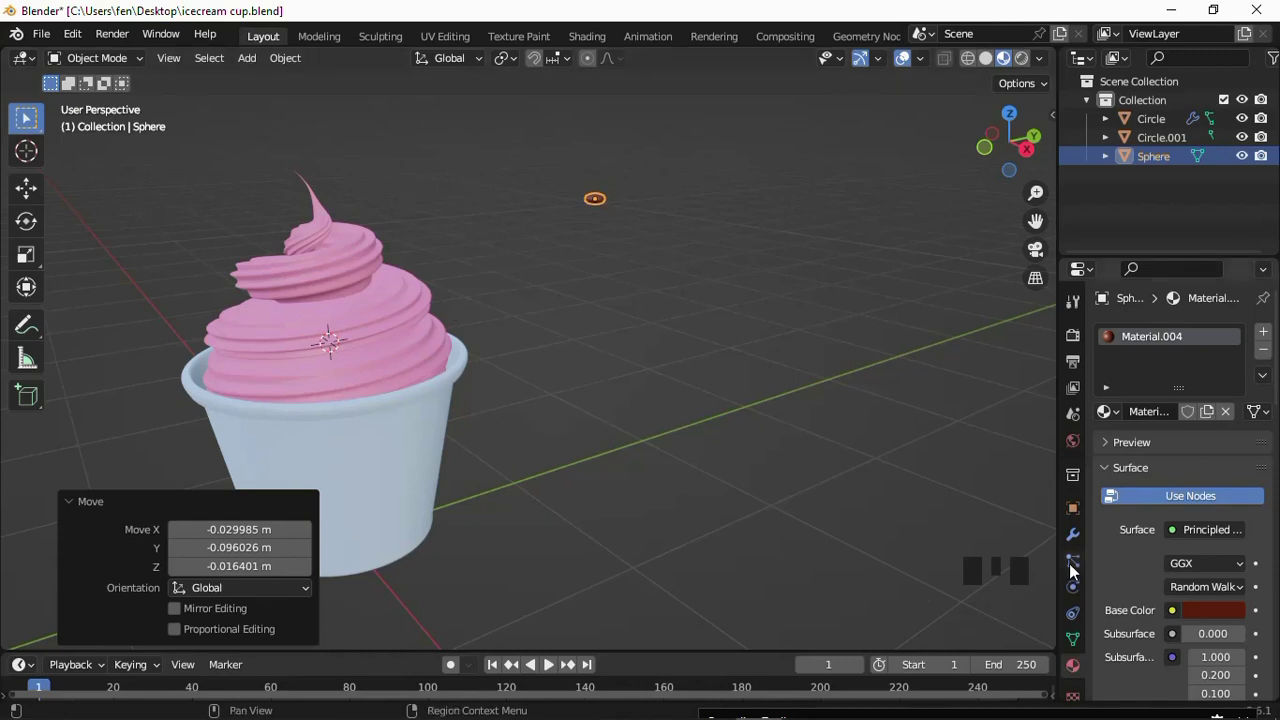
Add a hair particle system to the pink ice cream swirl.
drag(1074, 570, 362, 267)
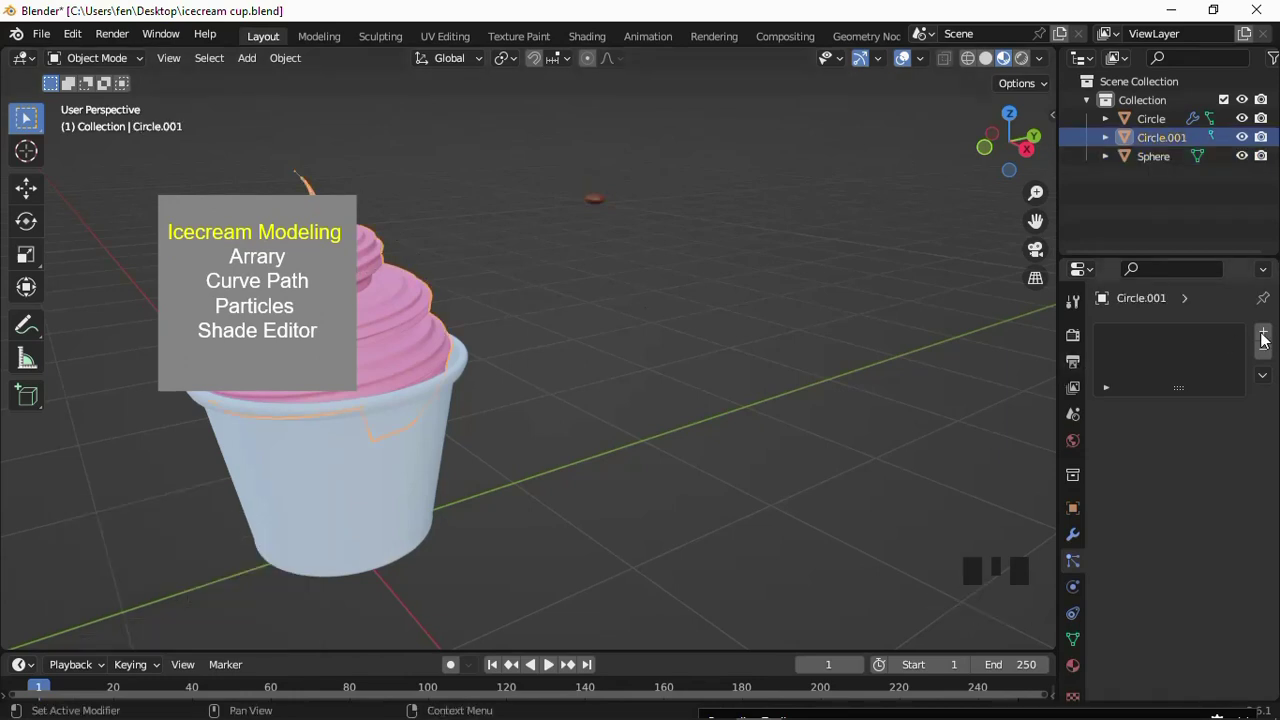
drag(1269, 340, 396, 338)
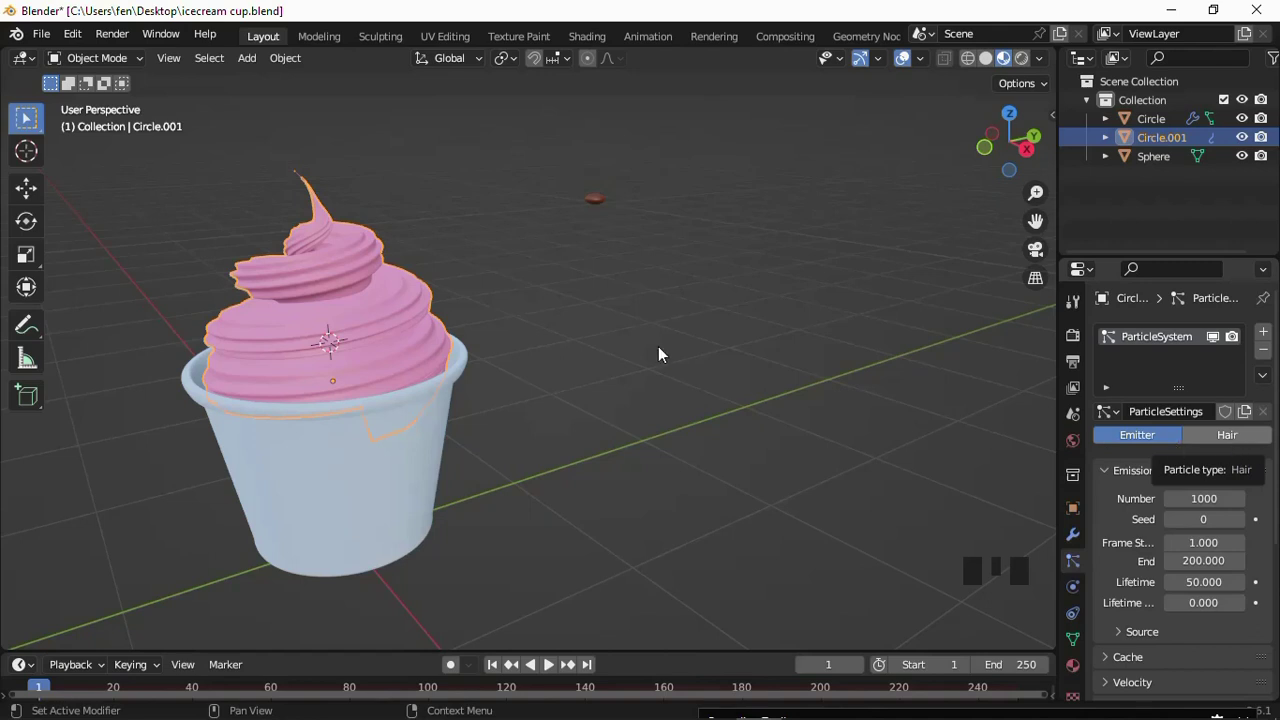
drag(663, 356, 593, 205)
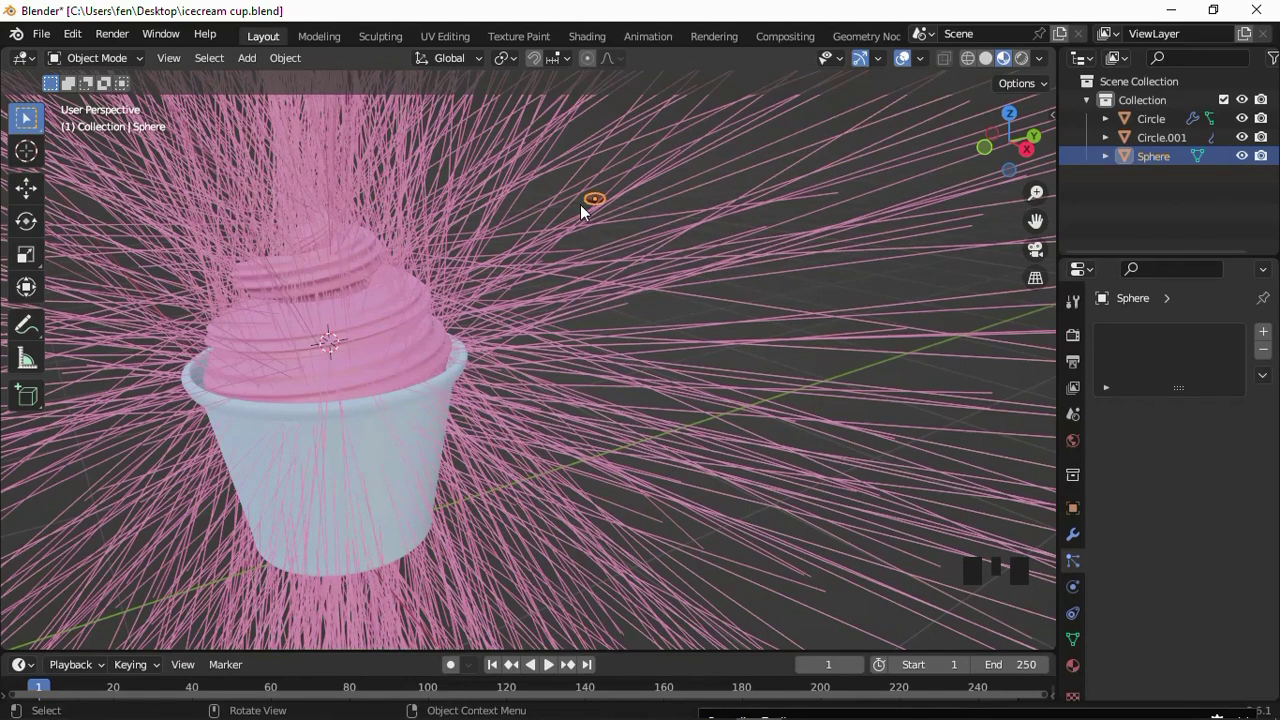
Move the sphere into its own new collection, then select the ice cream.
key(ctrl+g)
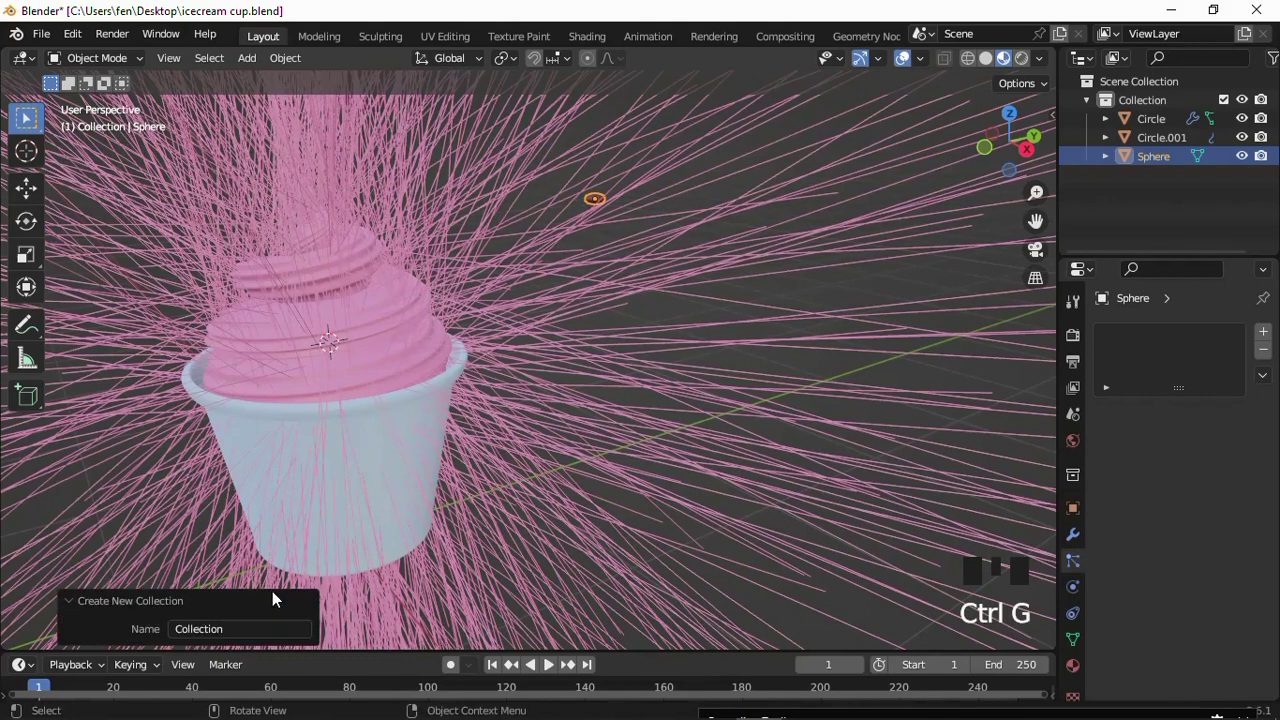
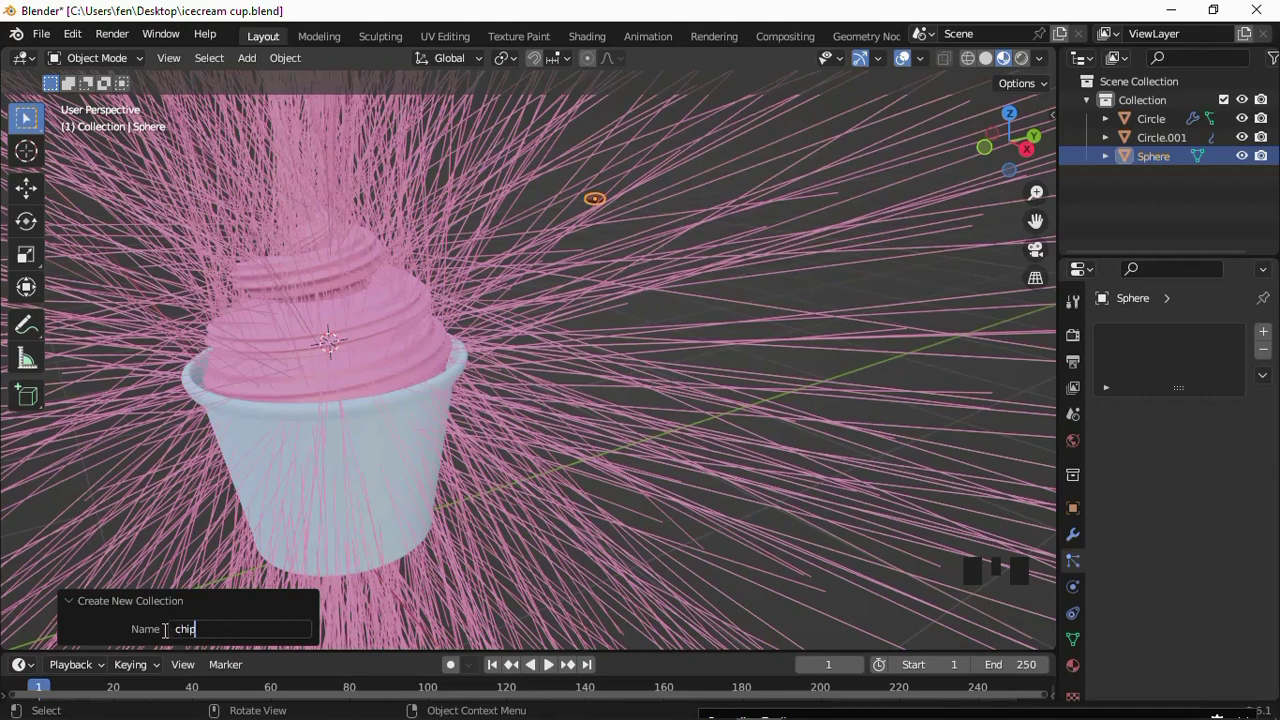
click(592, 203)
click(380, 313)
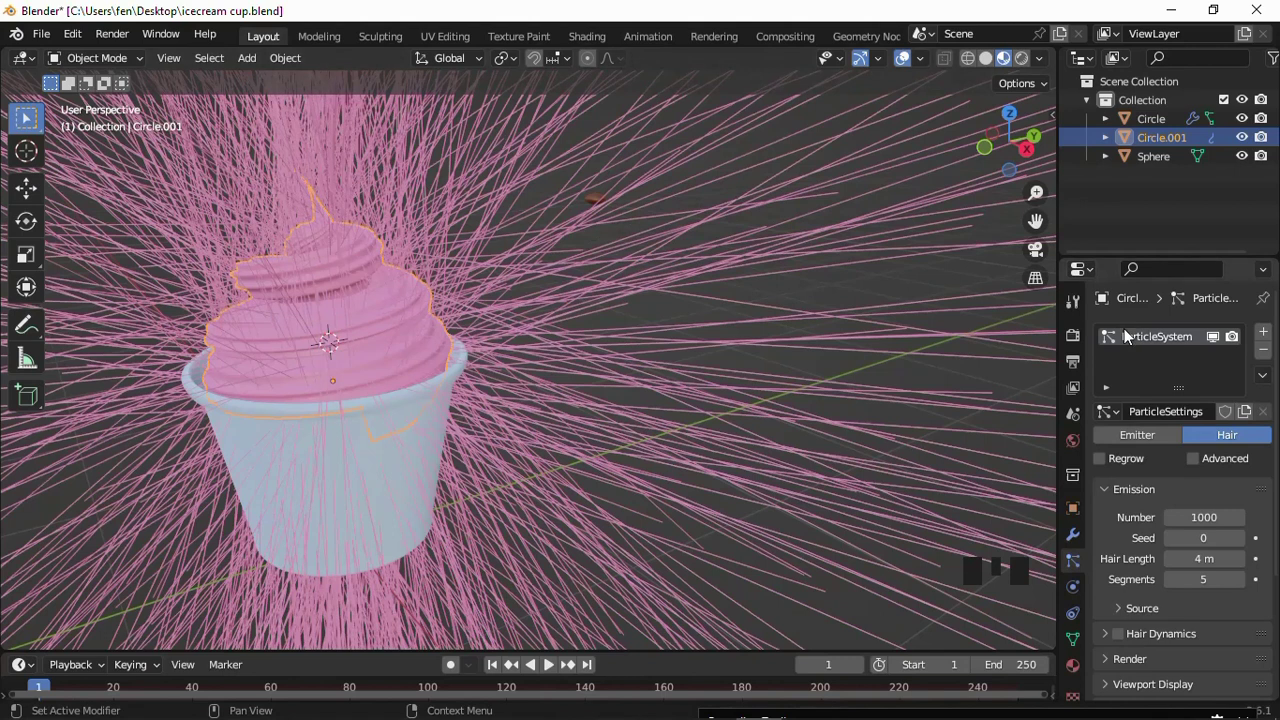
Set the ice cream's hair particles to render as the sphere collection.
scroll(down, 3)
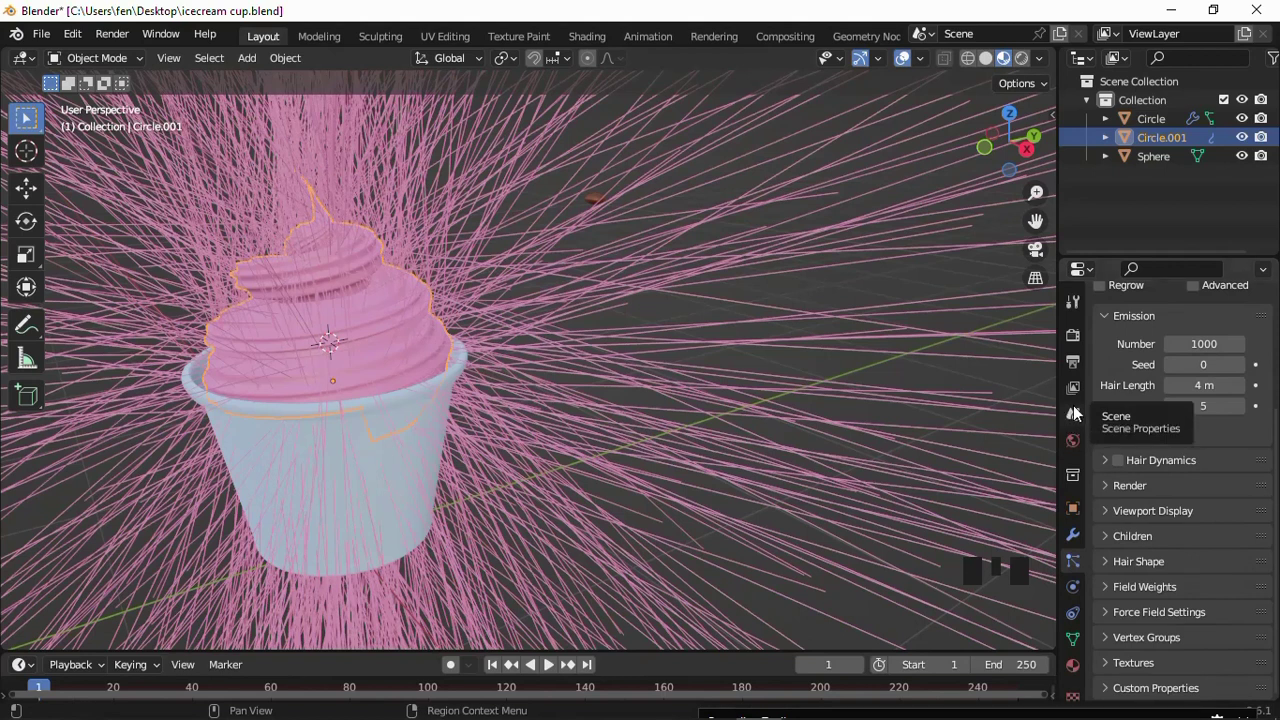
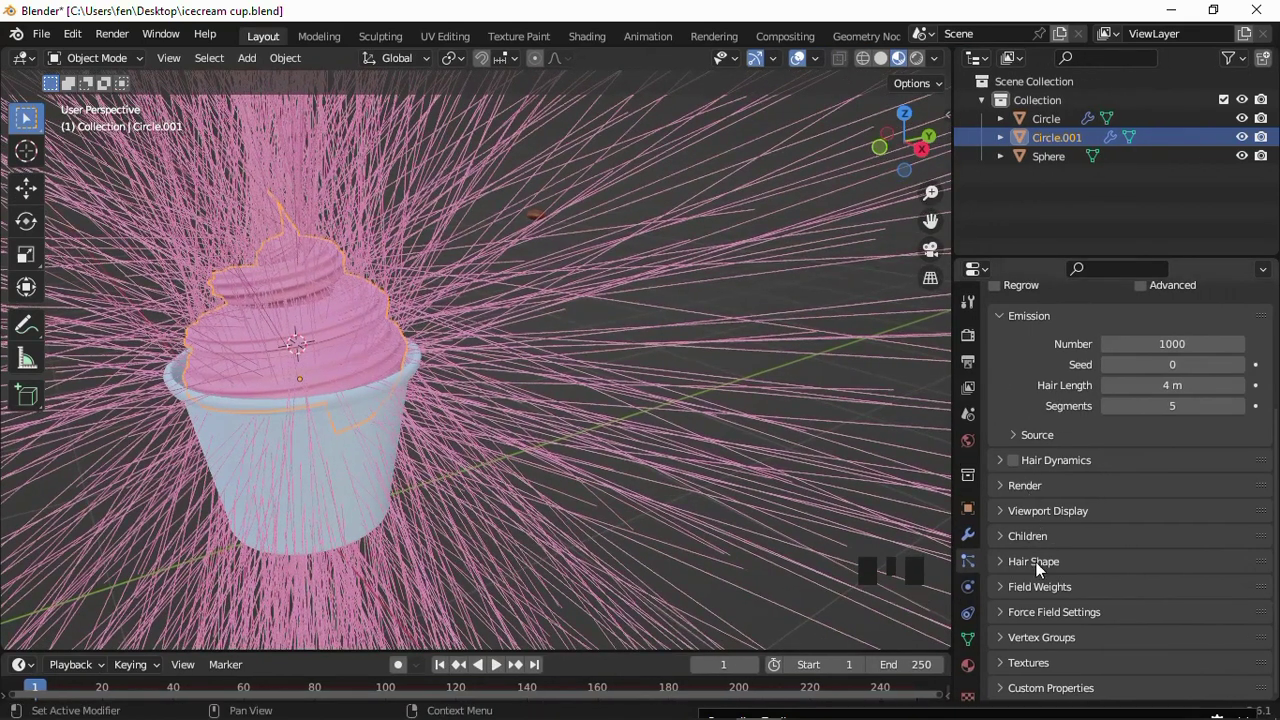
drag(1004, 490, 1150, 601)
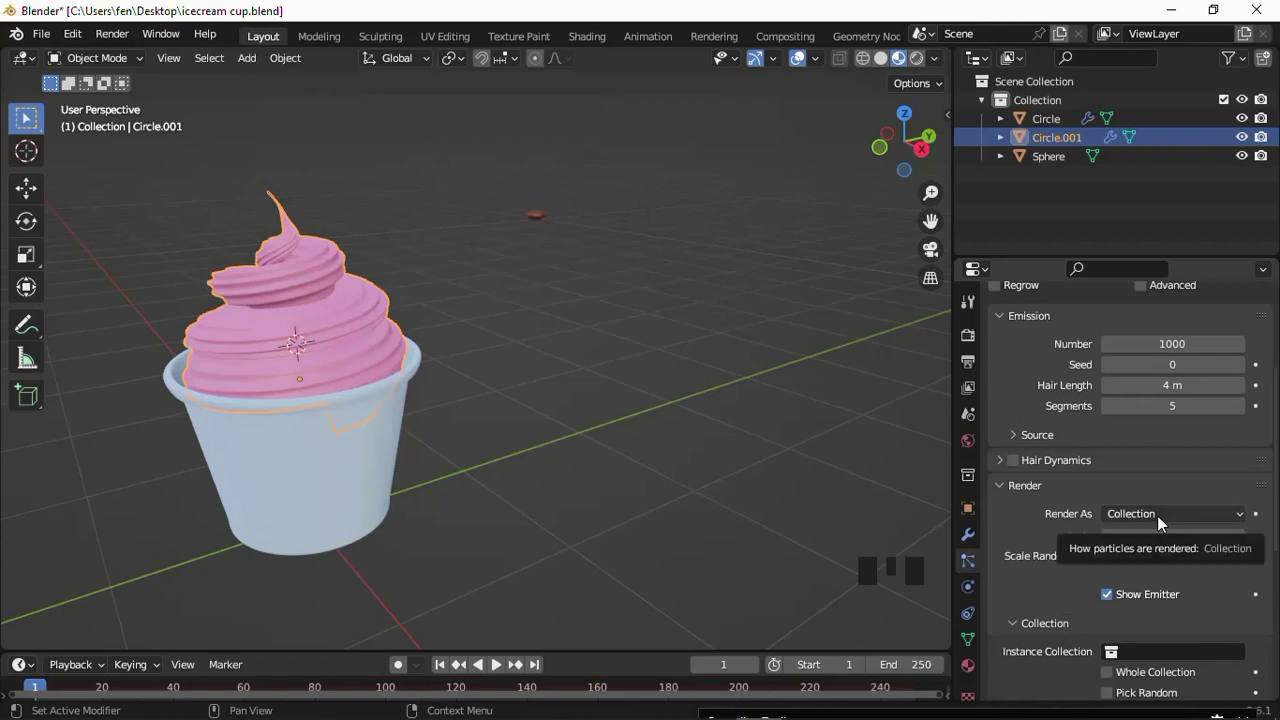
scroll(down, 3)
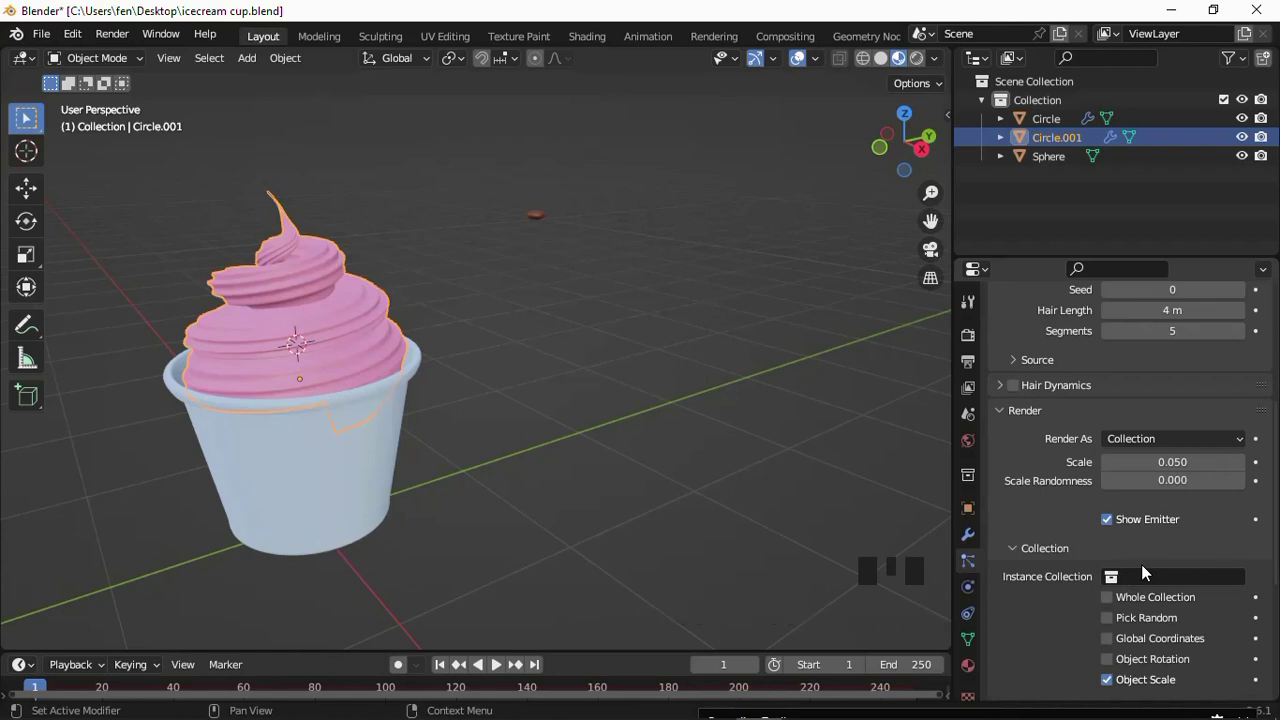
scroll(down, 3)
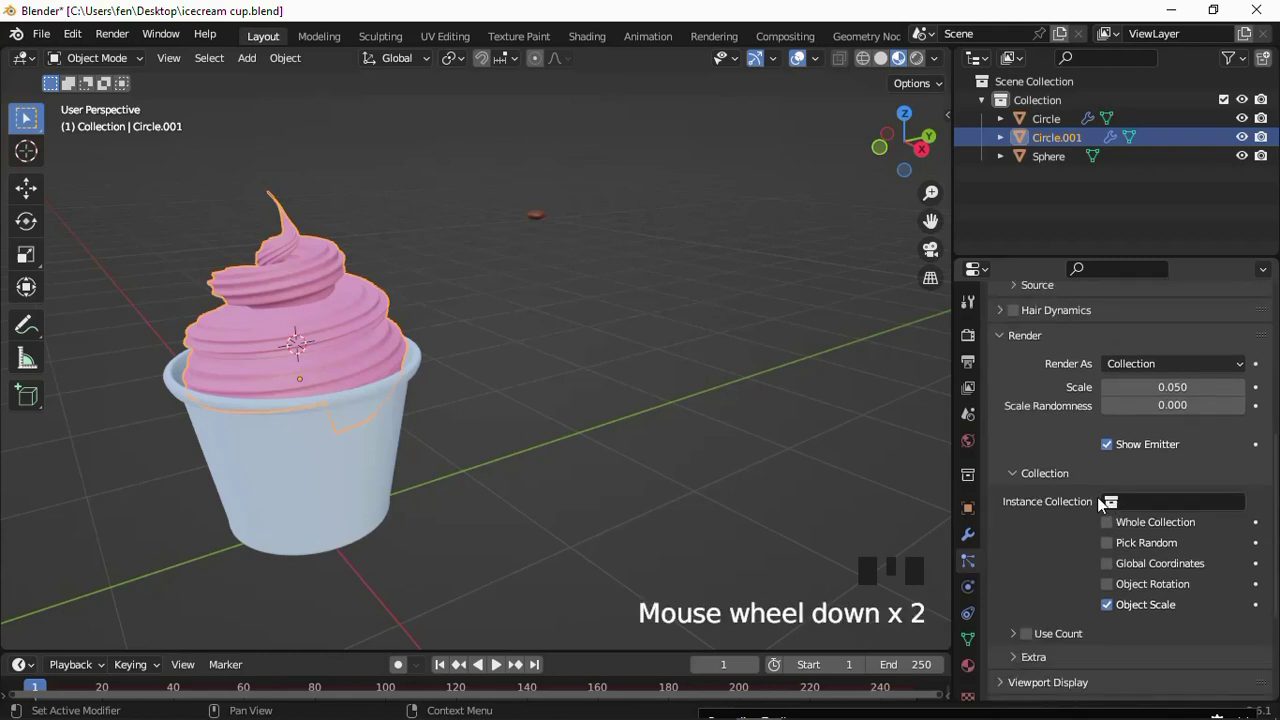
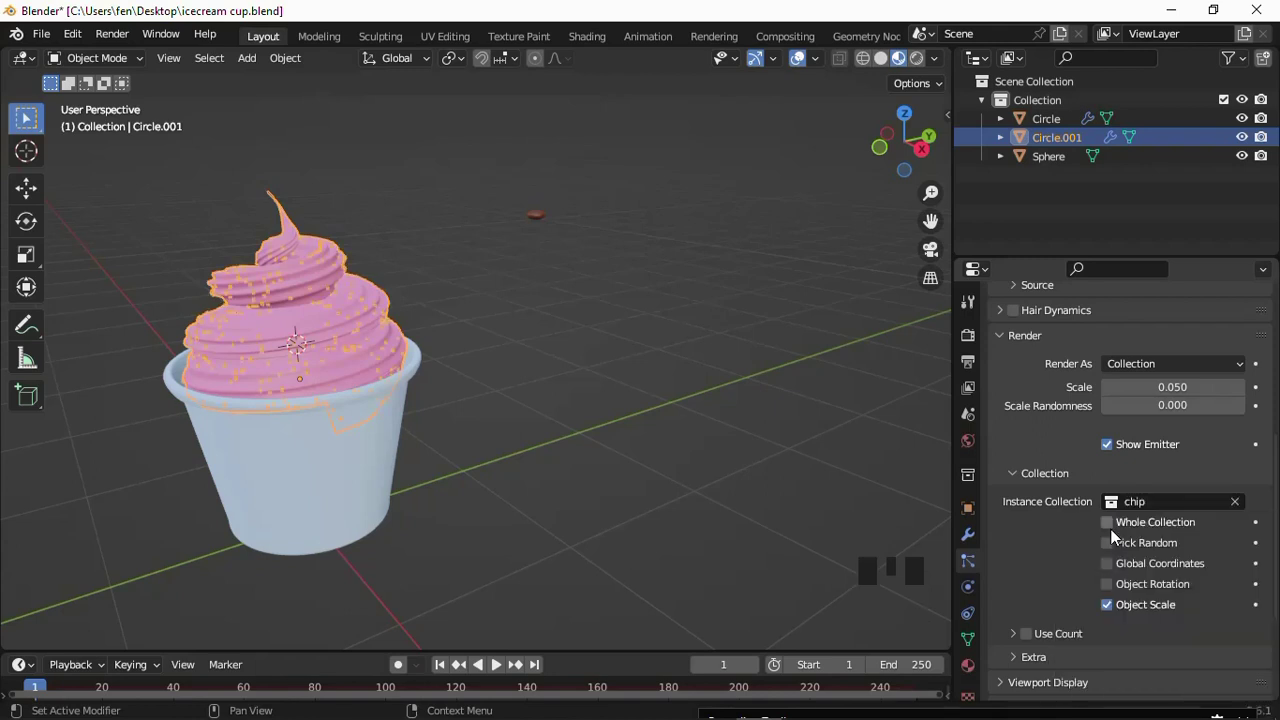
Enable rotation for the chip particles and raise Randomize Phase for a random spin.
click(431, 307)
scroll(up, 3)
scroll(down, 3)
scroll(down, 3)
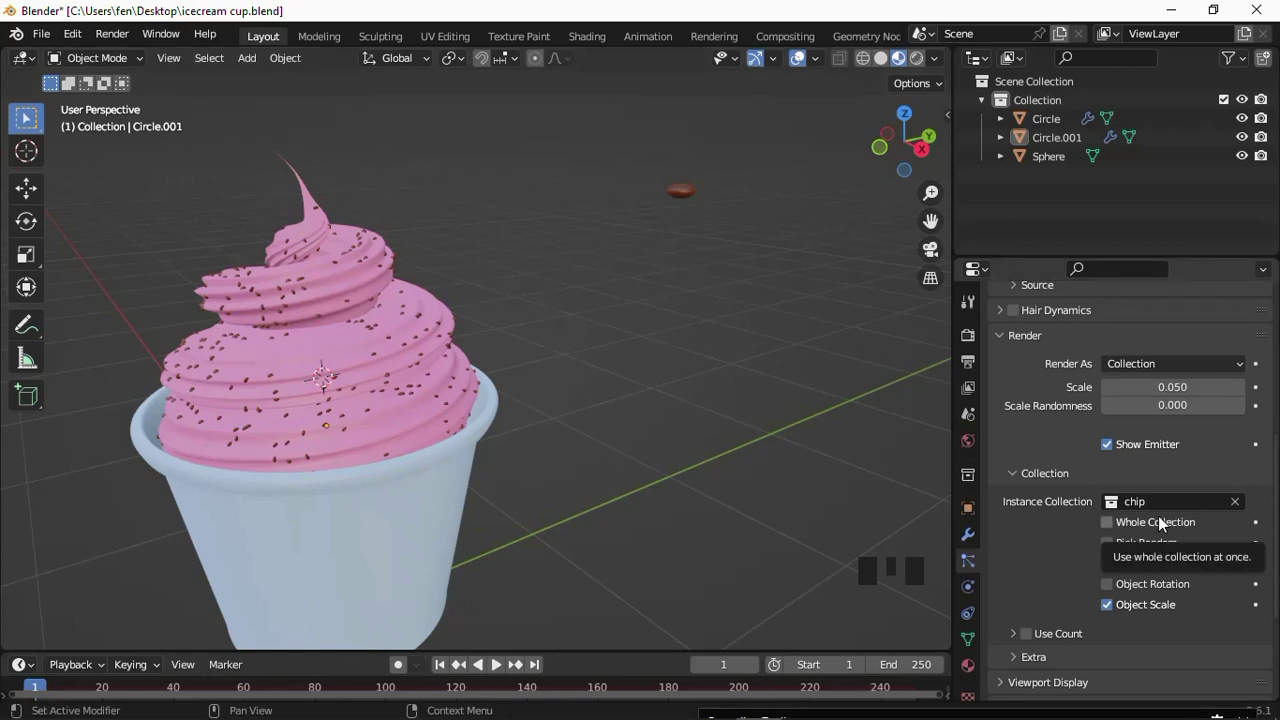
scroll(up, 3)
drag(1145, 468, 1163, 508)
scroll(down, 3)
drag(1008, 495, 1011, 448)
drag(1014, 453, 1007, 429)
click(1006, 429)
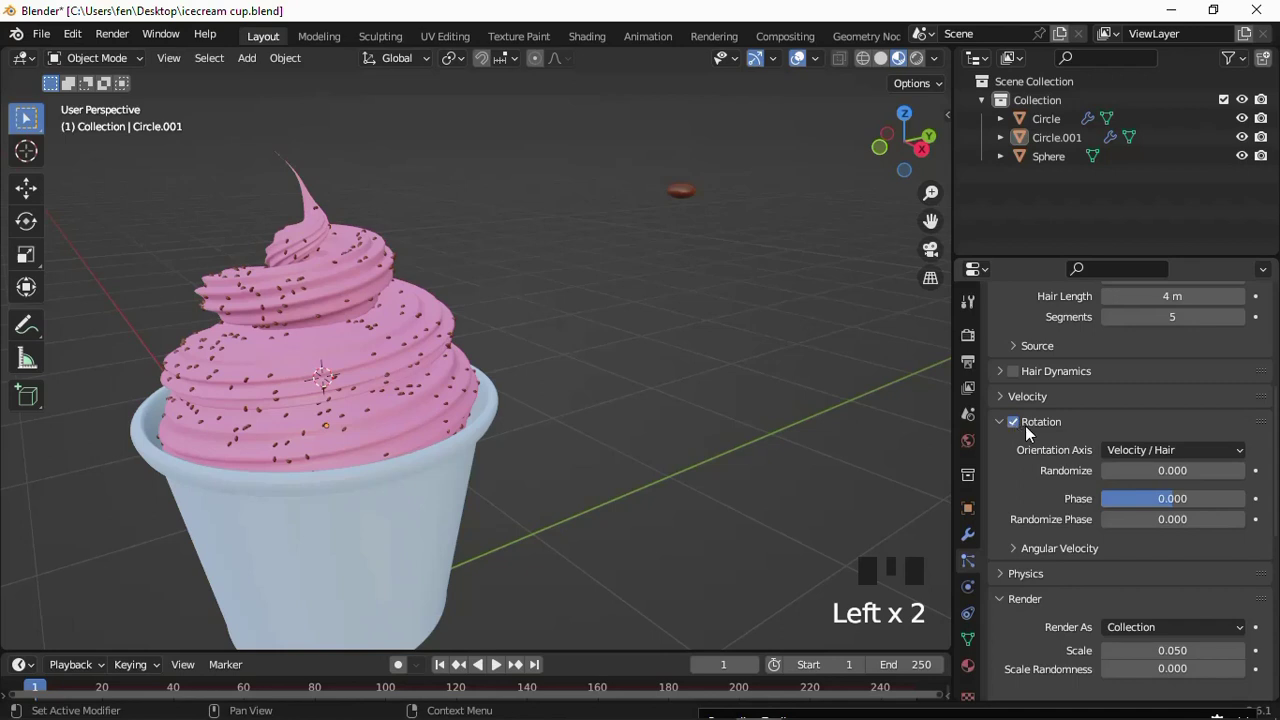
drag(511, 311, 954, 421)
Set the sprinkles' Orientation Axis to Normal so they lie along the surface, then select the cup.
scroll(up, 3)
scroll(down, 3)
scroll(up, 3)
scroll(down, 3)
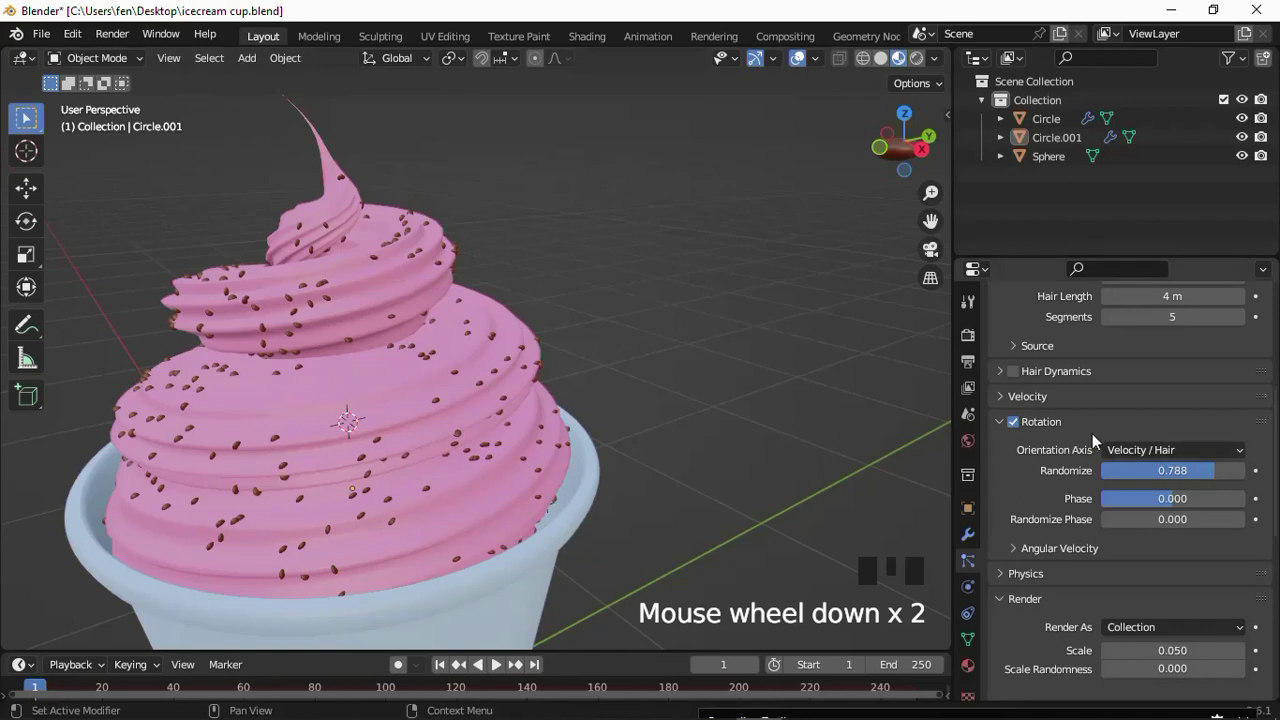
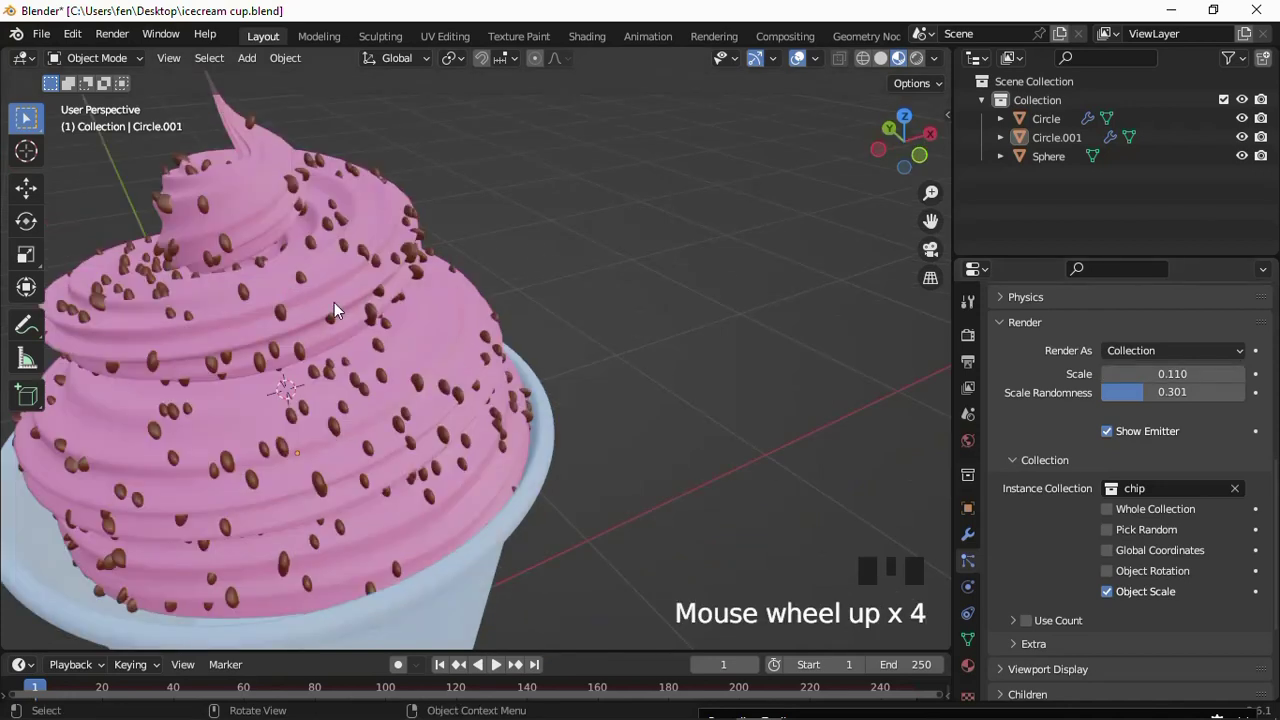
scroll(up, 3)
drag(1006, 354, 613, 350)
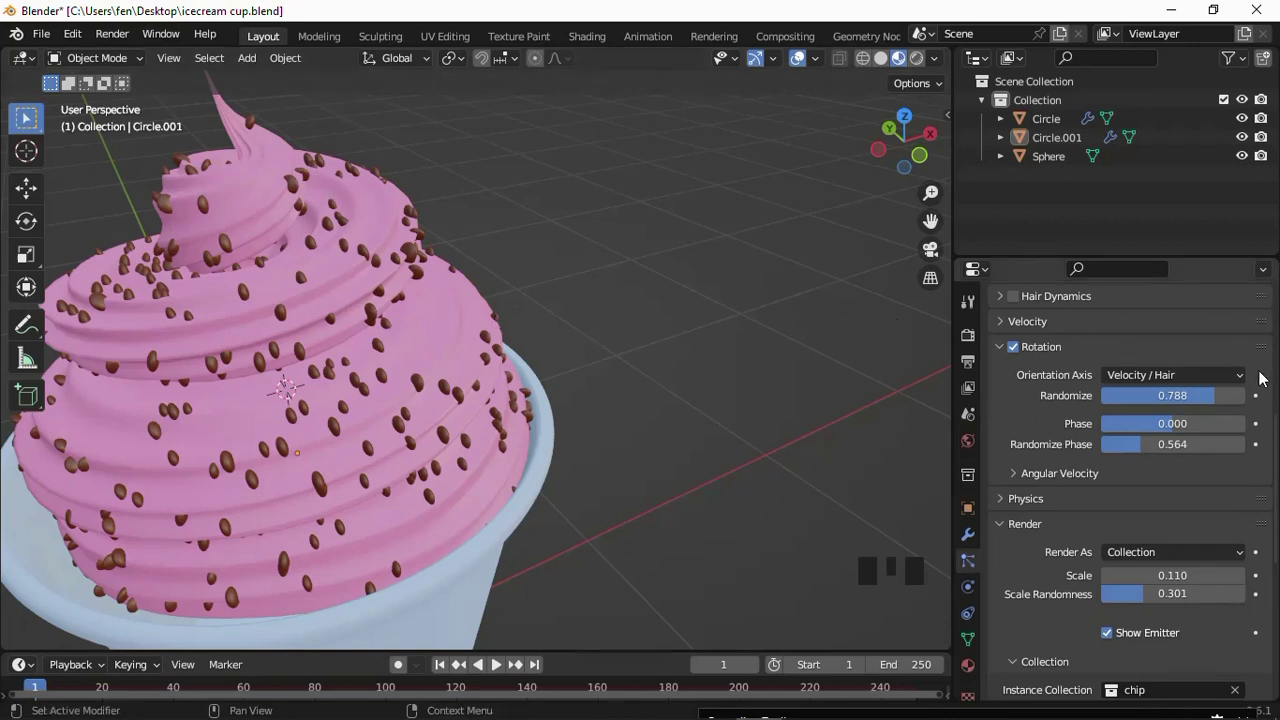
drag(1249, 377, 1153, 408)
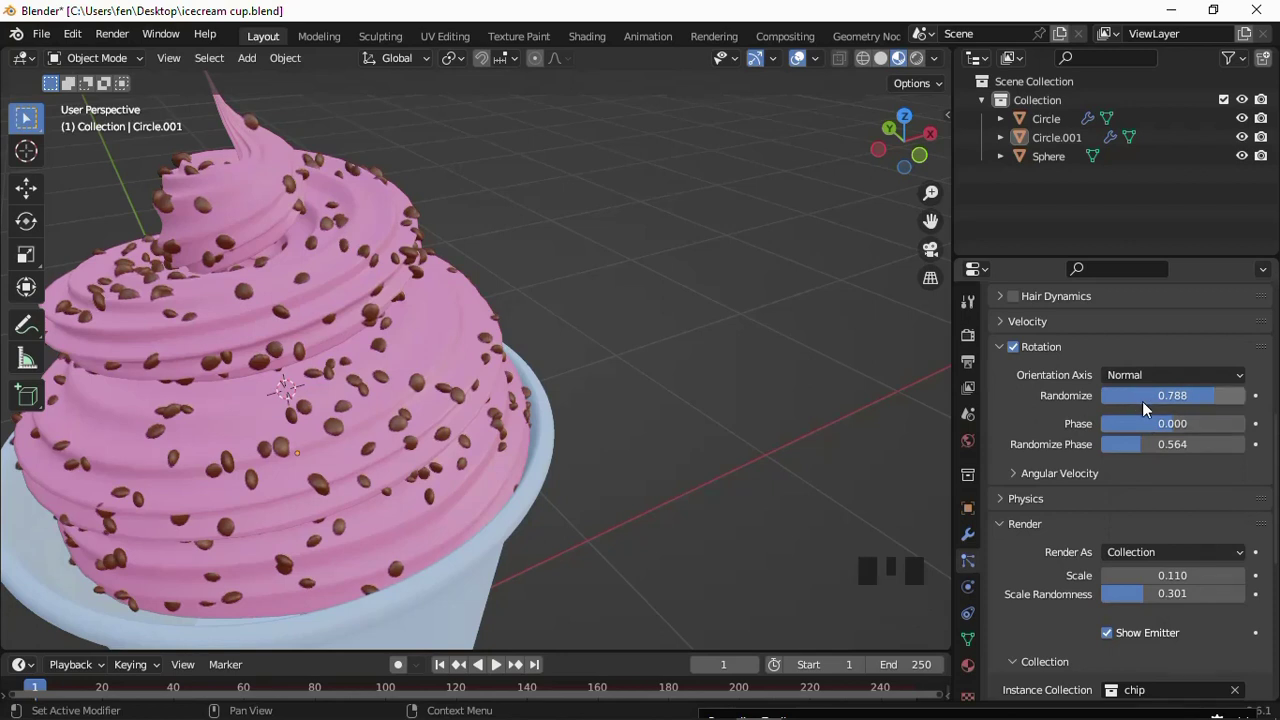
scroll(down, 3)
scroll(up, 3)
scroll(up, 3)
scroll(up, 3)
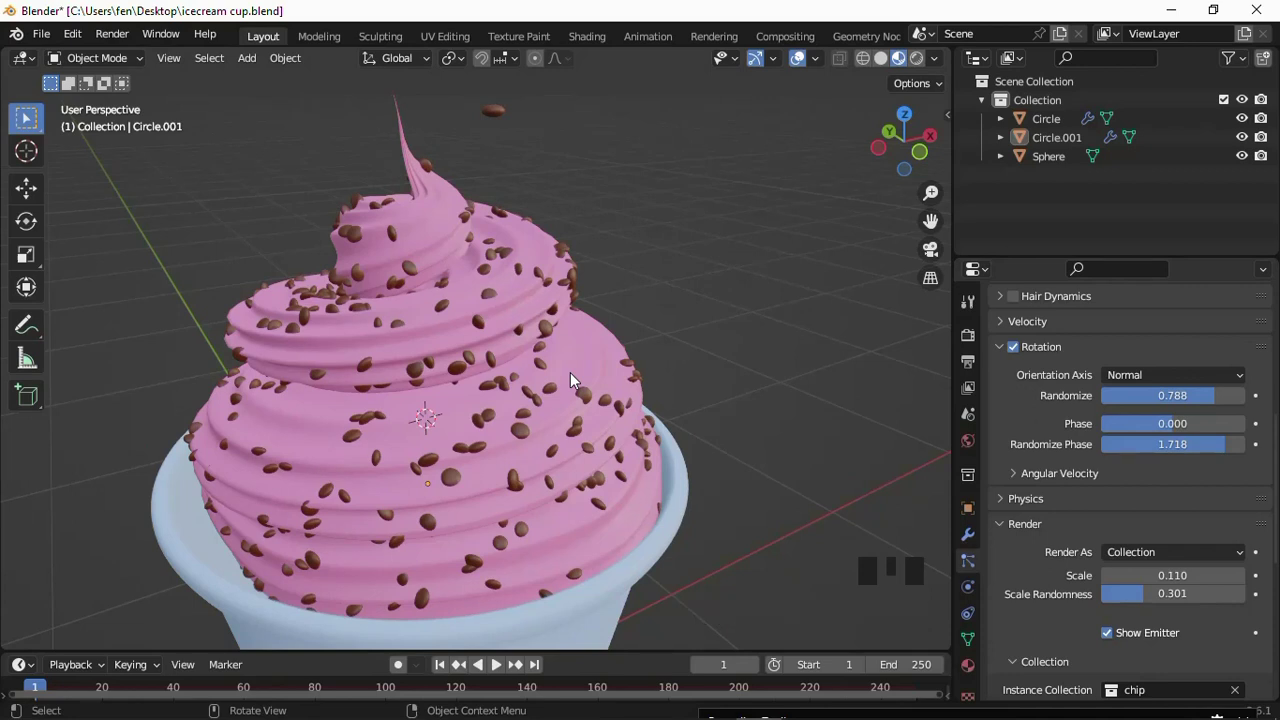
scroll(down, 3)
click(550, 511)
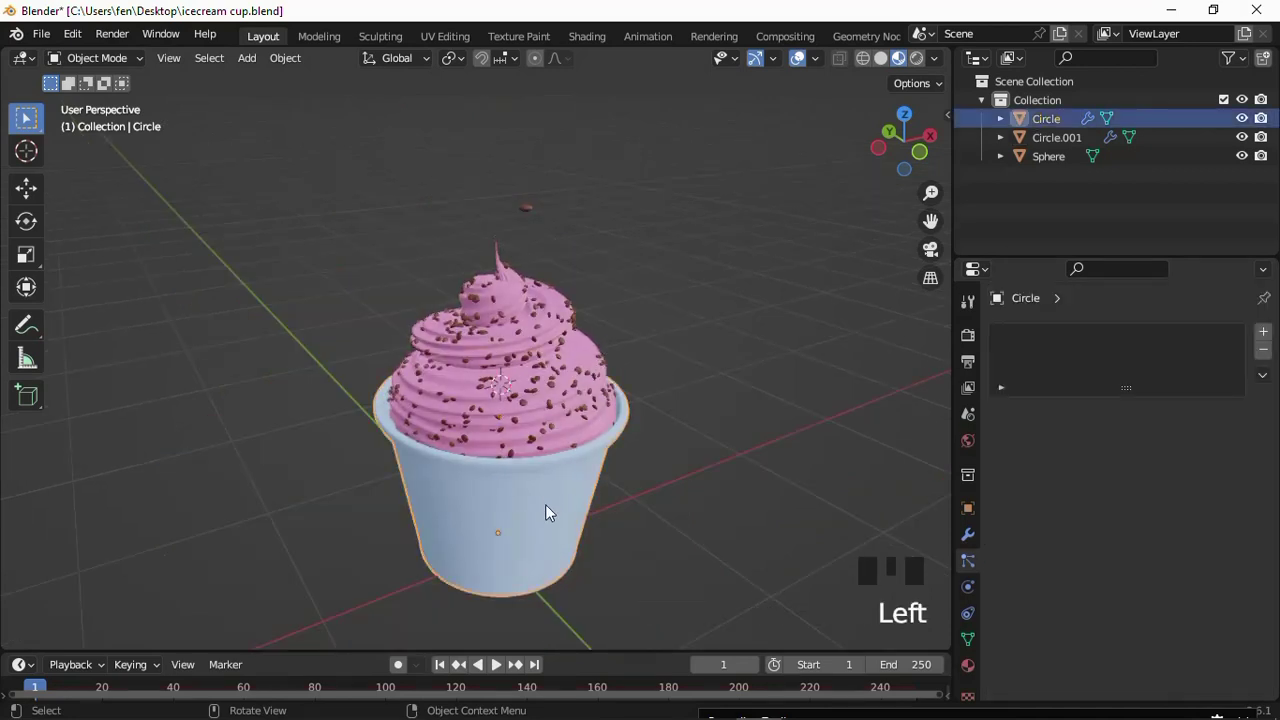
Recolour the cup's material from pale blue to yellow, then select the ice cream.
click(1027, 612)
drag(1185, 613, 1184, 557)
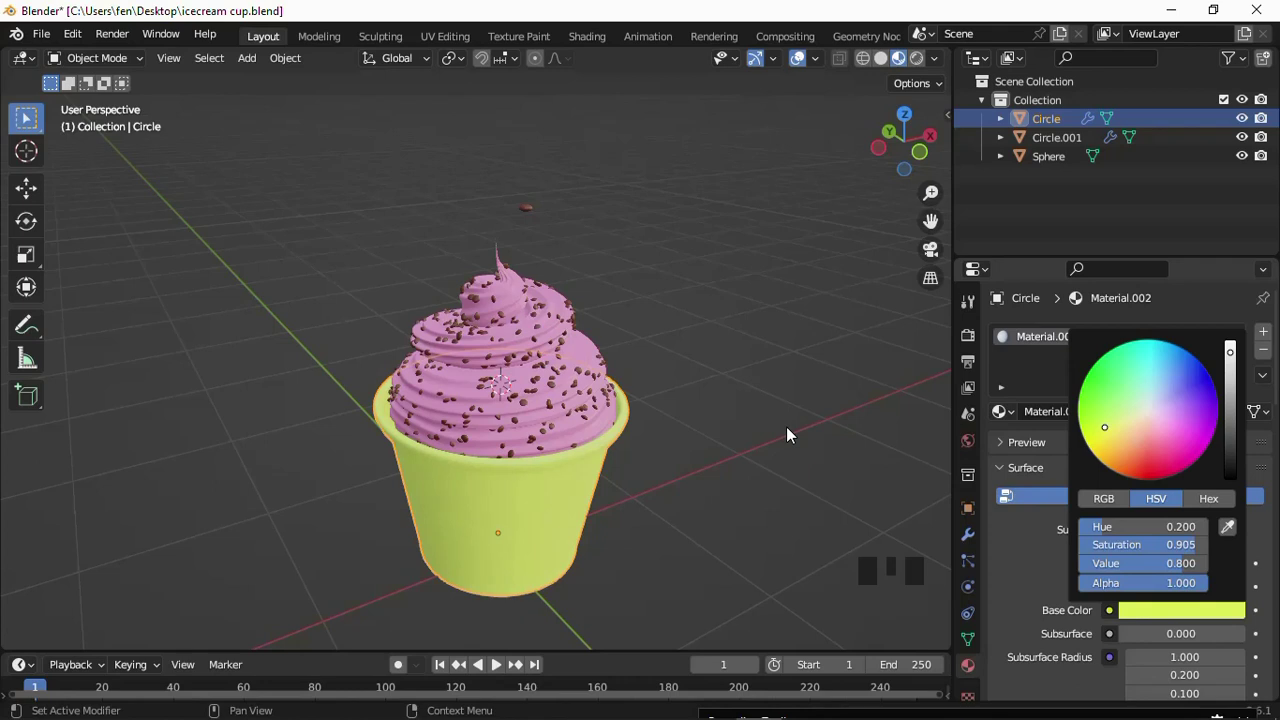
click(510, 383)
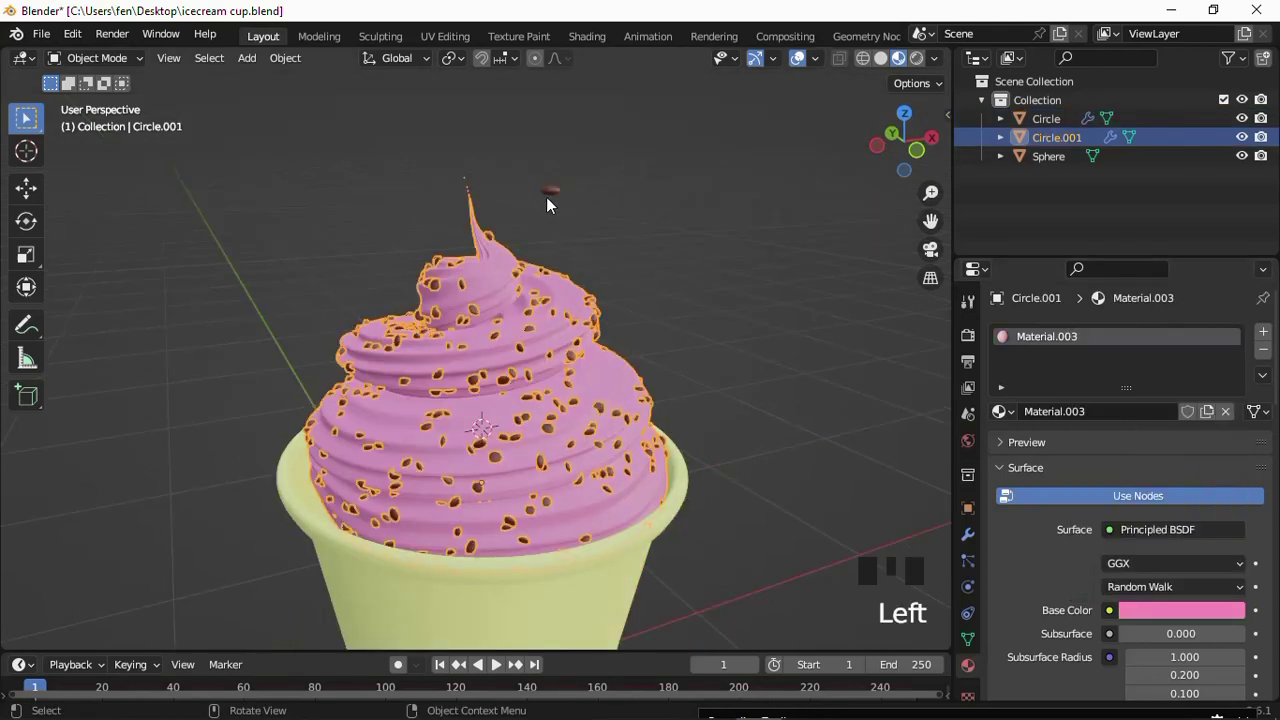
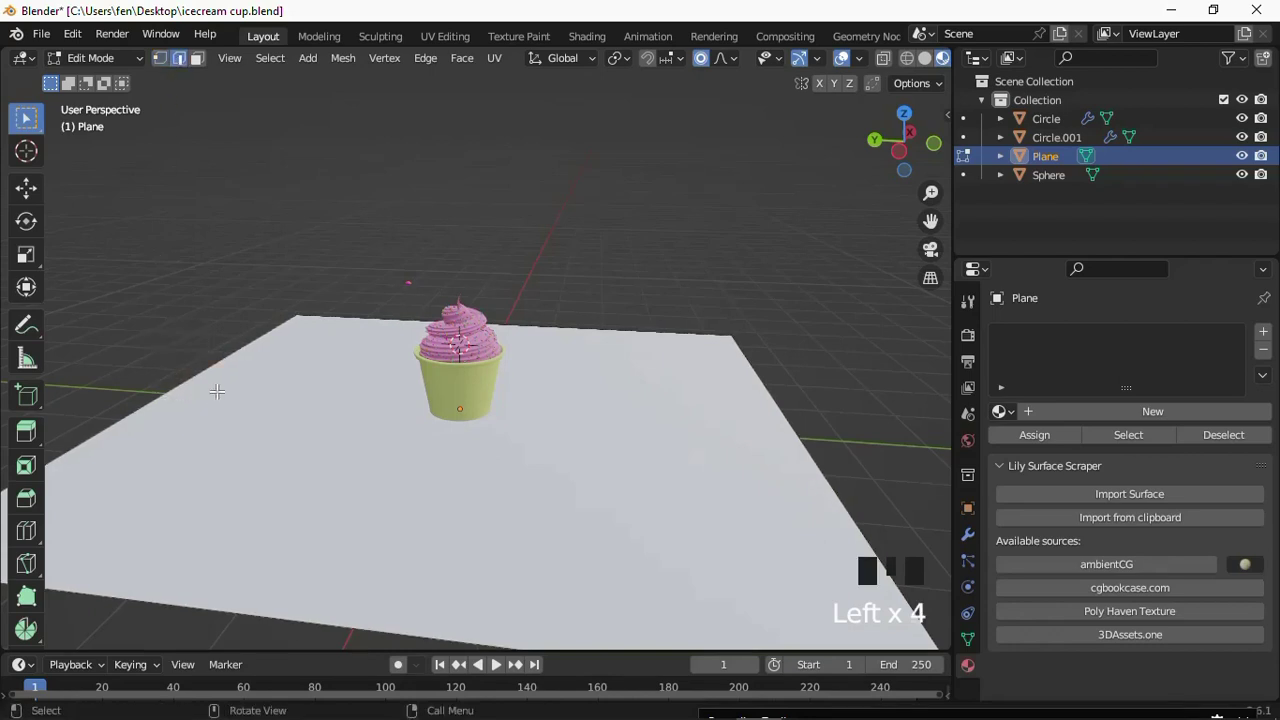
Extrude the floor's back edge up into a wall and bevel the corner round.
key(e)
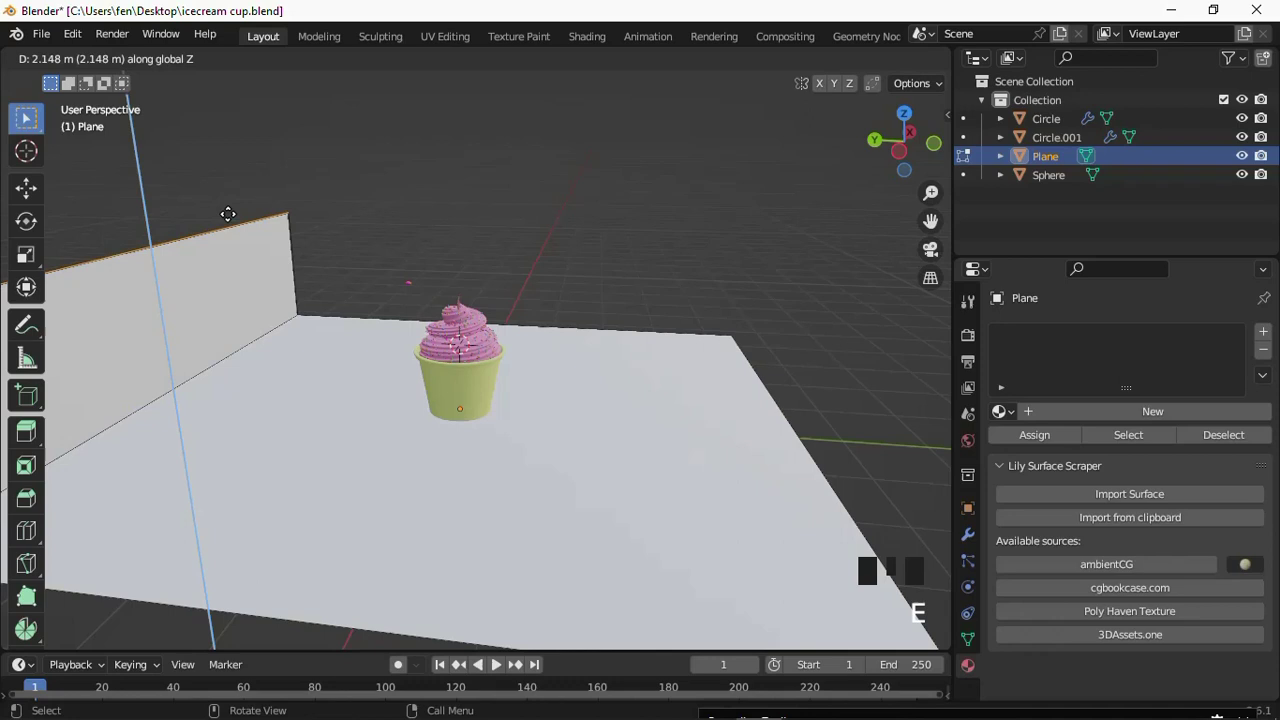
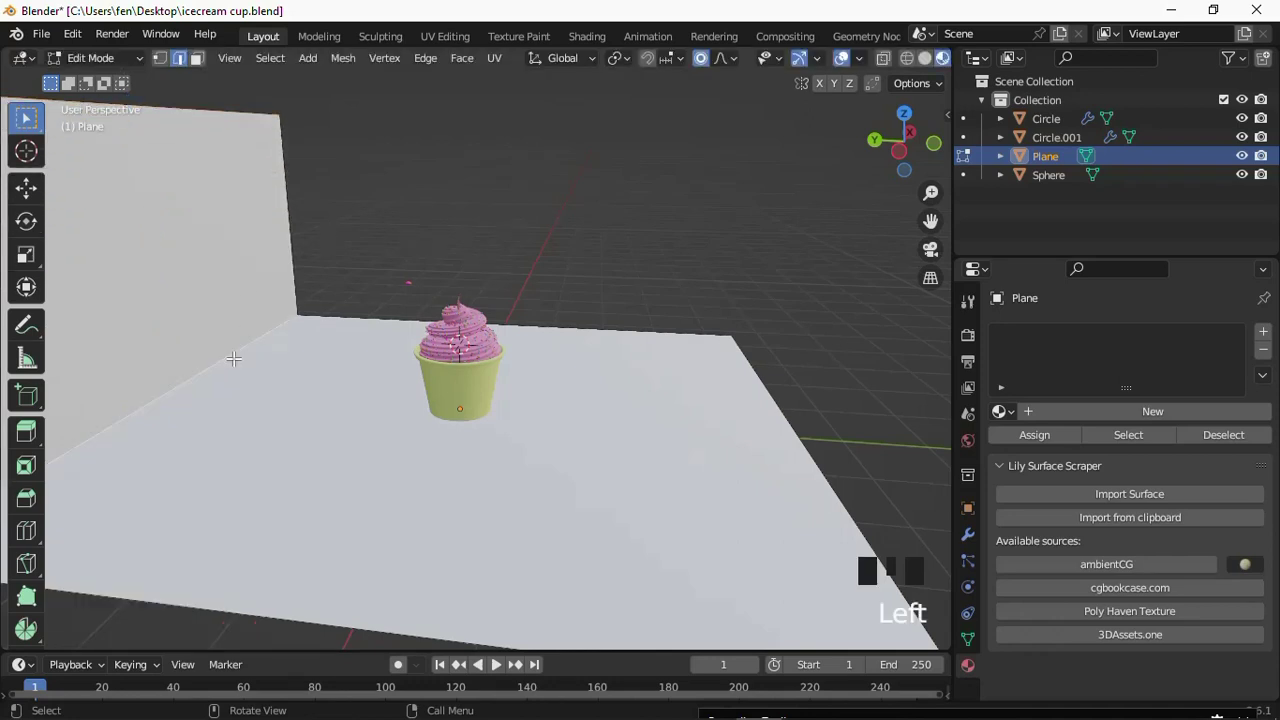
key(ctrl+b)
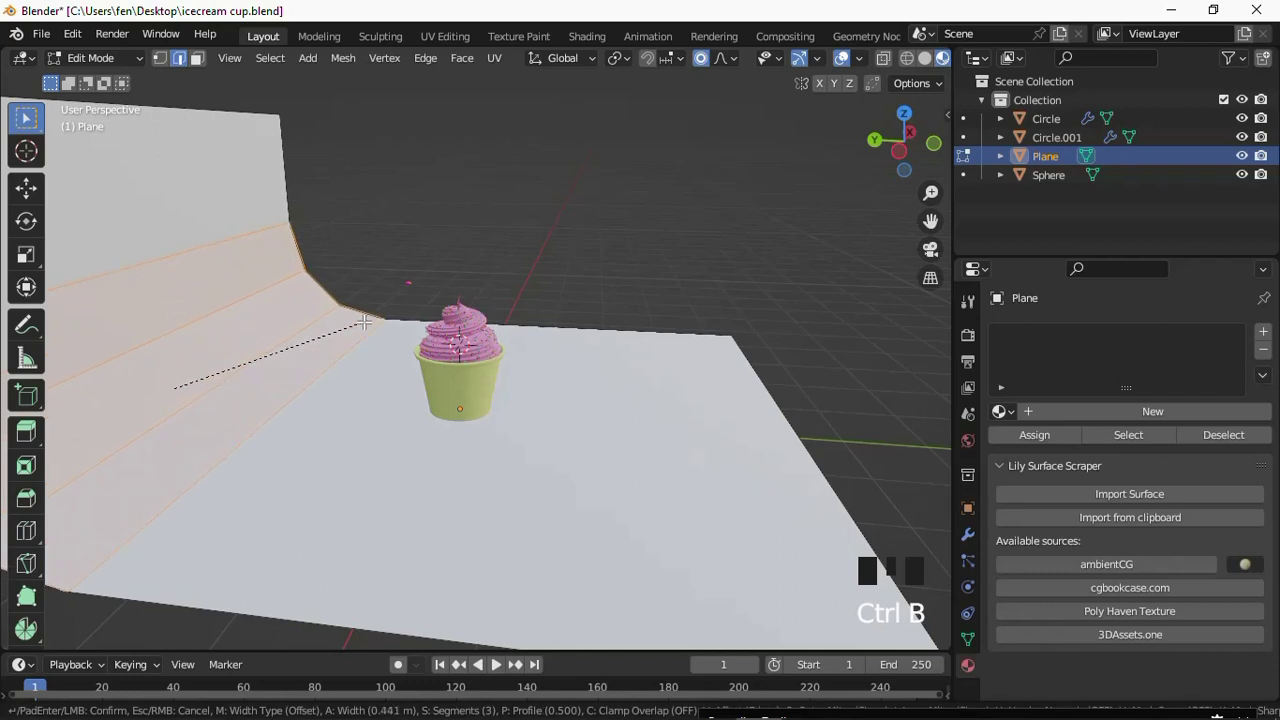
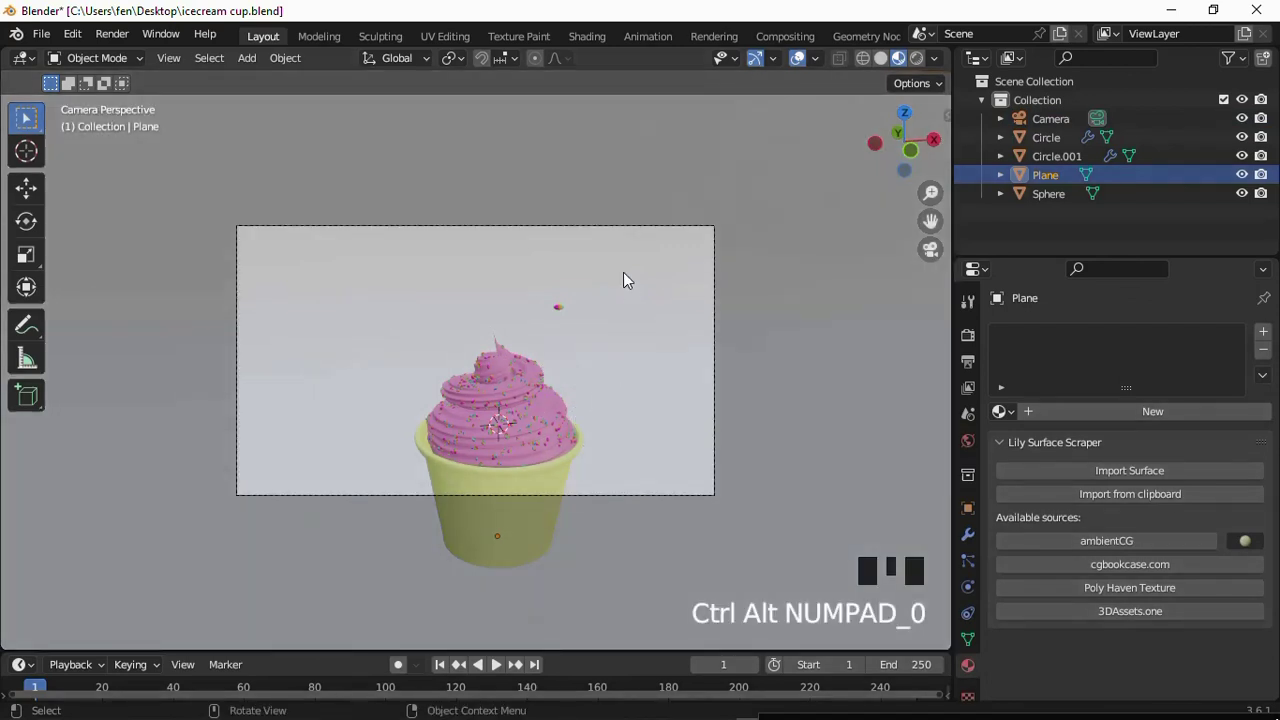
Move the camera to centre the cupcake and hide the sphere object.
click(624, 282)
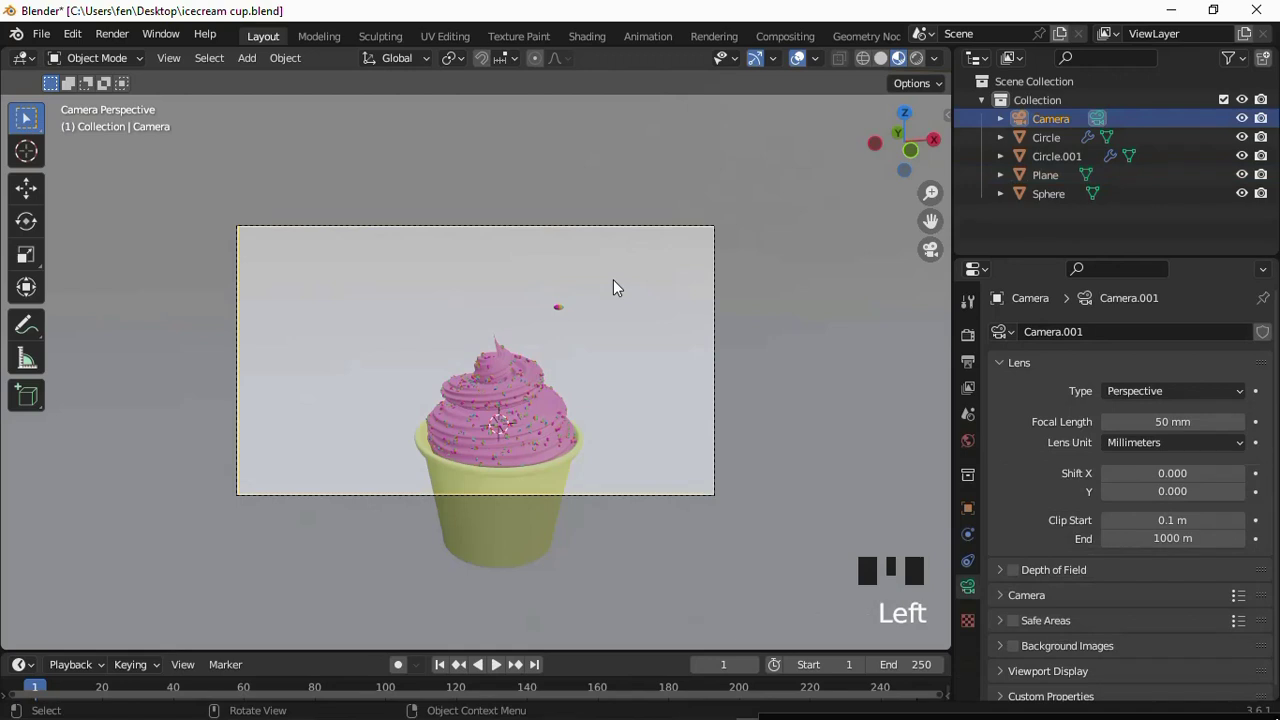
key(g)
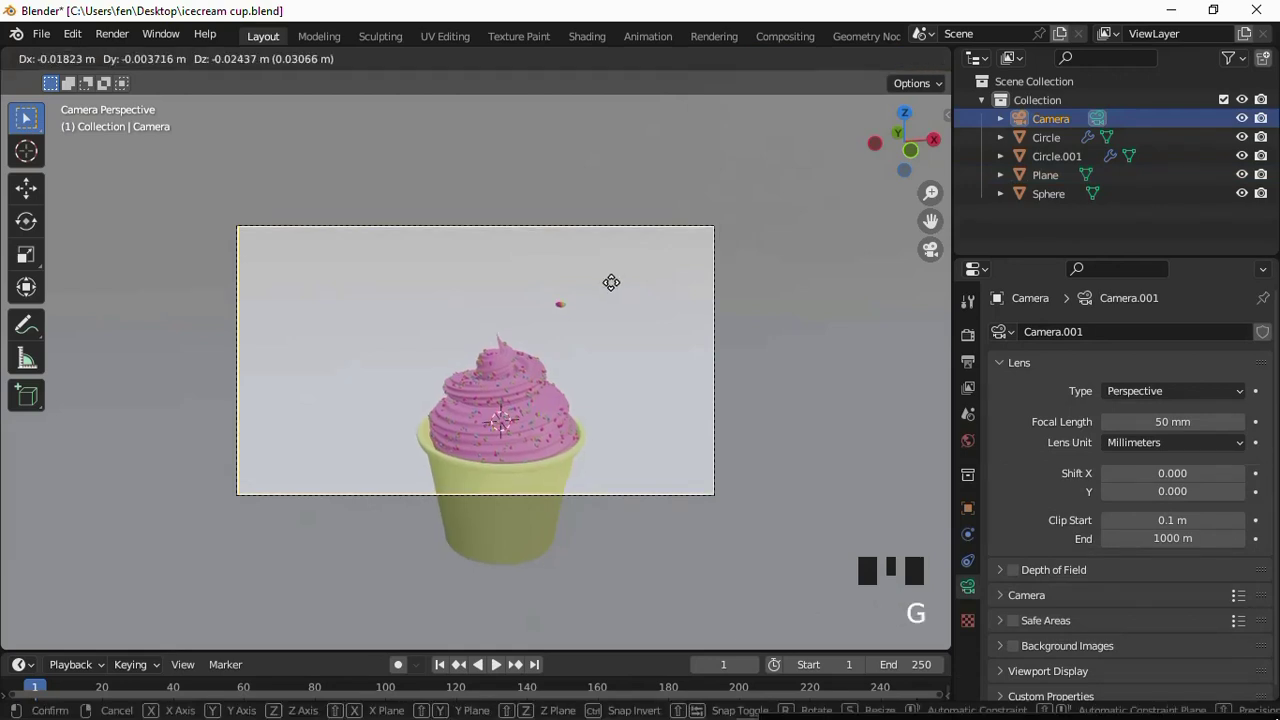
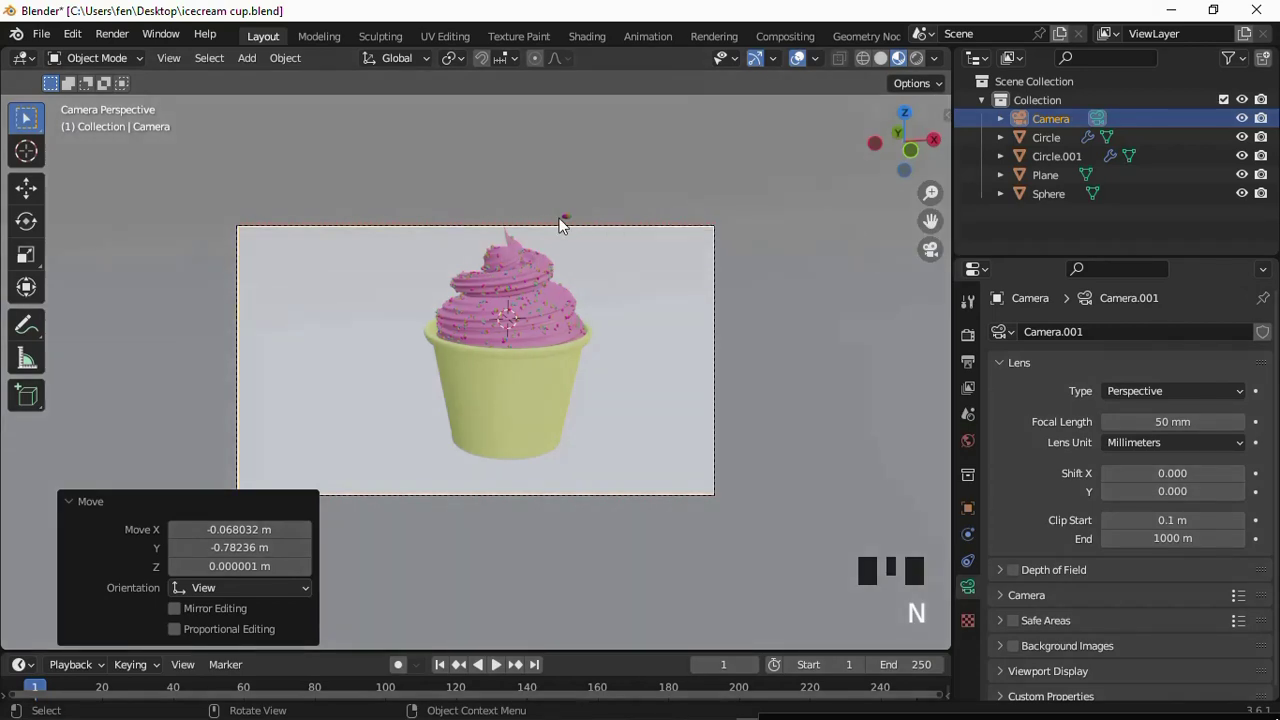
click(575, 221)
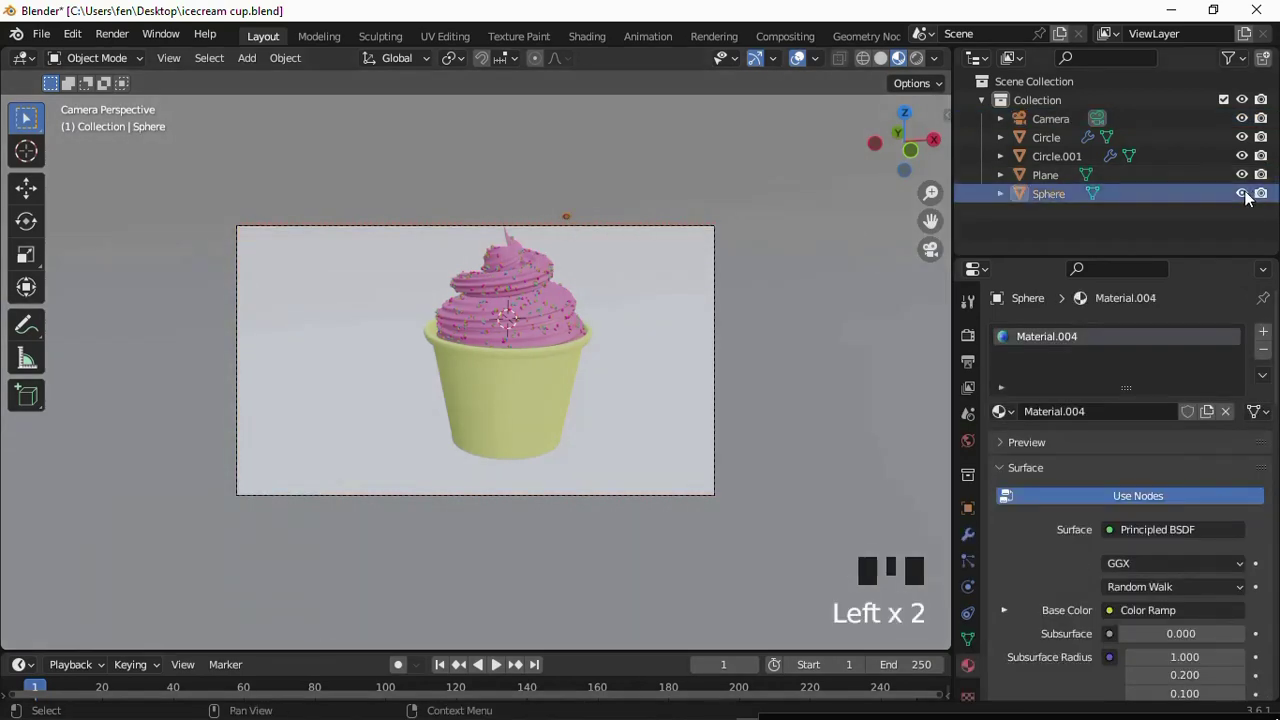
click(1264, 201)
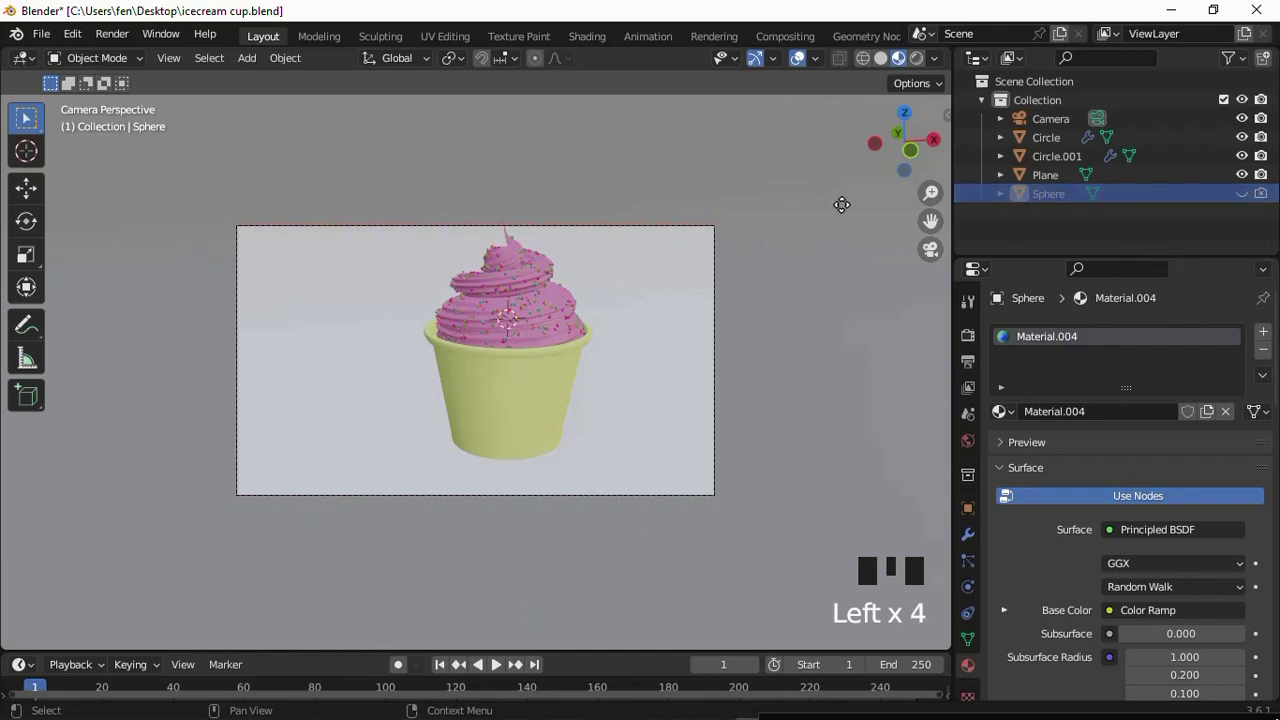
Add a sun light and check its shadow on the backdrop through the camera view.
scroll(down, 3)
drag(628, 285, 635, 346)
scroll(up, 3)
scroll(down, 3)
key(KP_0)
scroll(down, 3)
drag(694, 355, 684, 300)
scroll(down, 3)
key(KP_0)
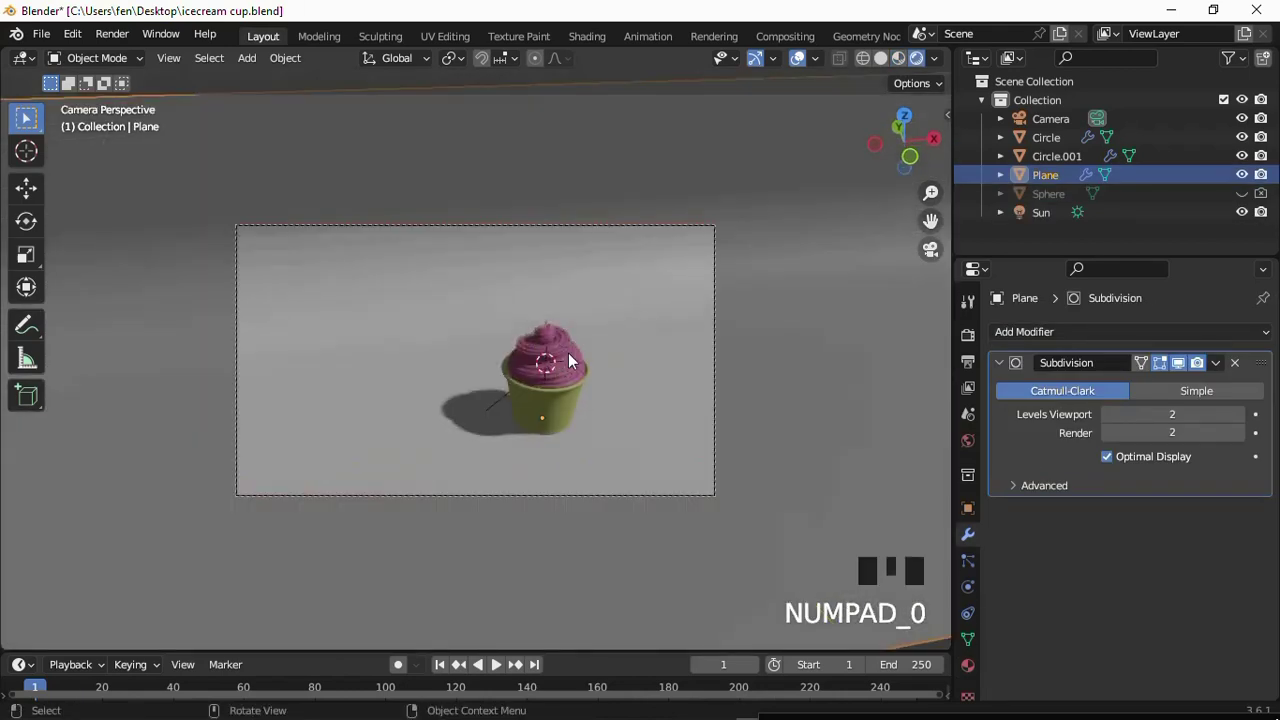
Bring the camera closer and select the sun light to adjust it.
scroll(up, 3)
scroll(up, 3)
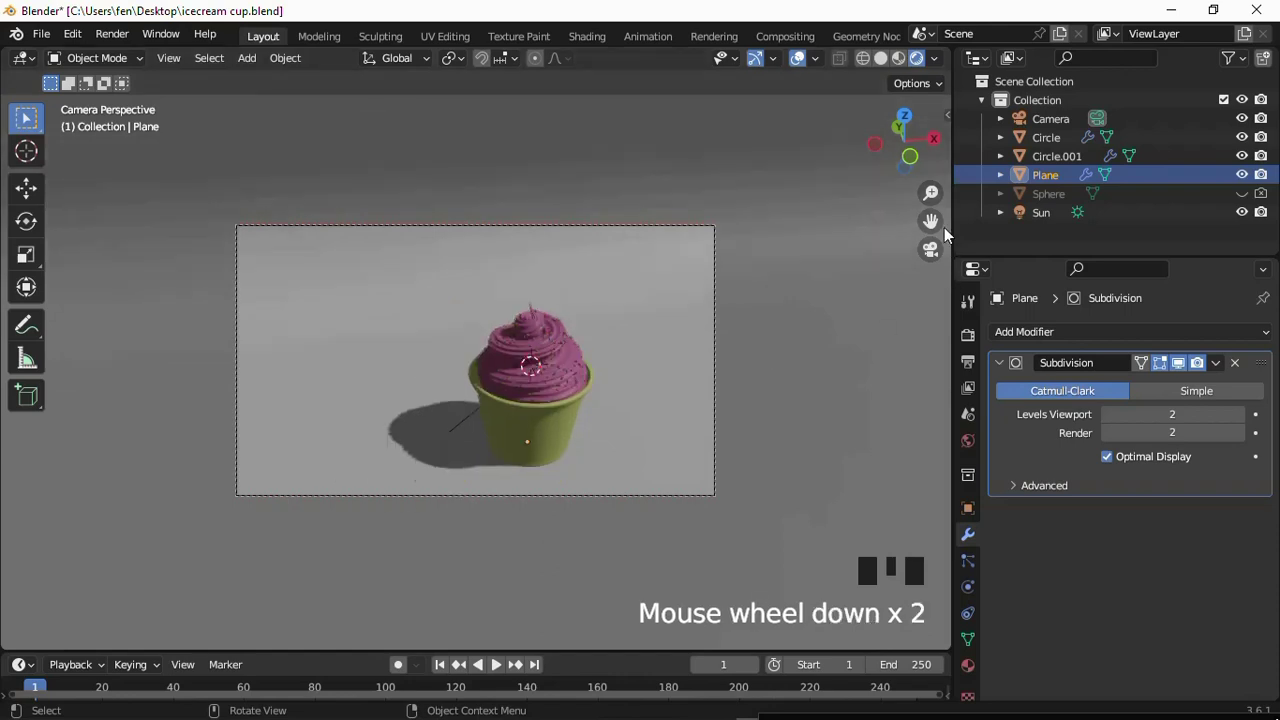
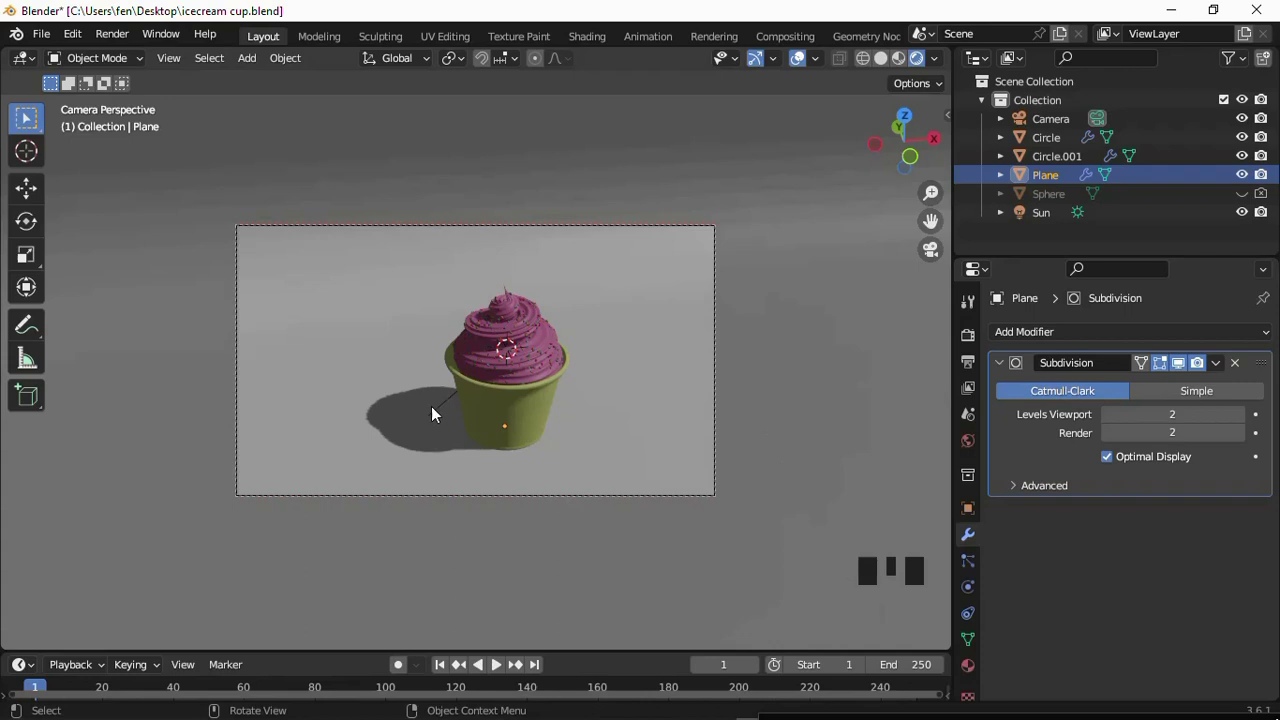
click(446, 410)
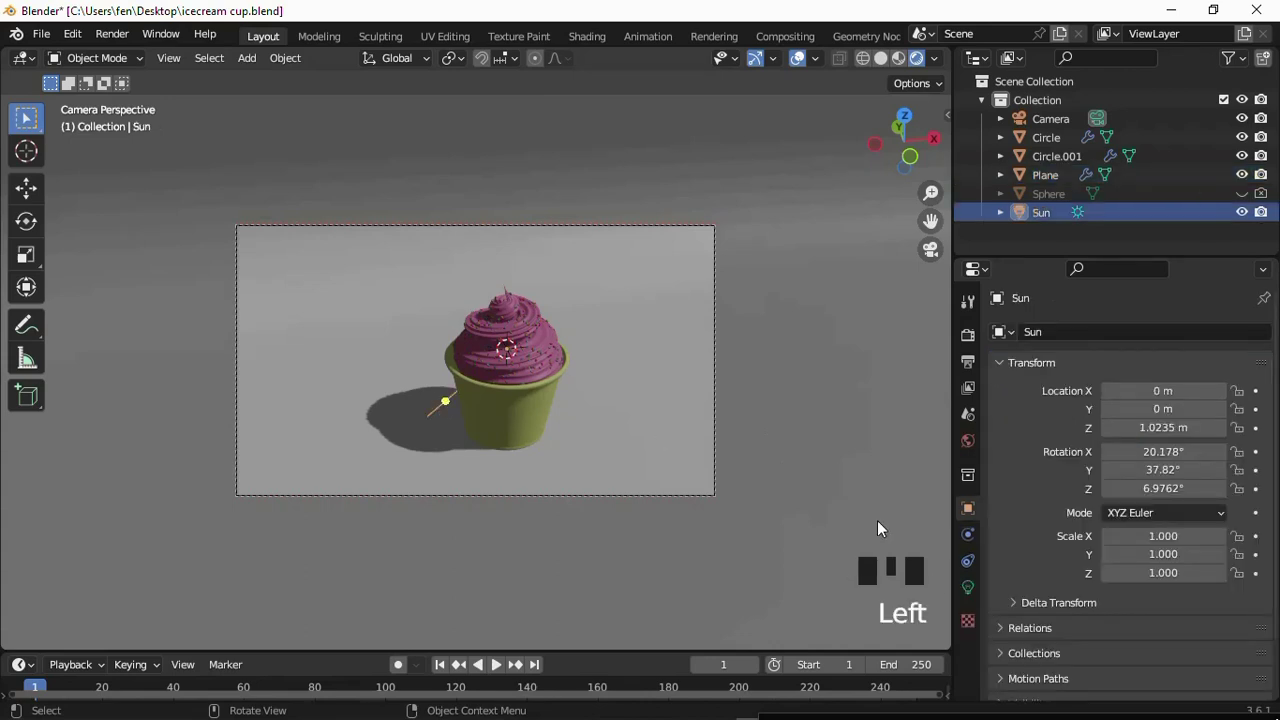
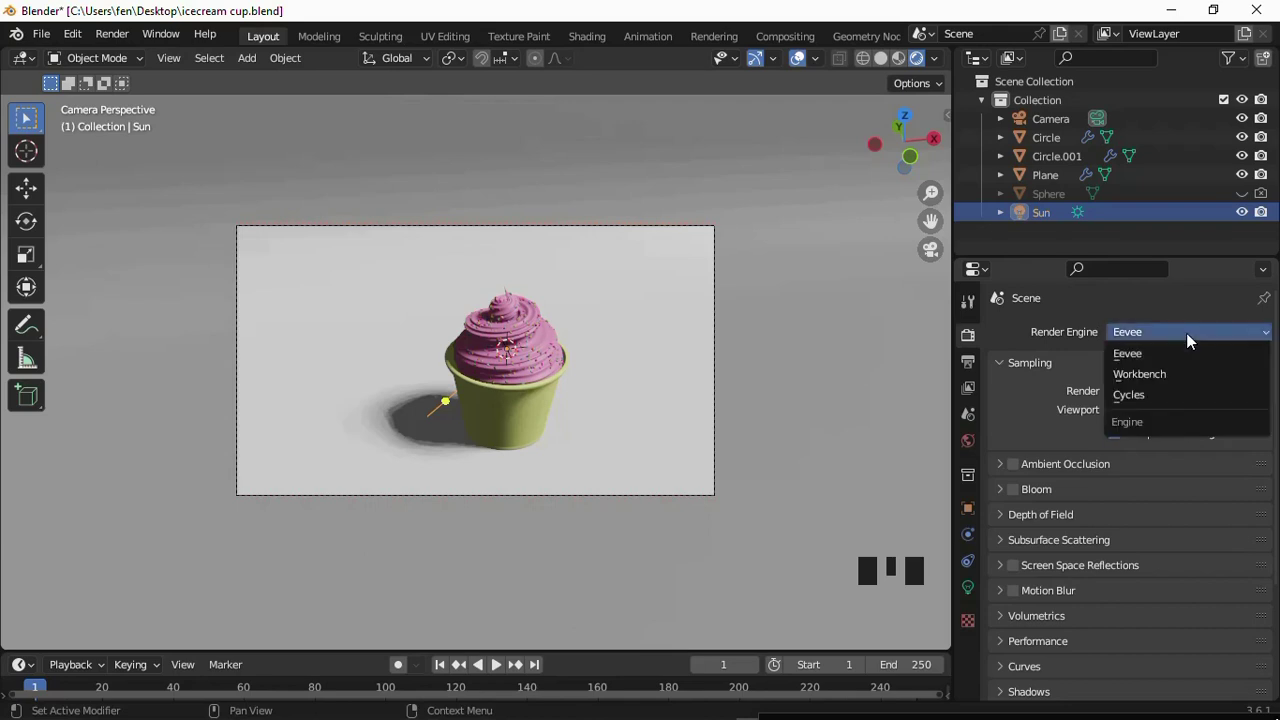
Switch the render engine to Cycles with denoising on and max samples capped at 3.
drag(1158, 394, 131, 151)
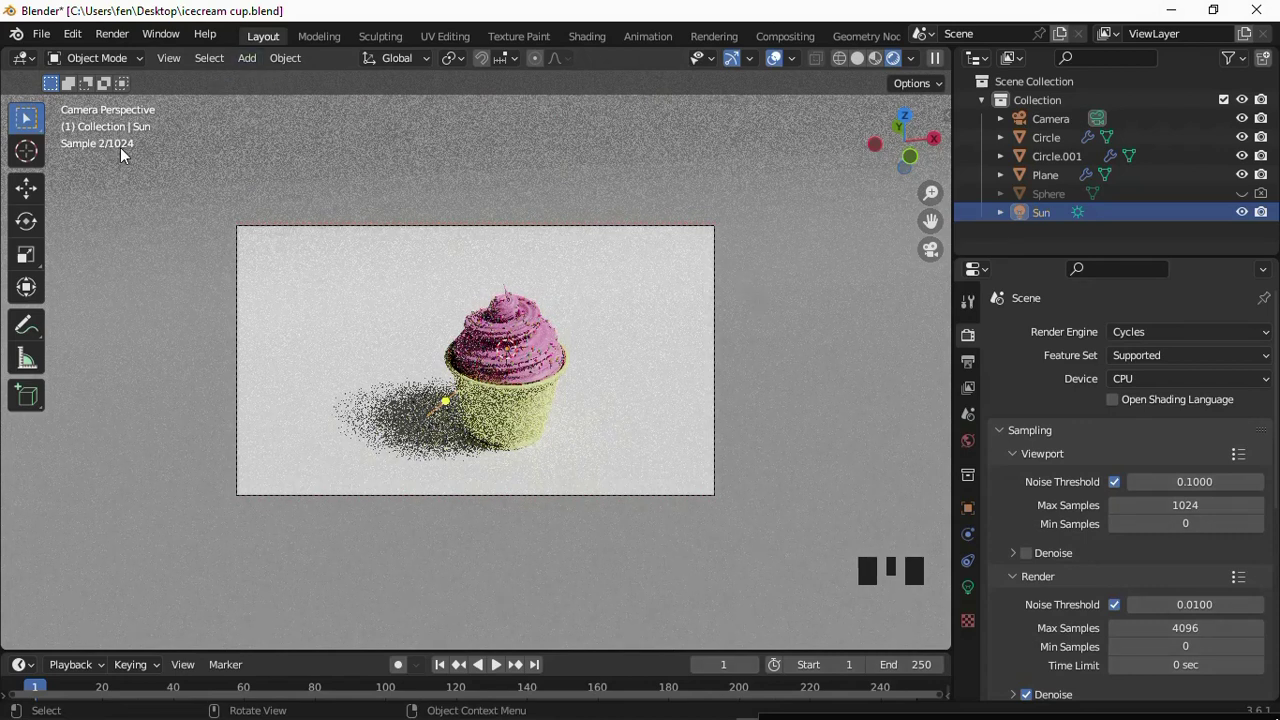
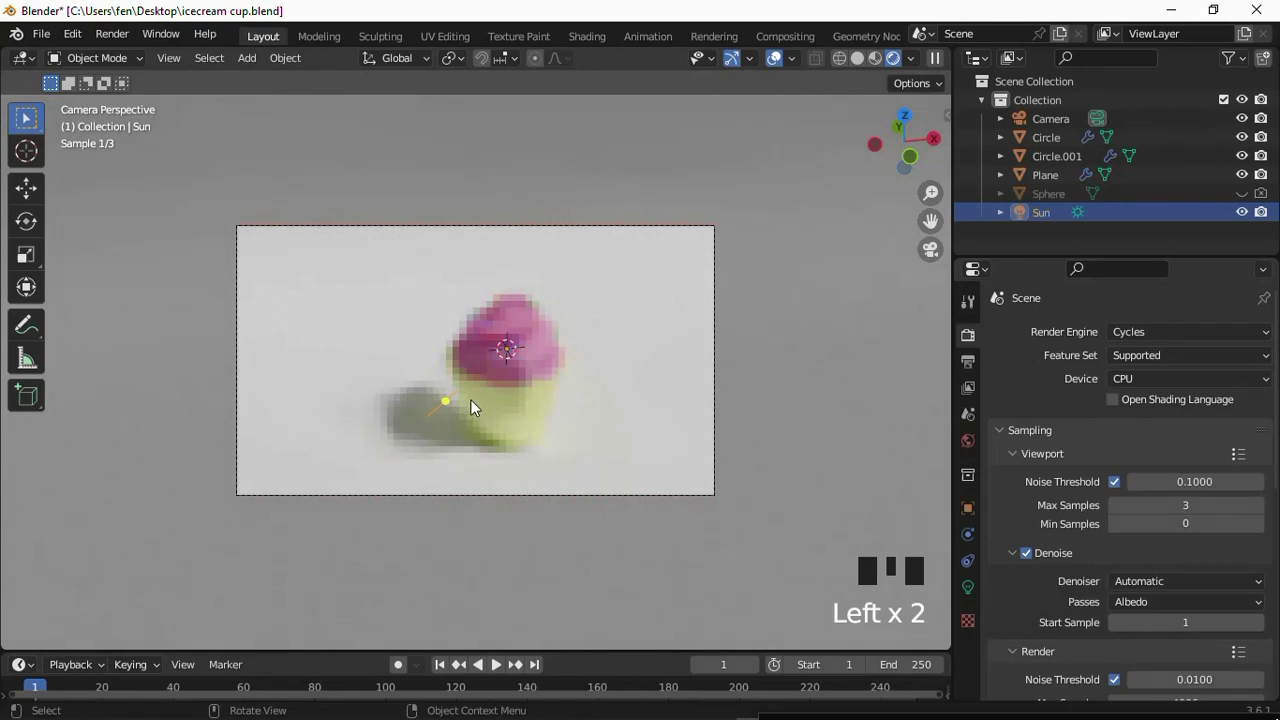
scroll(down, 3)
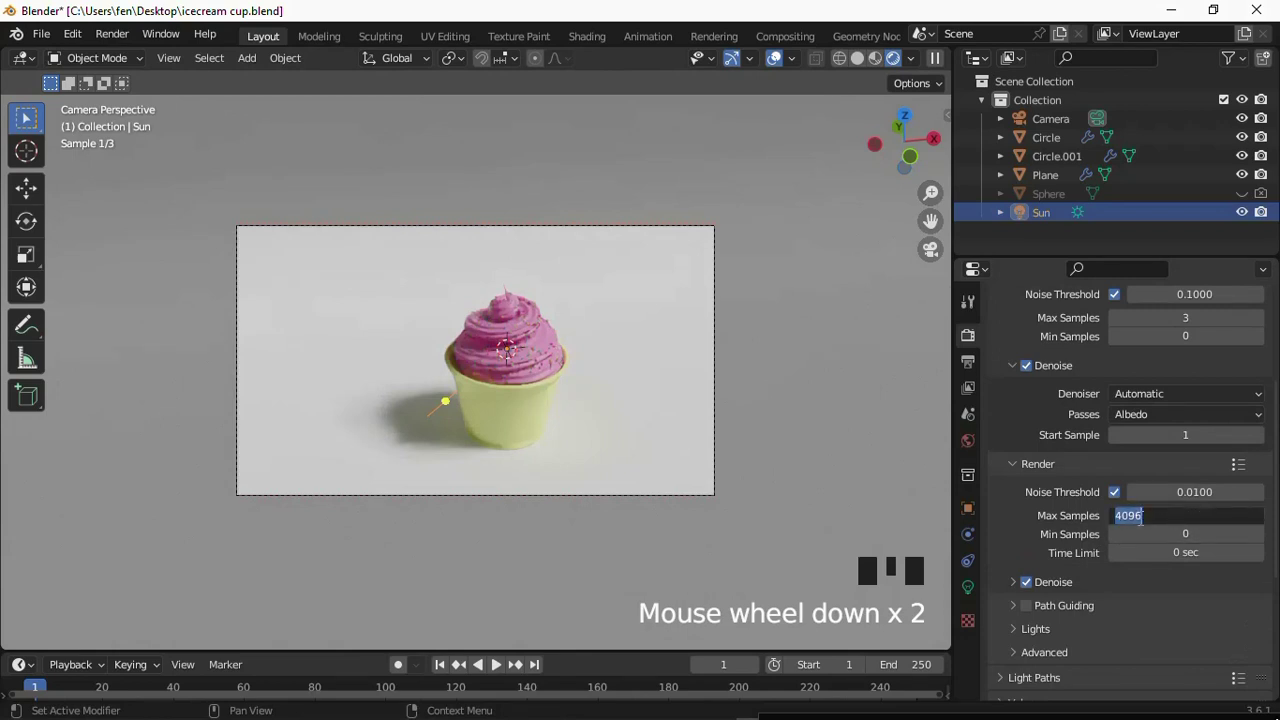